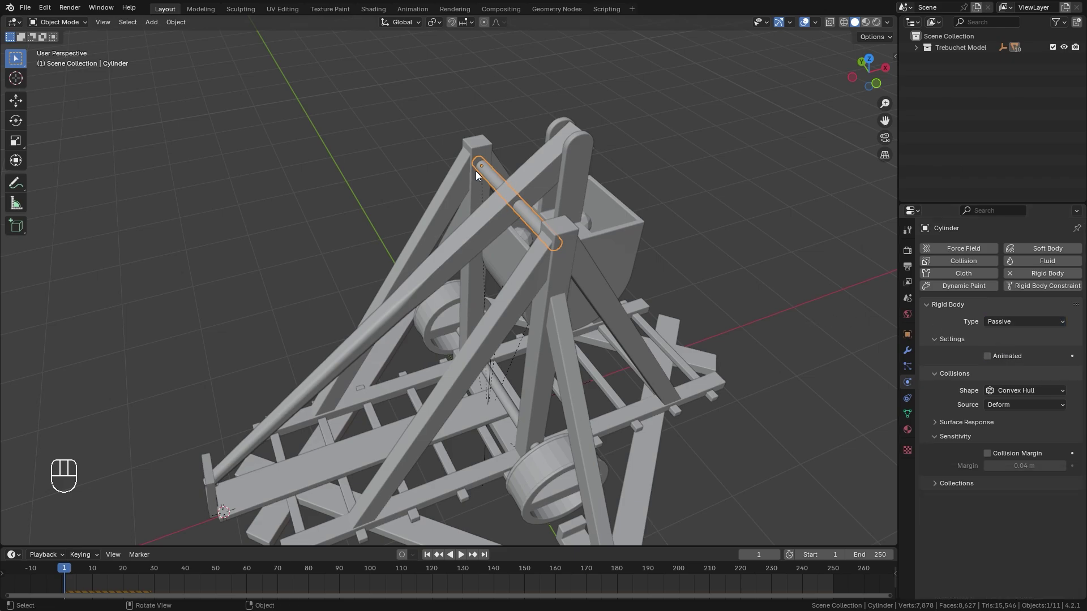
# Select the throwing arm and add the axle cylinder to the selection
pyautogui.click(496, 214)
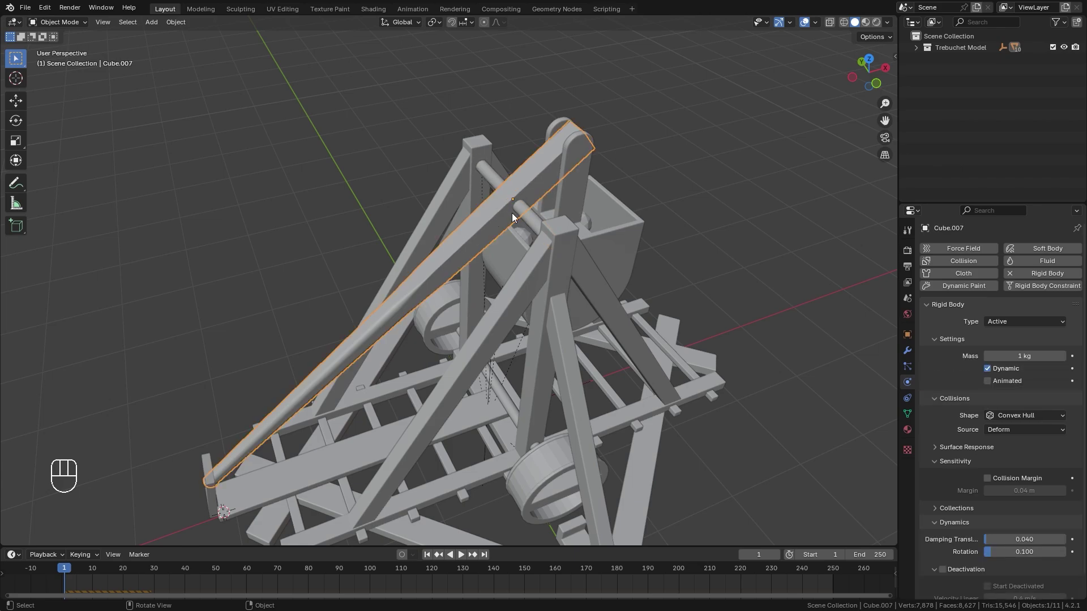
pyautogui.click(493, 172)
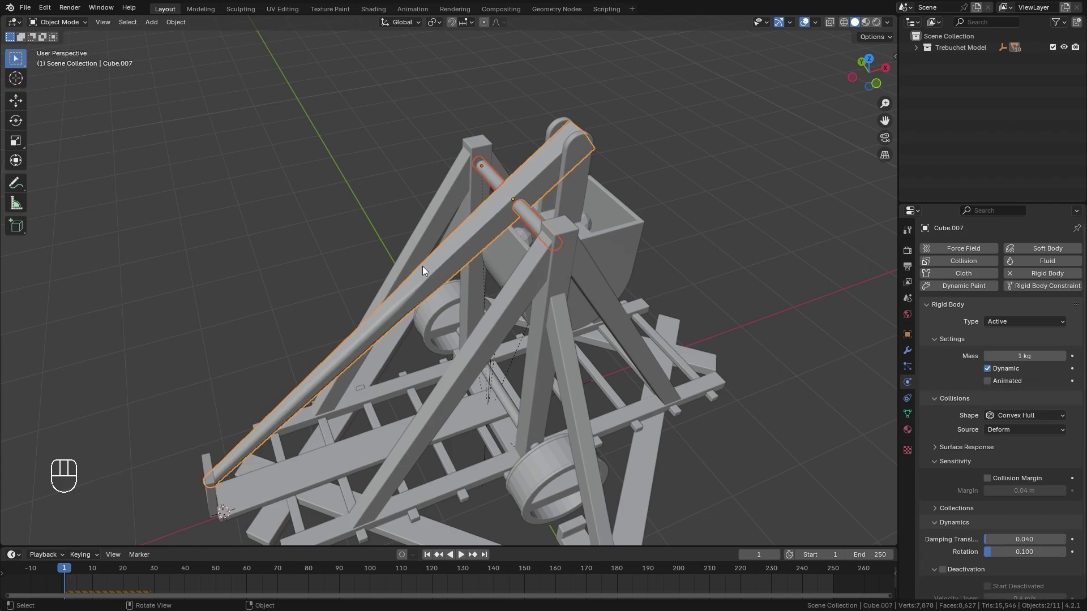
# Connect the arm and axle with a rigid body constraint and play to test the joint
pyautogui.moveTo(179, 25); pyautogui.dragTo(311, 434)
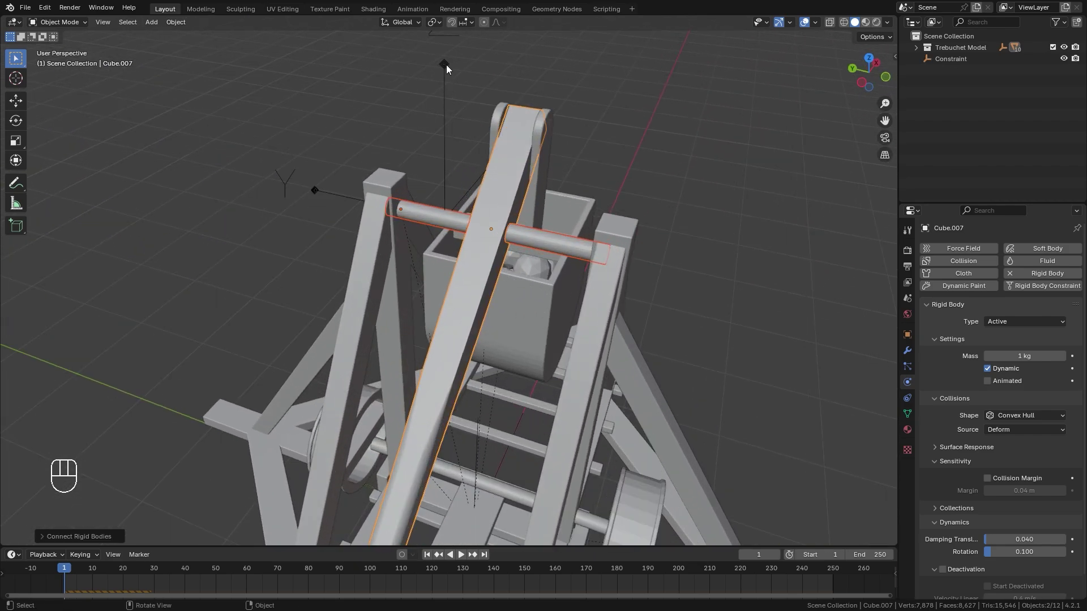
pyautogui.click(449, 65)
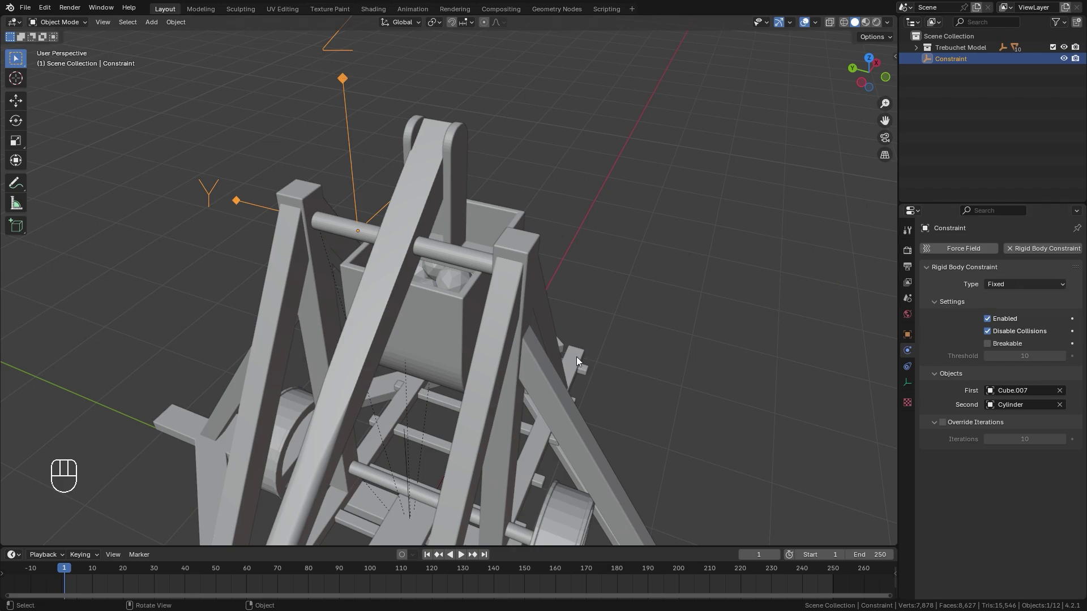
pyautogui.press('space')
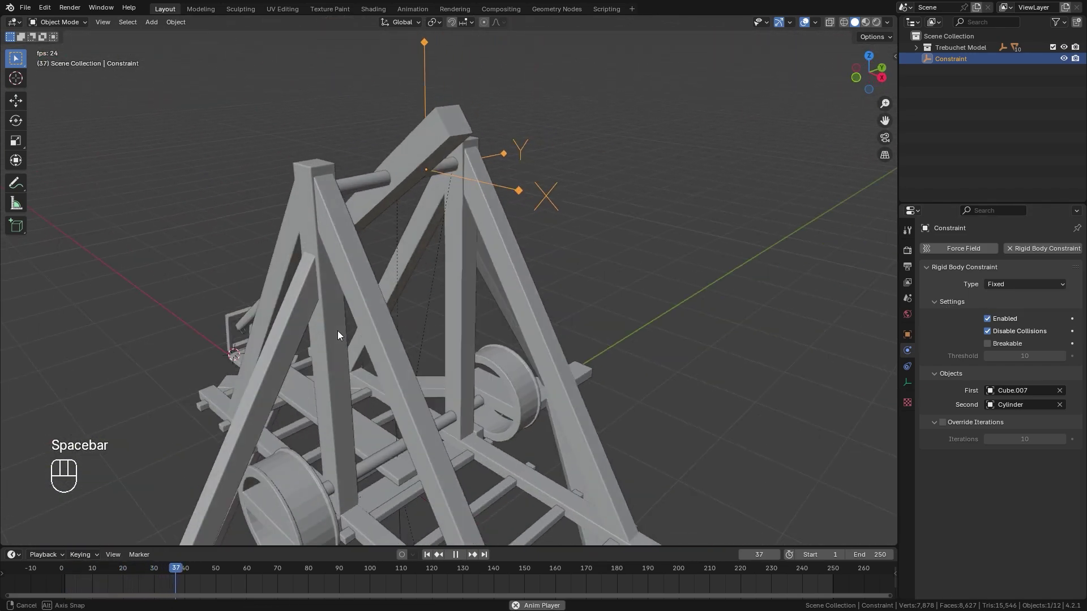
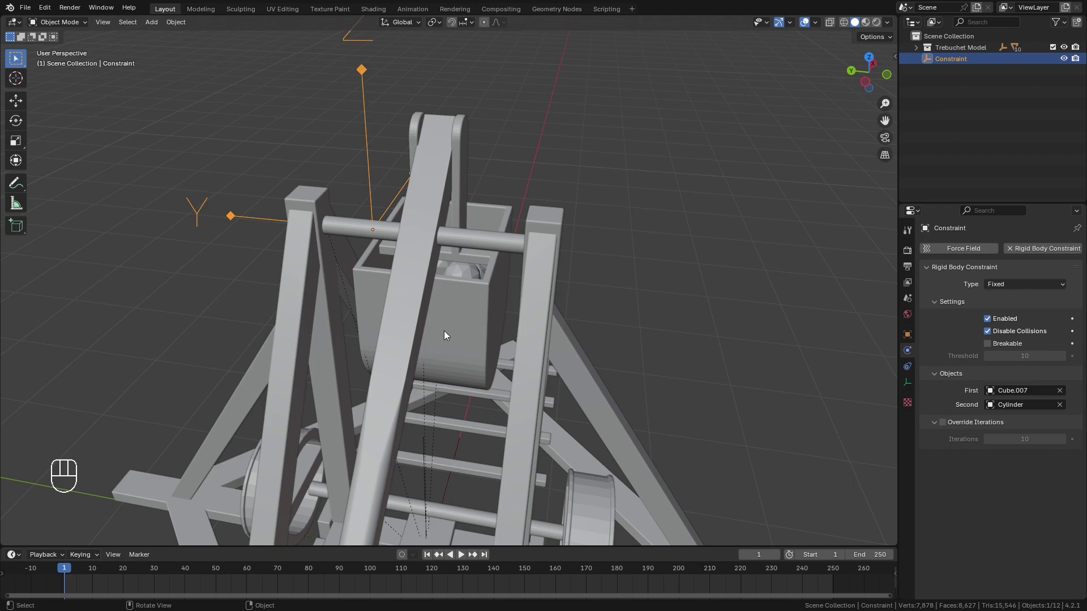
# Test-rotate the new constraint about the X and then the Y axis
pyautogui.press('r')
pyautogui.press('x')
pyautogui.press('y')
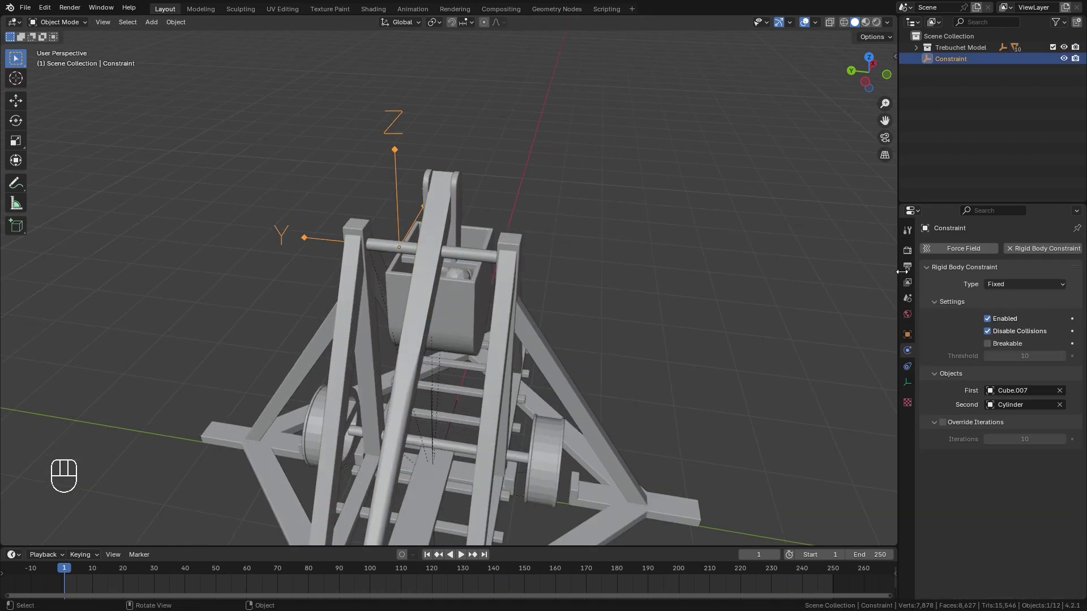
# Test-rotate the throwing arm about Z and Y, then cancel the rotation
pyautogui.moveTo(1014, 284); pyautogui.dragTo(1003, 326)
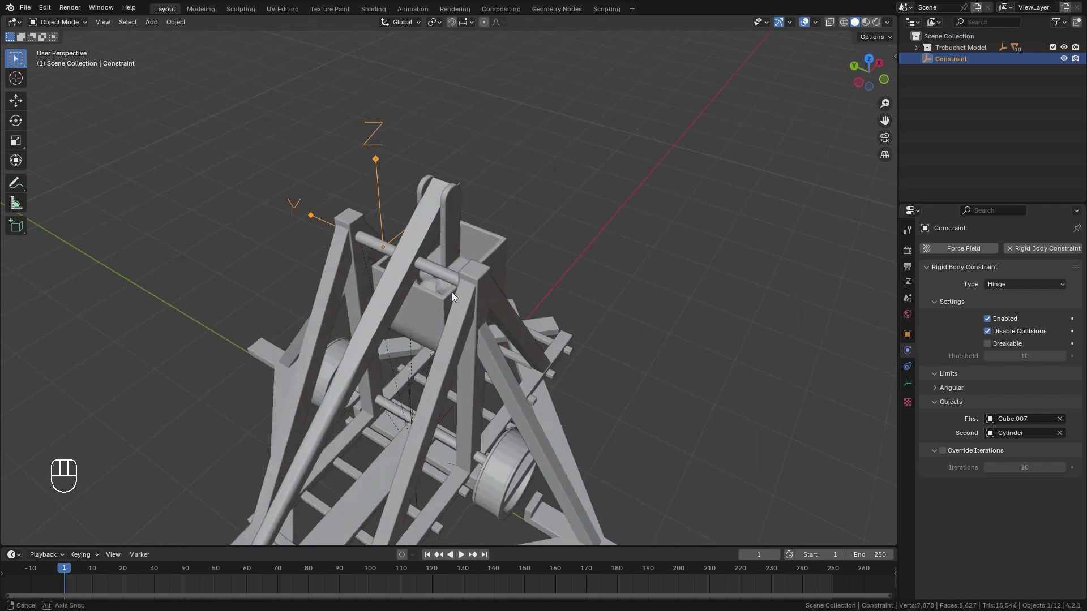
pyautogui.click(406, 283)
pyautogui.press('r')
pyautogui.press('z')
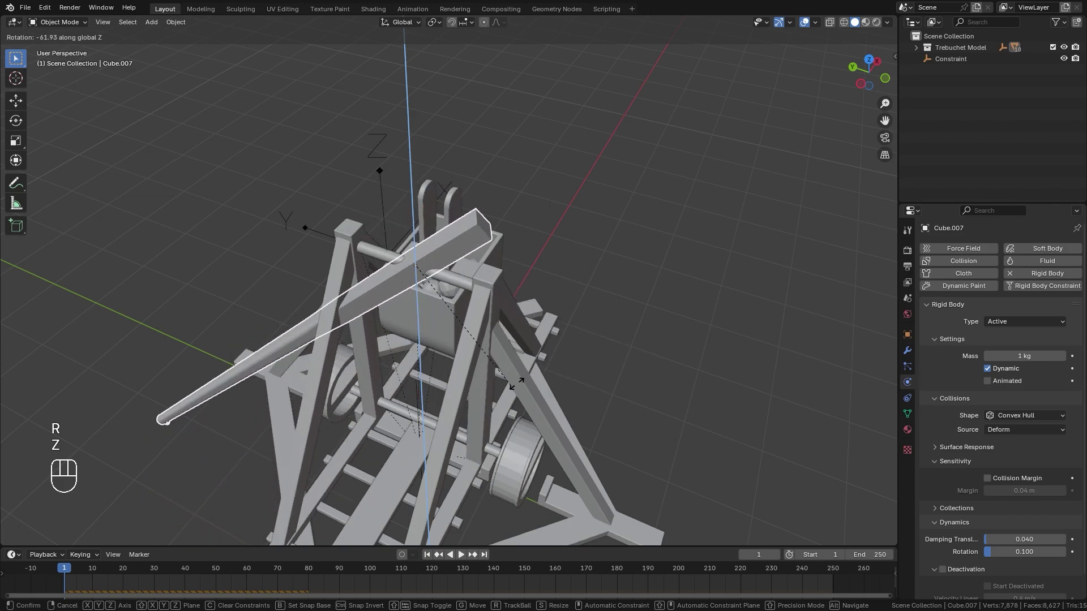
pyautogui.press('r')
pyautogui.press('y')
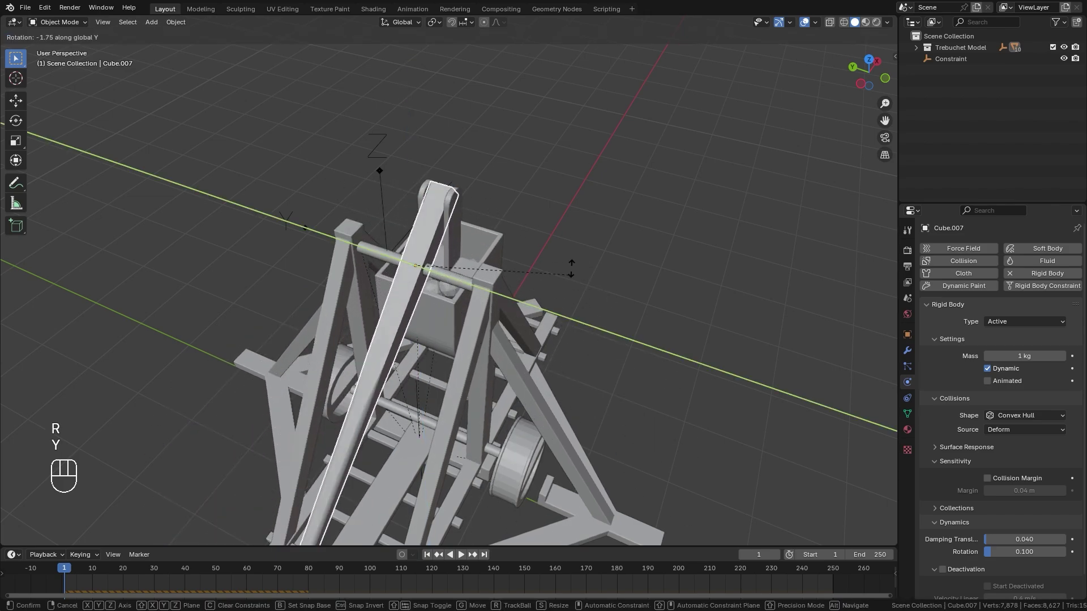
pyautogui.click(382, 174)
# Rotate the hinge constraint 90° about X so it pivots around the axle
pyautogui.press('r')
pyautogui.press('x')
pyautogui.press('KP_9')
pyautogui.press('KP_0')
pyautogui.press('Return')
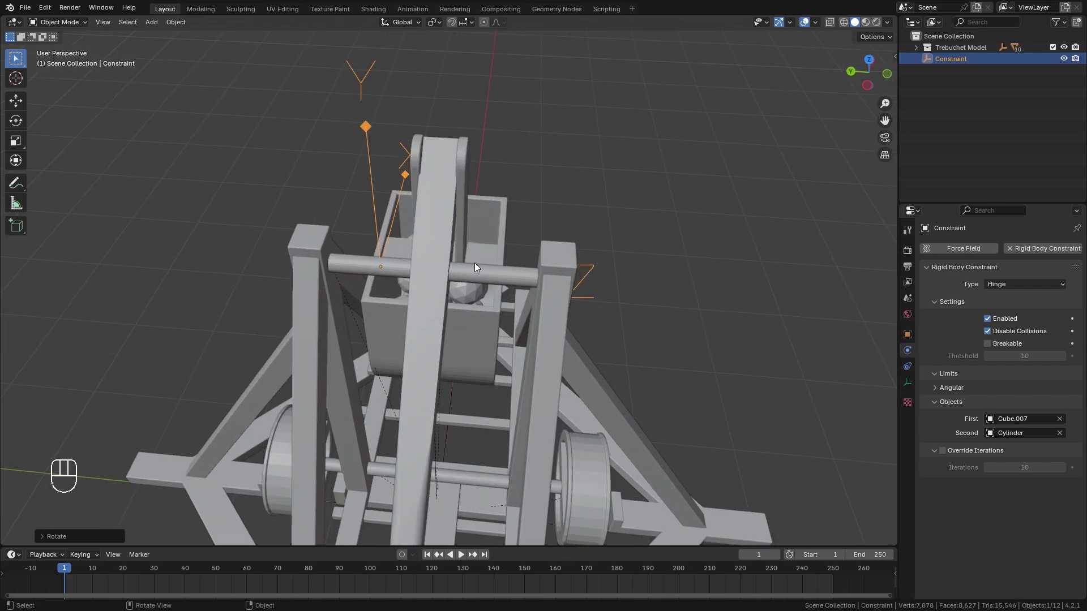
# Nudge the constraint along X/Y and play the simulation to watch the arm swing
pyautogui.press('g')
pyautogui.press('x')
pyautogui.press('y')
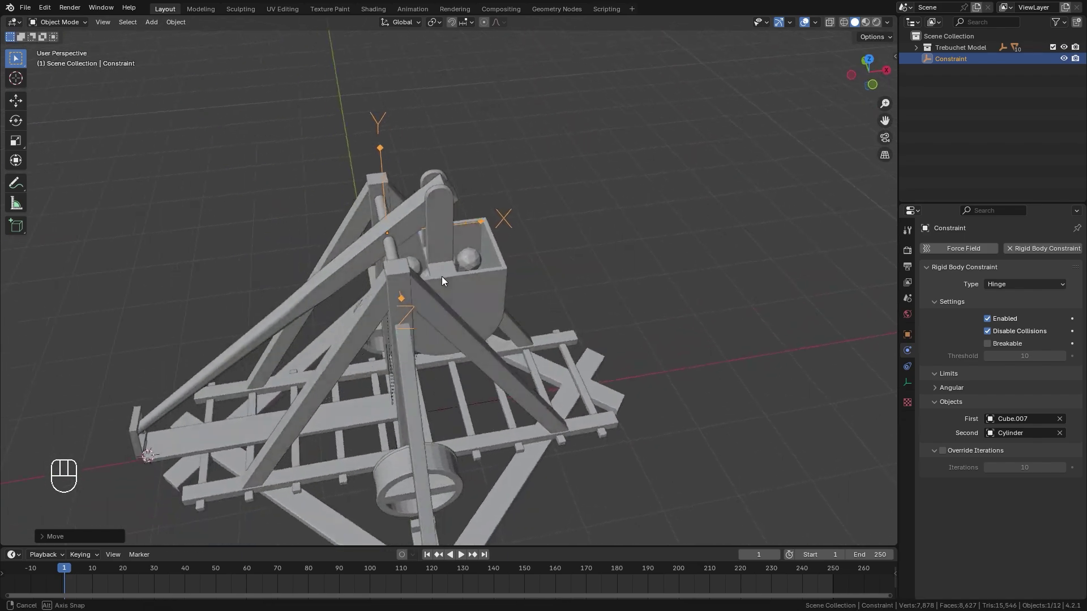
pyautogui.press('space')
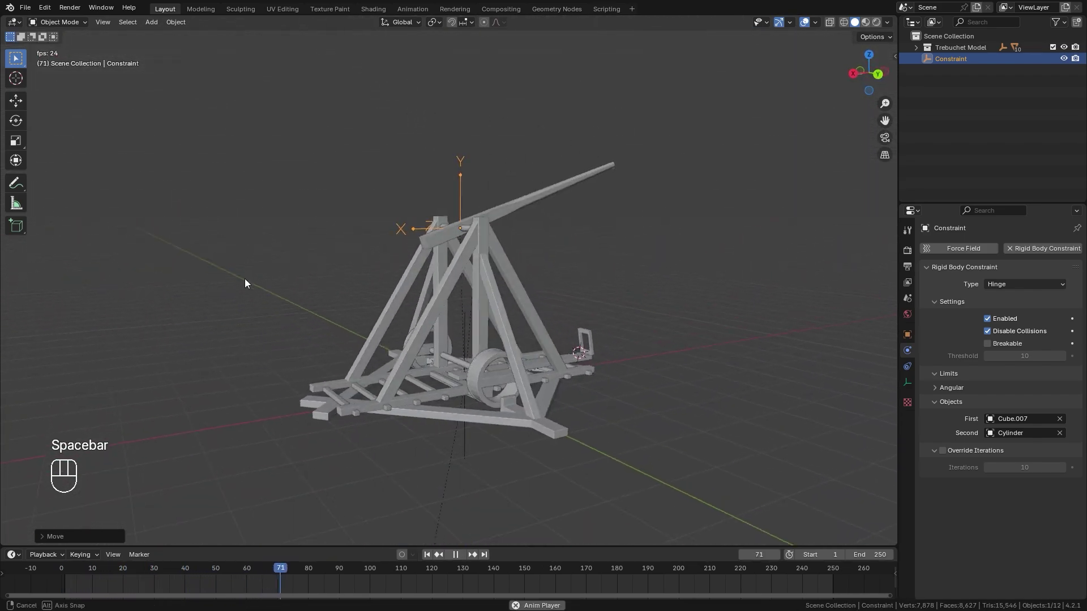
pyautogui.press('space')
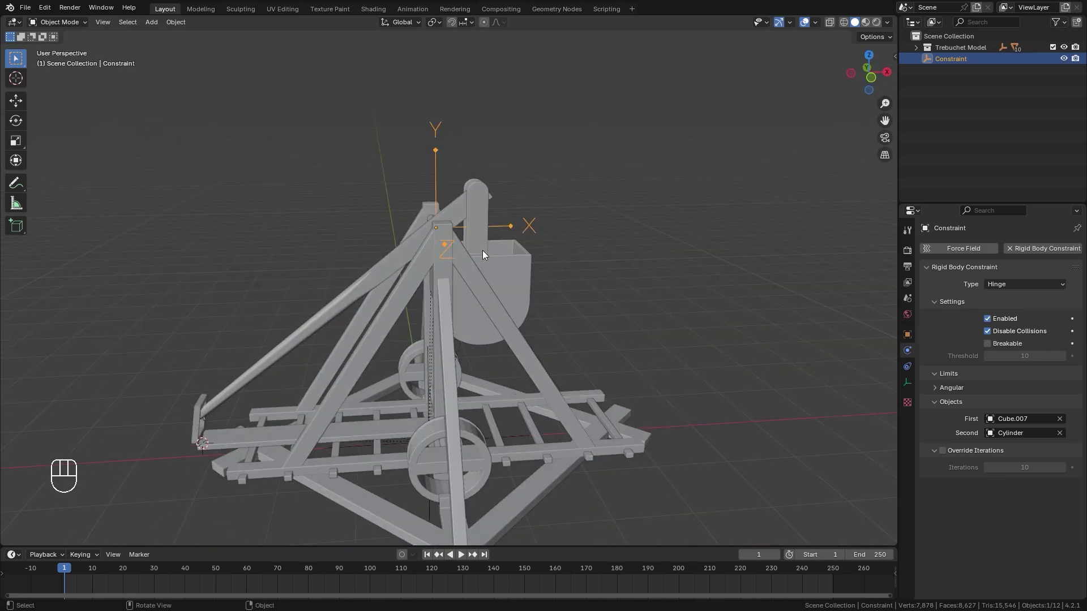
# Save, then connect the bucket and arm with a second constraint set to Hinge
pyautogui.press('ctrl+s')
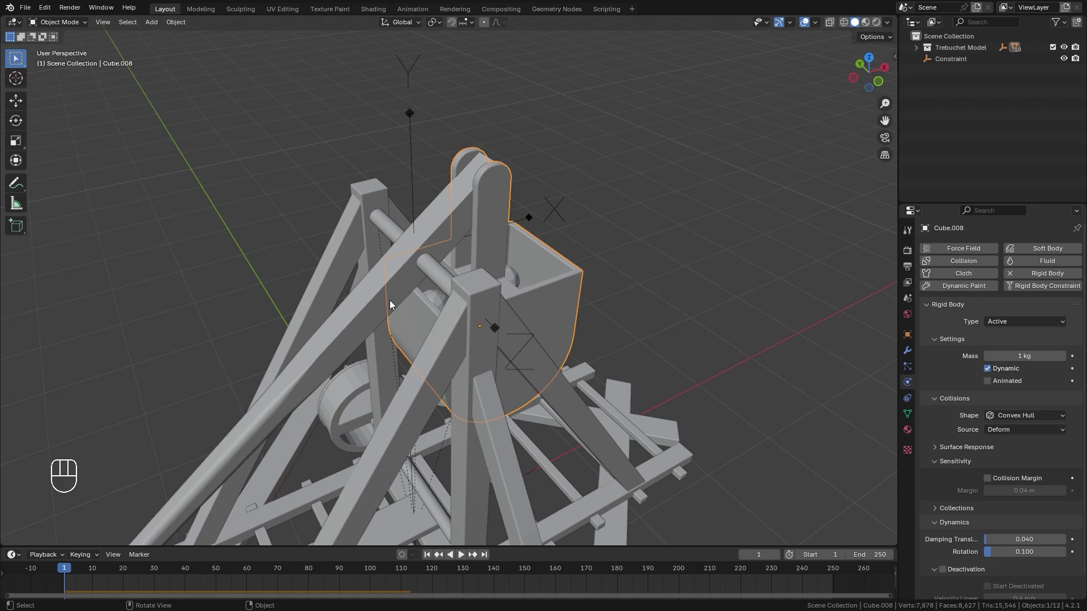
pyautogui.click(360, 322)
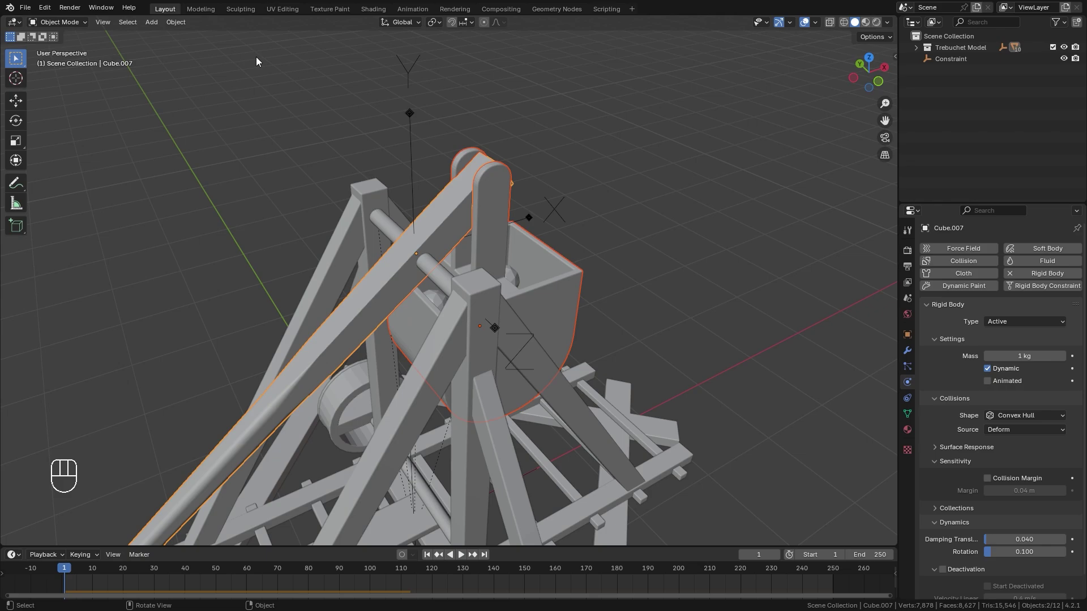
pyautogui.moveTo(175, 23); pyautogui.dragTo(321, 433)
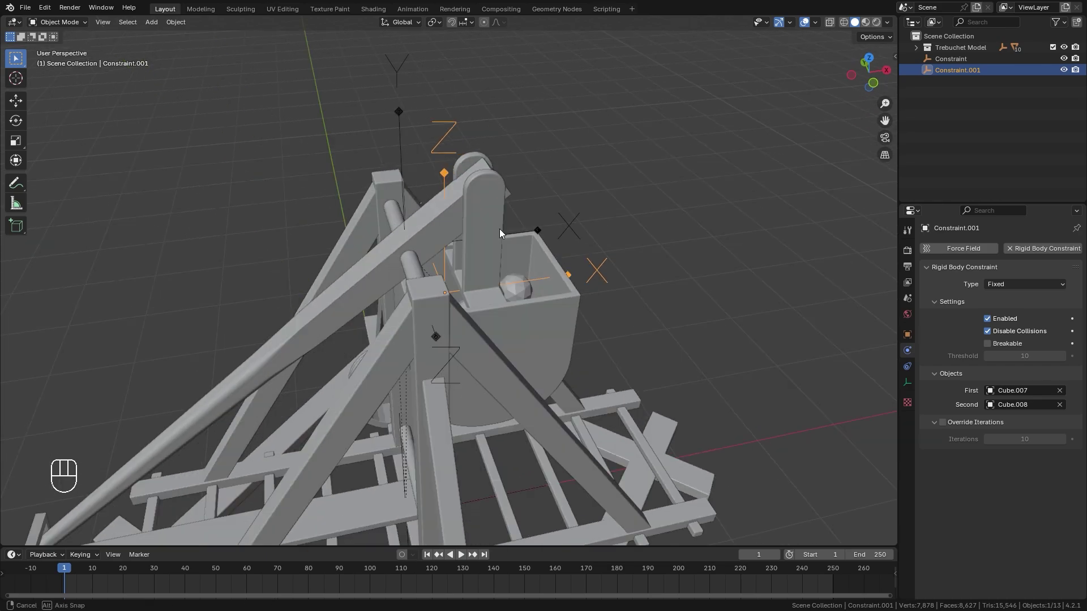
pyautogui.moveTo(1015, 288); pyautogui.dragTo(1003, 325)
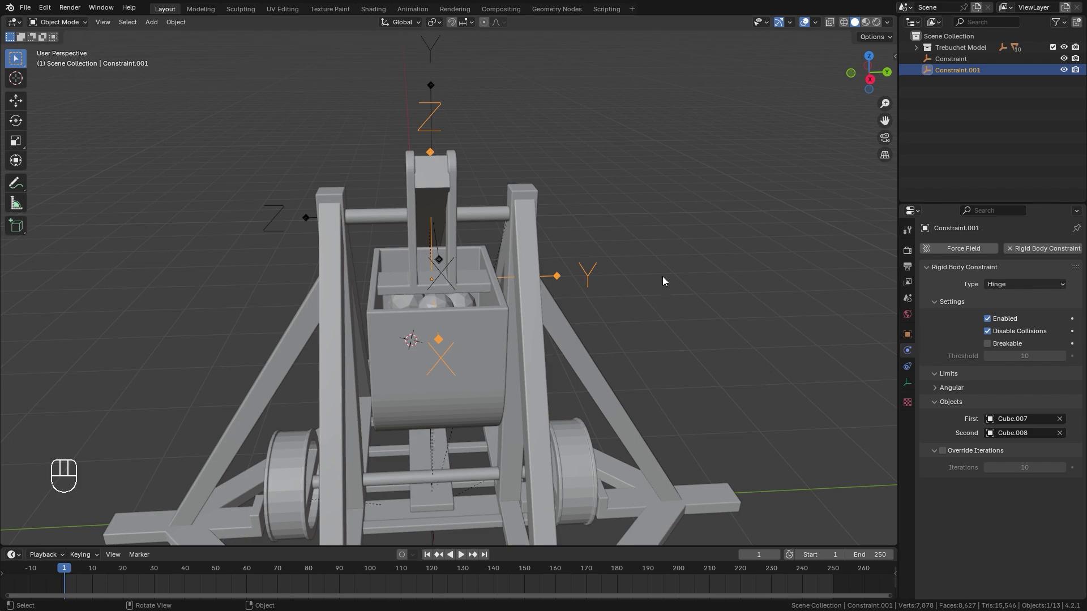
# Rotate the bucket hinge constraint 90° about the X axis
pyautogui.press('r')
pyautogui.press('x')
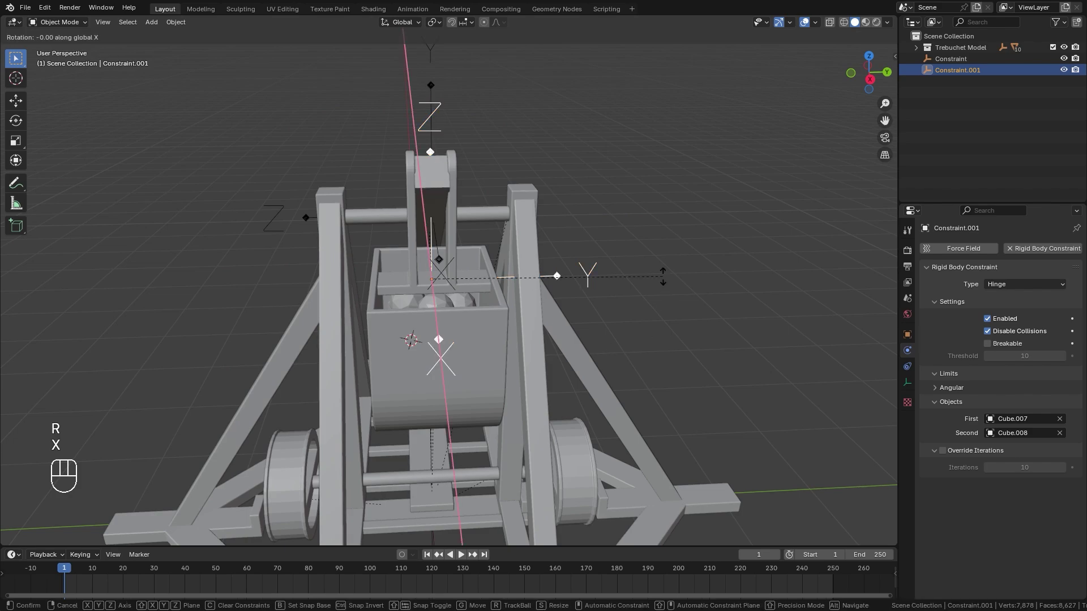
pyautogui.press('KP_9')
pyautogui.press('KP_0')
pyautogui.press('Return')
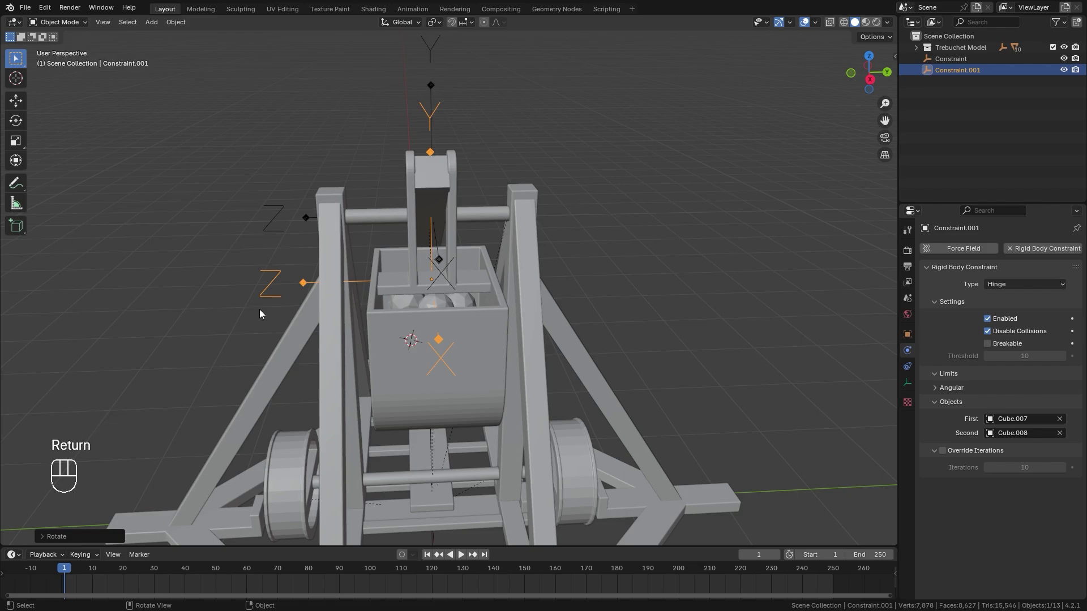
# In front wireframe view, move the constraint onto the bucket's pivot
pyautogui.press('KP_1')
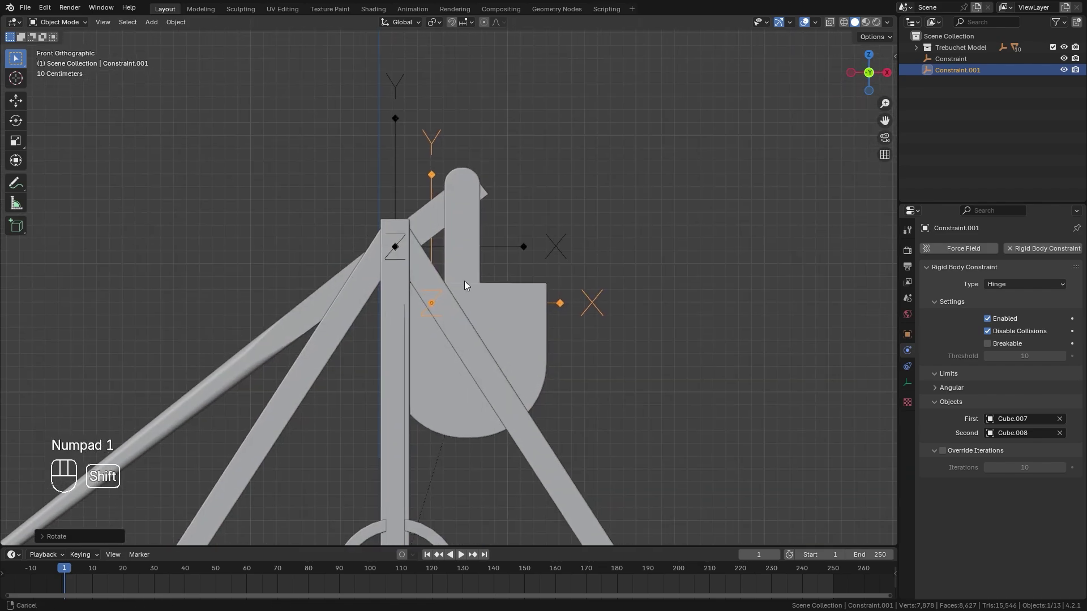
pyautogui.press('g')
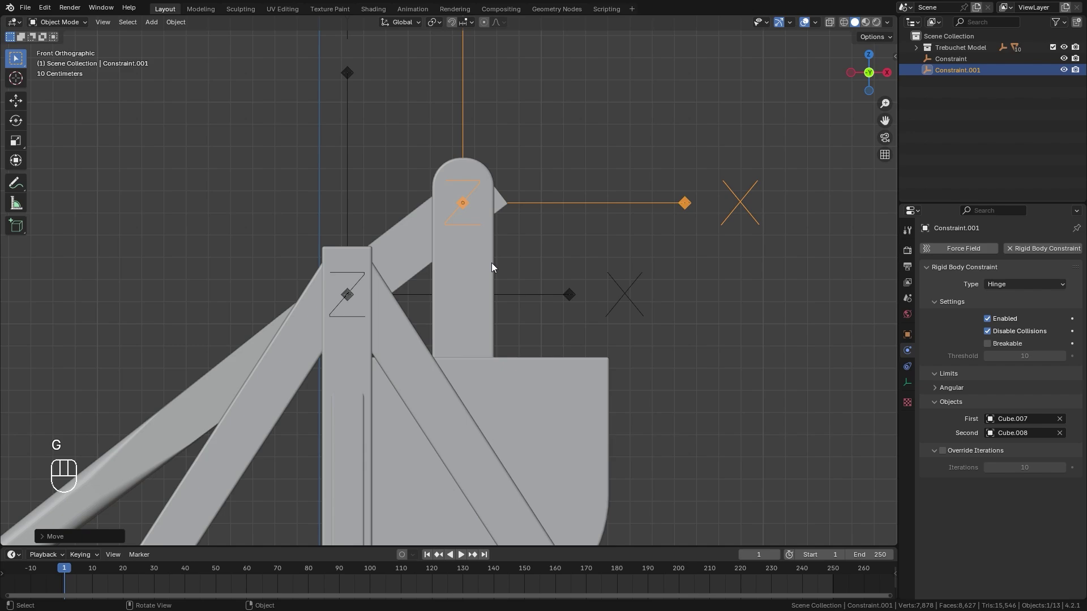
pyautogui.press('z')
pyautogui.press('g')
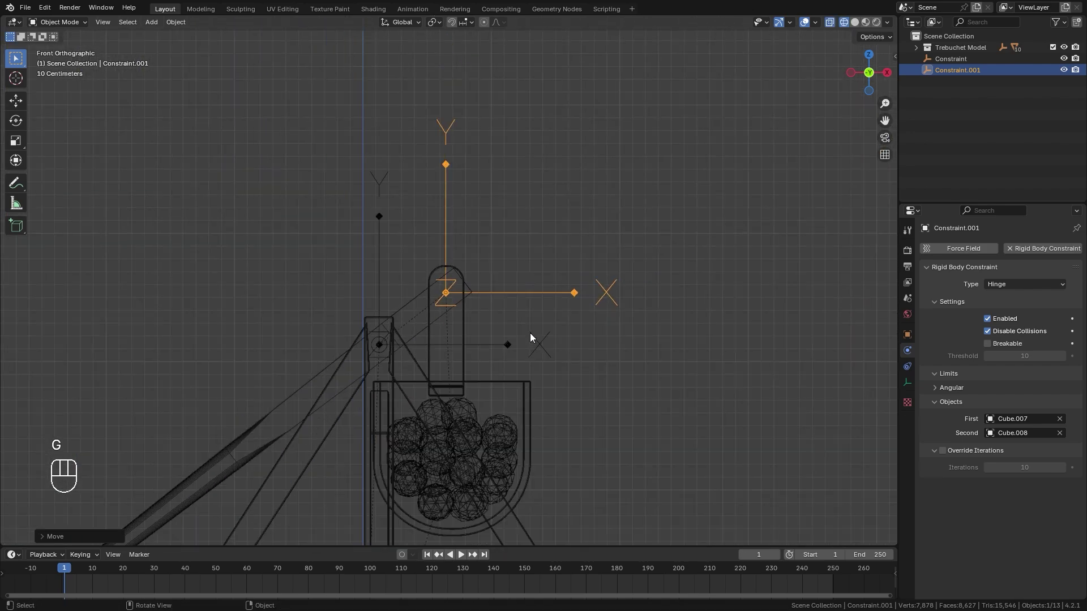
pyautogui.press('z')
pyautogui.press('z')
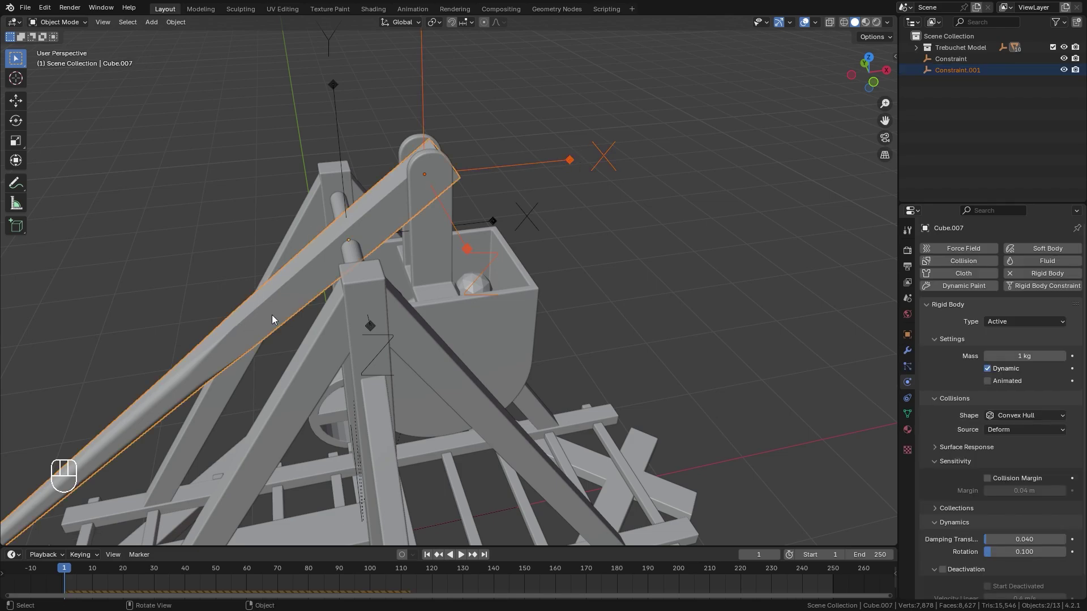
pyautogui.press('ctrl+p')
# Play the simulation to test the bucket hinge and return to the start
pyautogui.moveTo(276, 317); pyautogui.dragTo(540, 165)
pyautogui.press('g')
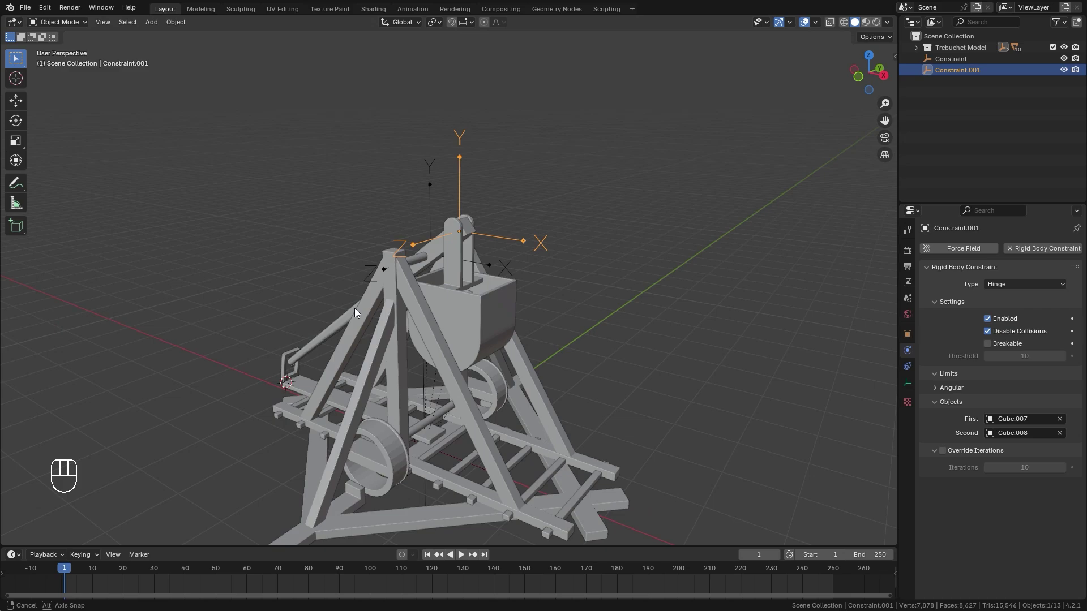
pyautogui.press('space')
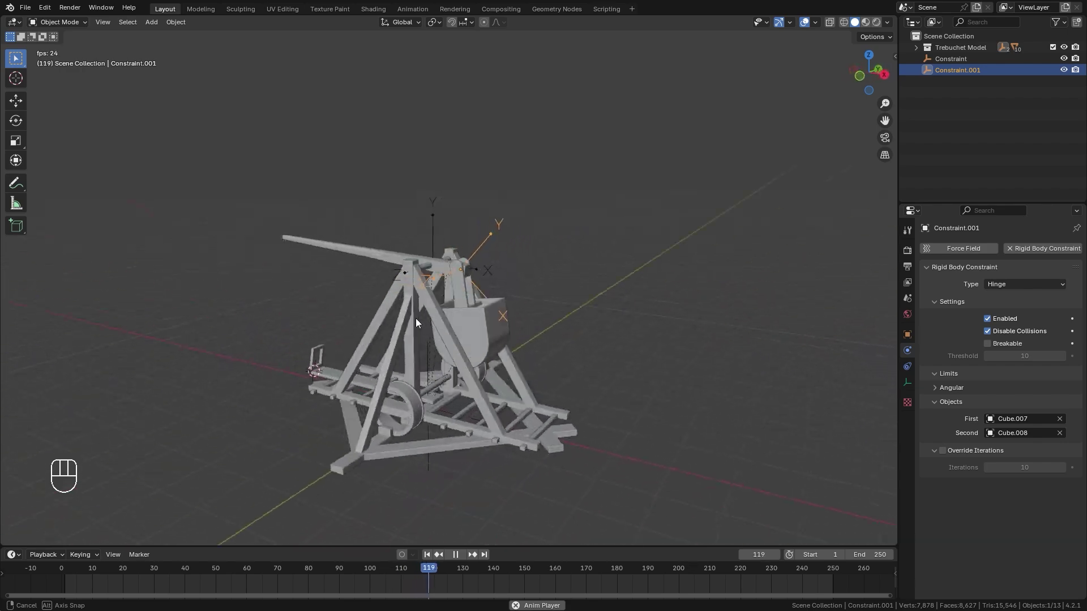
pyautogui.press('space')
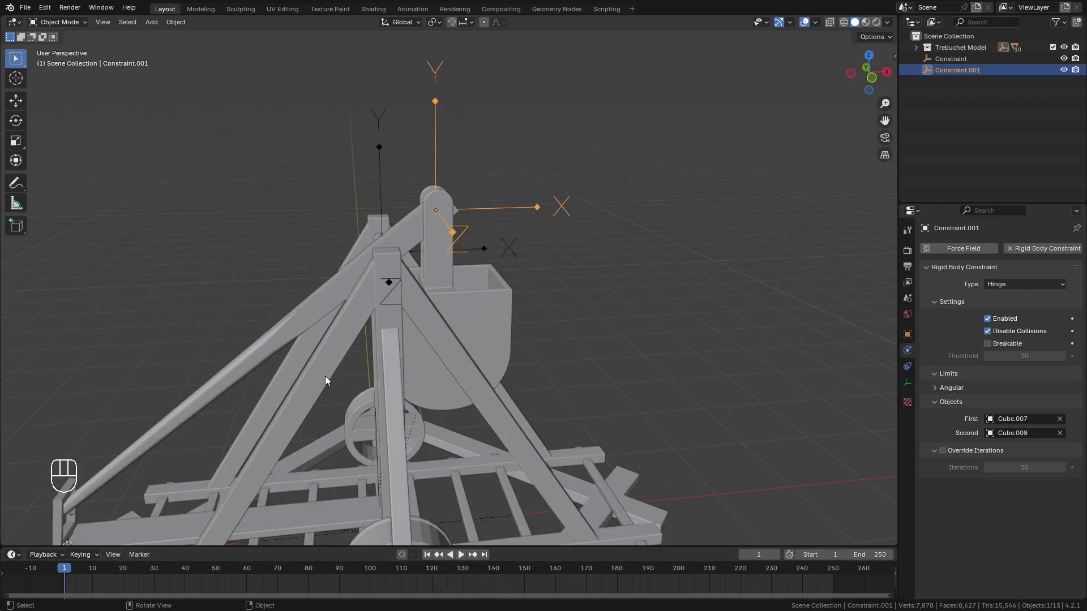
# Give the throwing arm a 5 kg mass and play to watch it swing on its pivot
pyautogui.click(486, 319)
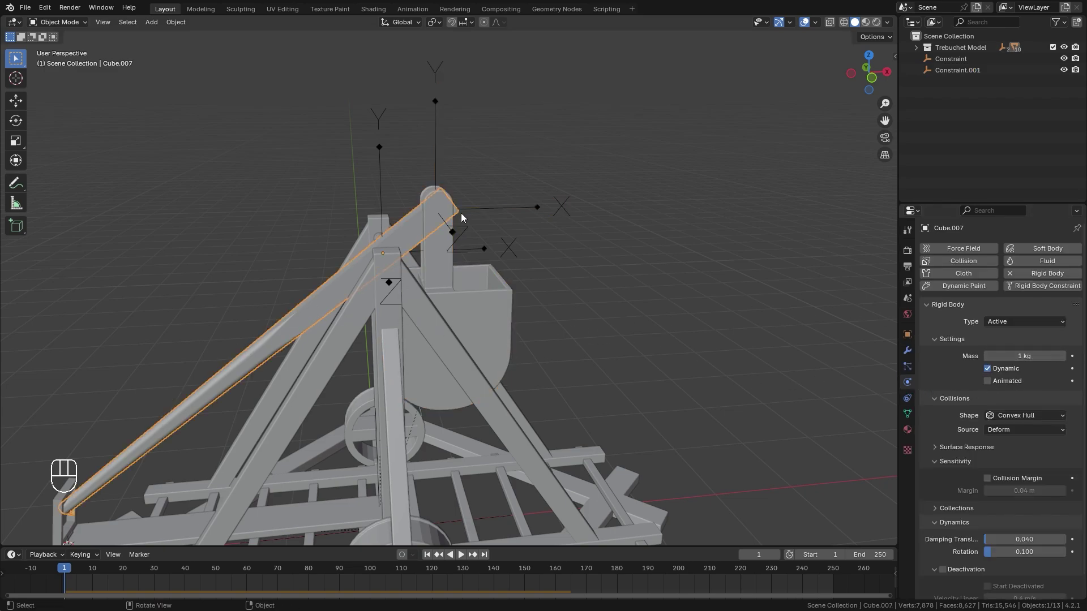
pyautogui.click(474, 348)
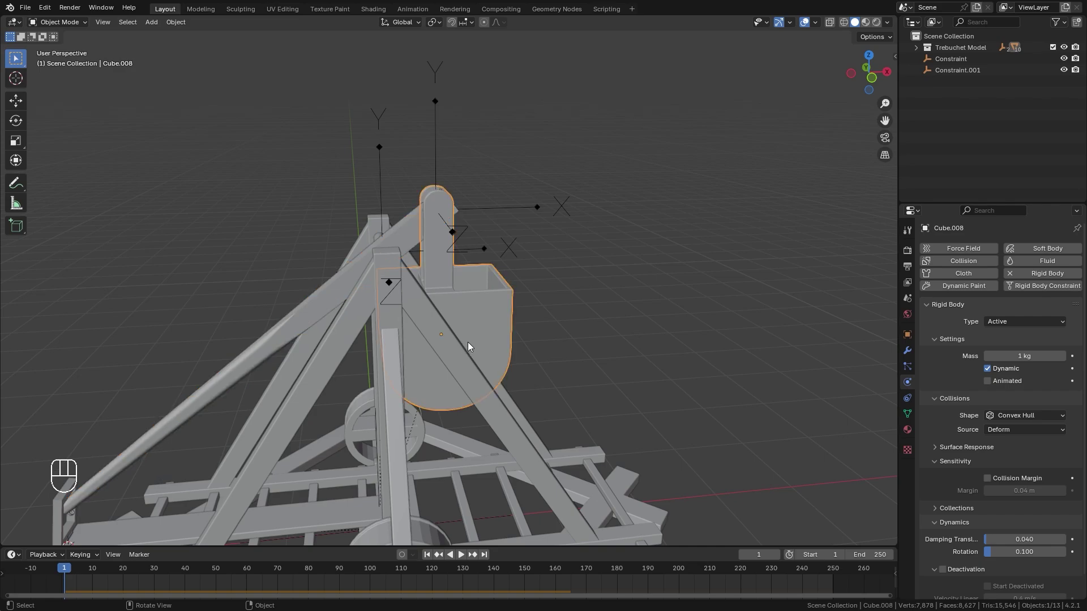
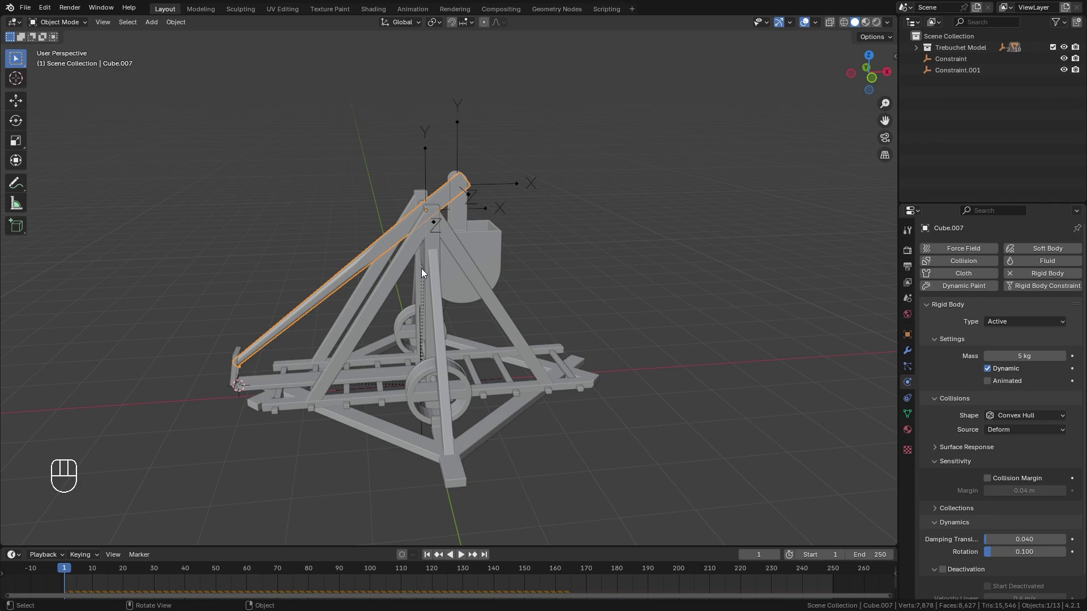
pyautogui.press('space')
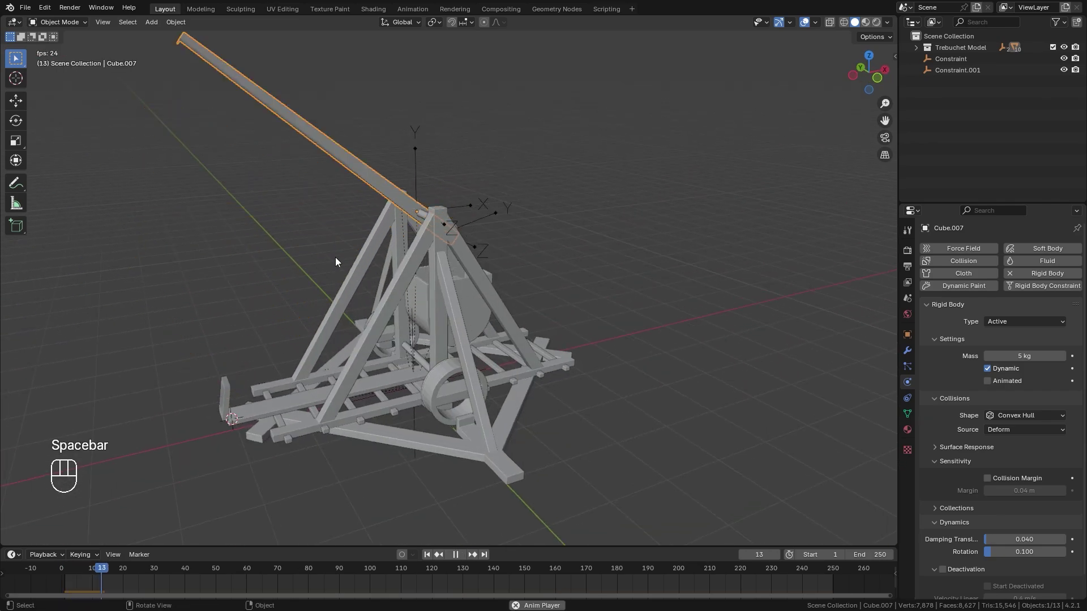
pyautogui.press('space')
pyautogui.press('space')
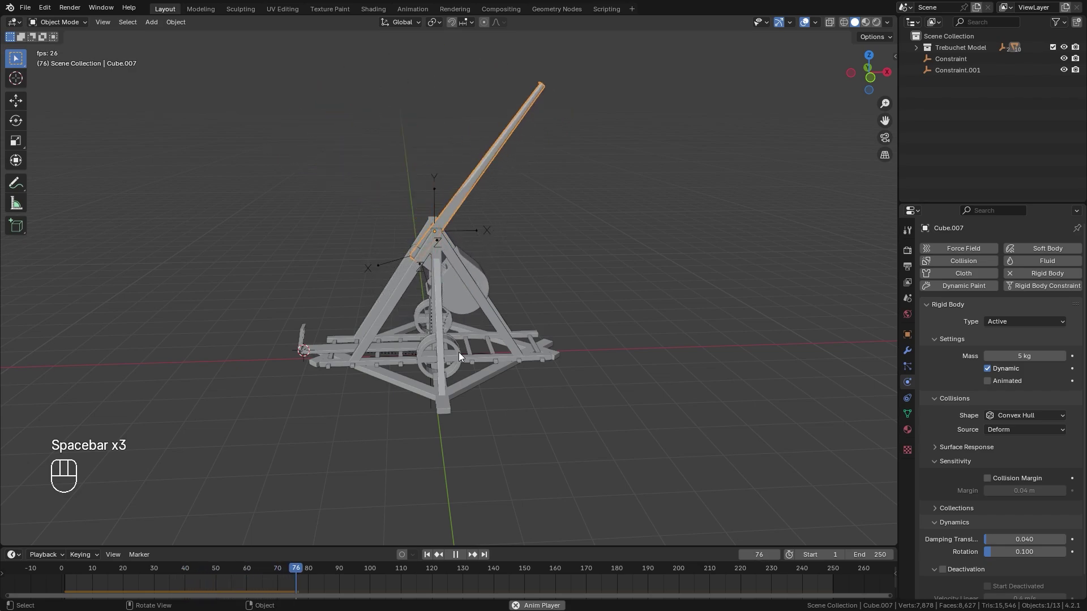
pyautogui.press('space')
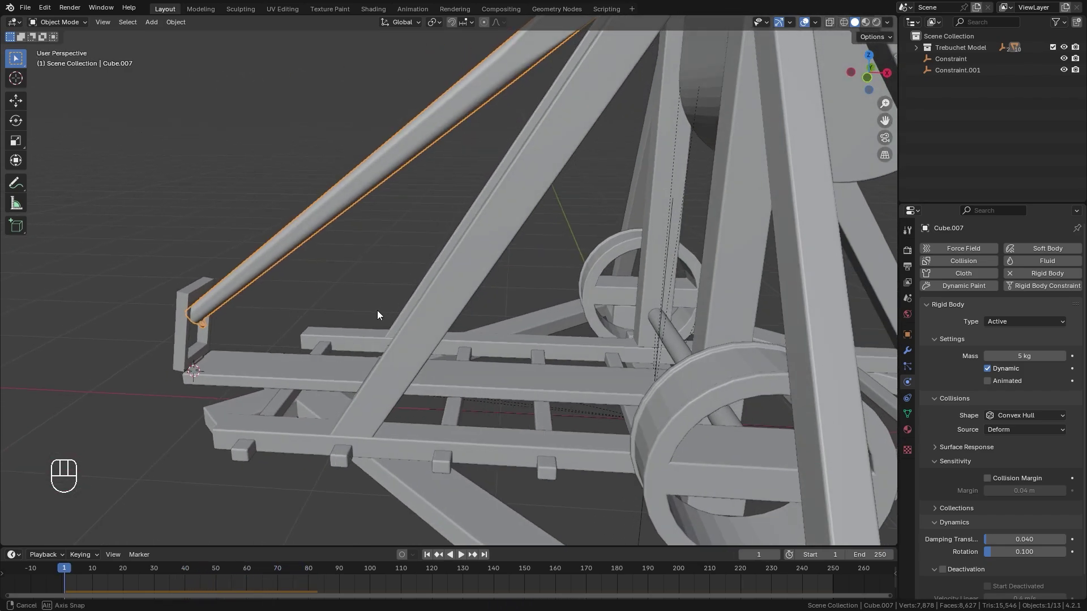
# Add a UV sphere projectile and scale it to 0.175 (0.35 m) in the N panel
pyautogui.press('shift+a')
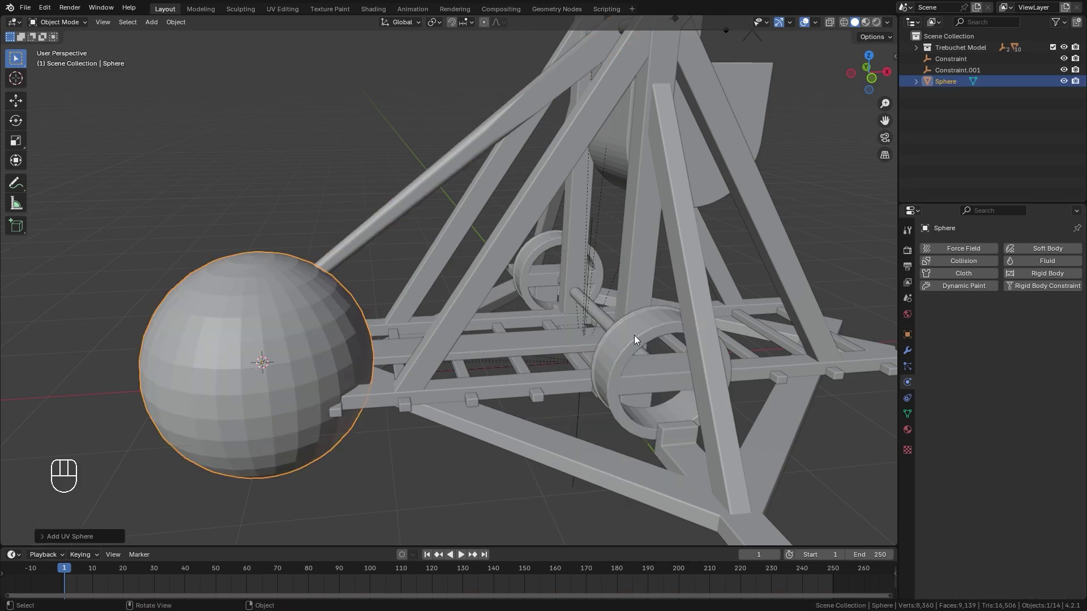
pyautogui.press('n')
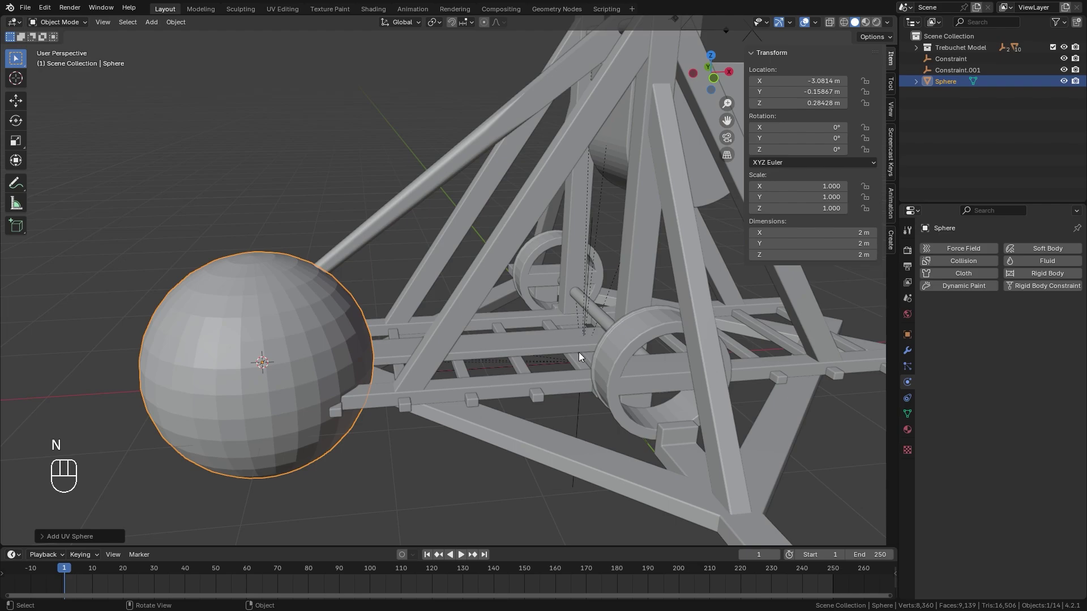
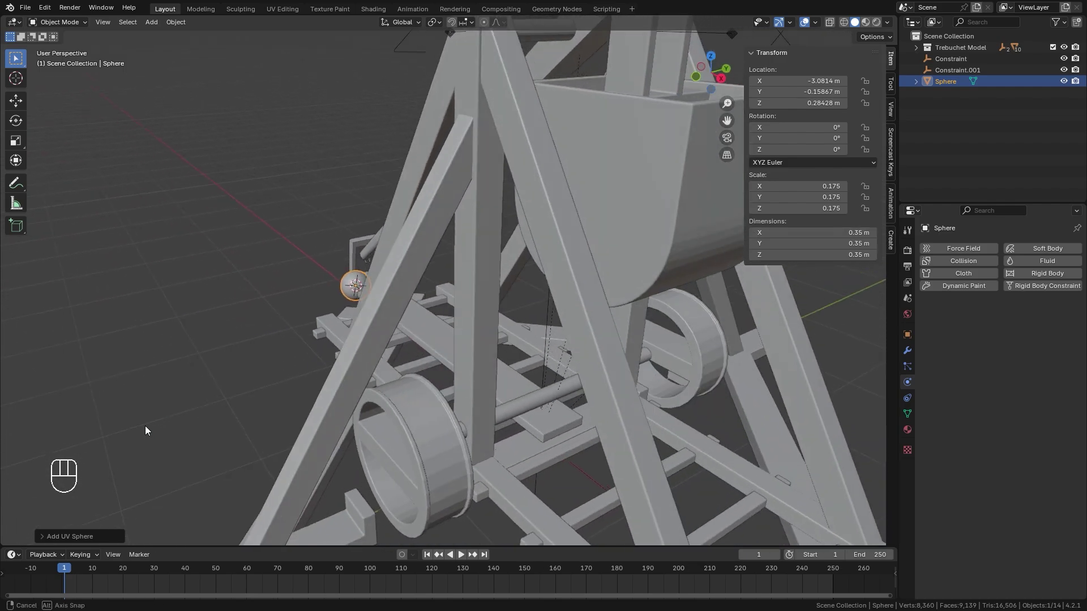
pyautogui.press('KP_7')
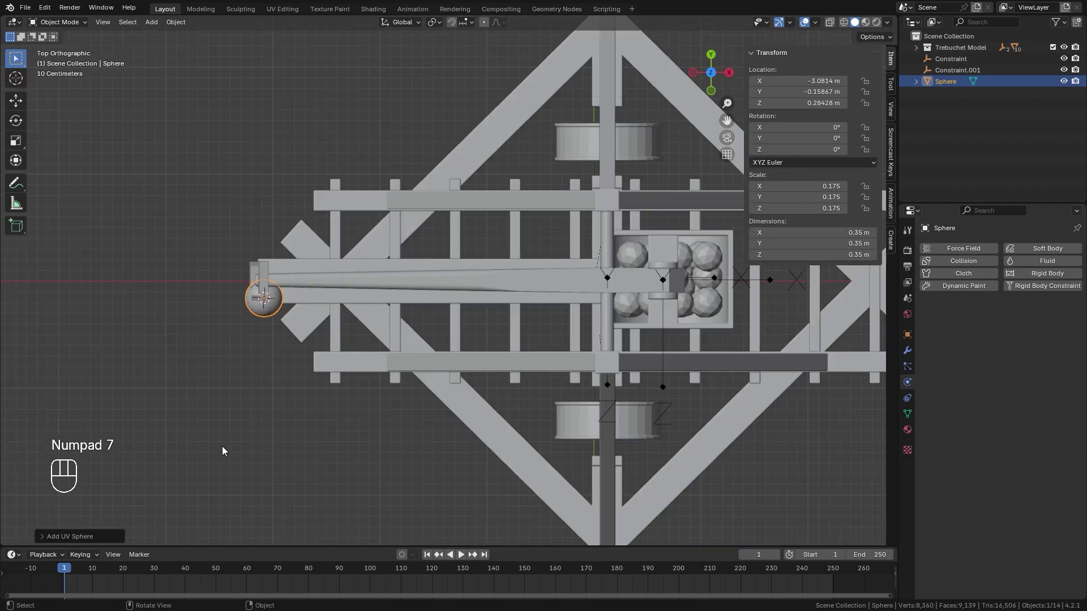
# Rest the sphere on the base beneath the arm and apply its scale
pyautogui.press('g')
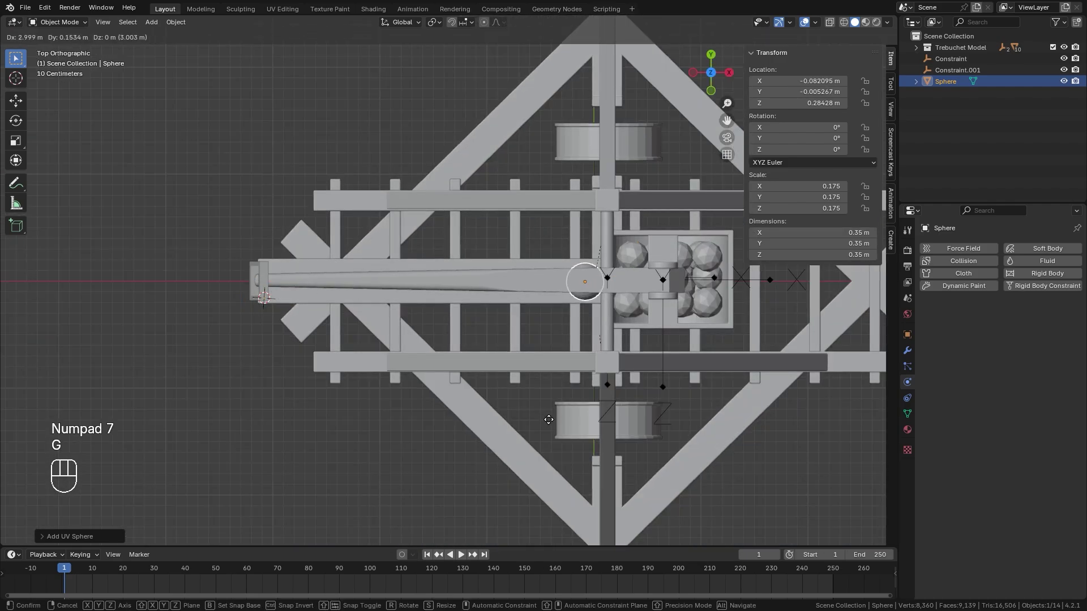
pyautogui.press('g')
pyautogui.press('z')
pyautogui.click(395, 386)
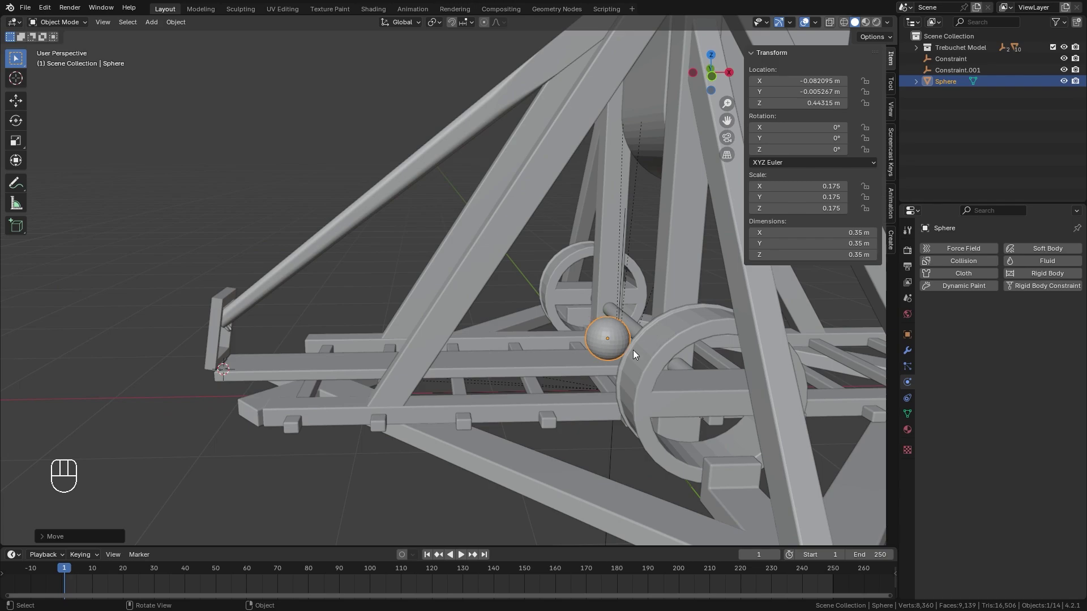
pyautogui.press('ctrl+a')
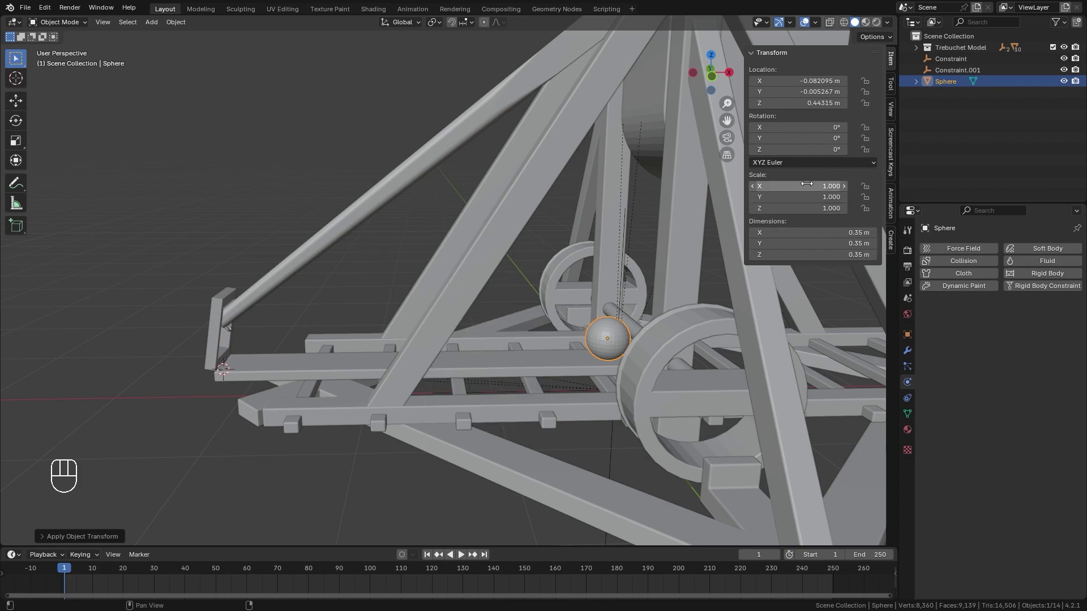
pyautogui.press('n')
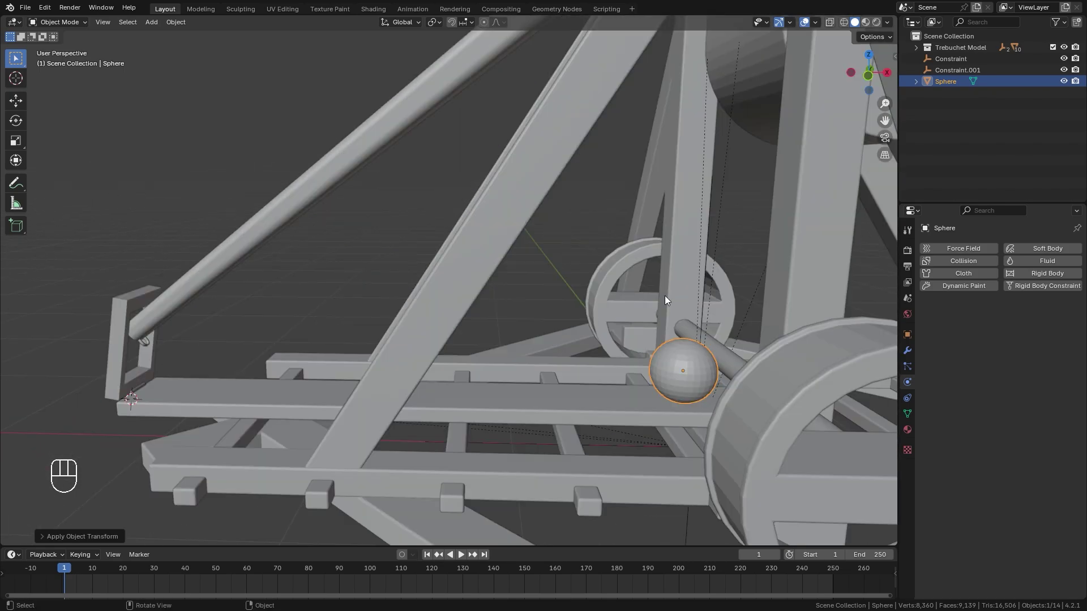
# Connect arm and sphere with Fixed Constraint.002 and frame it in front view
pyautogui.moveTo(1044, 276); pyautogui.dragTo(246, 265)
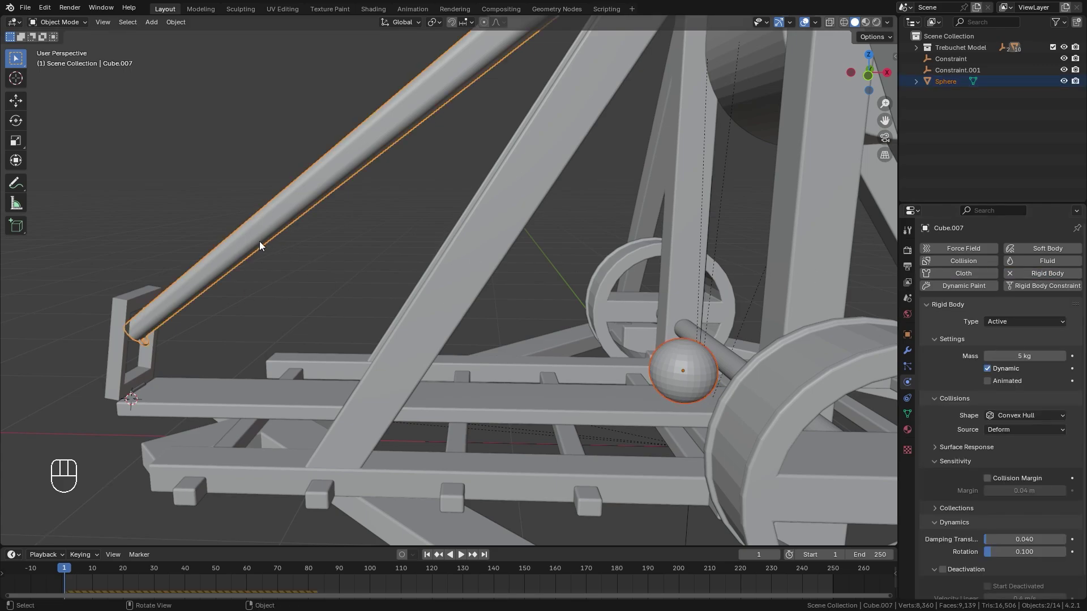
pyautogui.moveTo(180, 22); pyautogui.dragTo(315, 434)
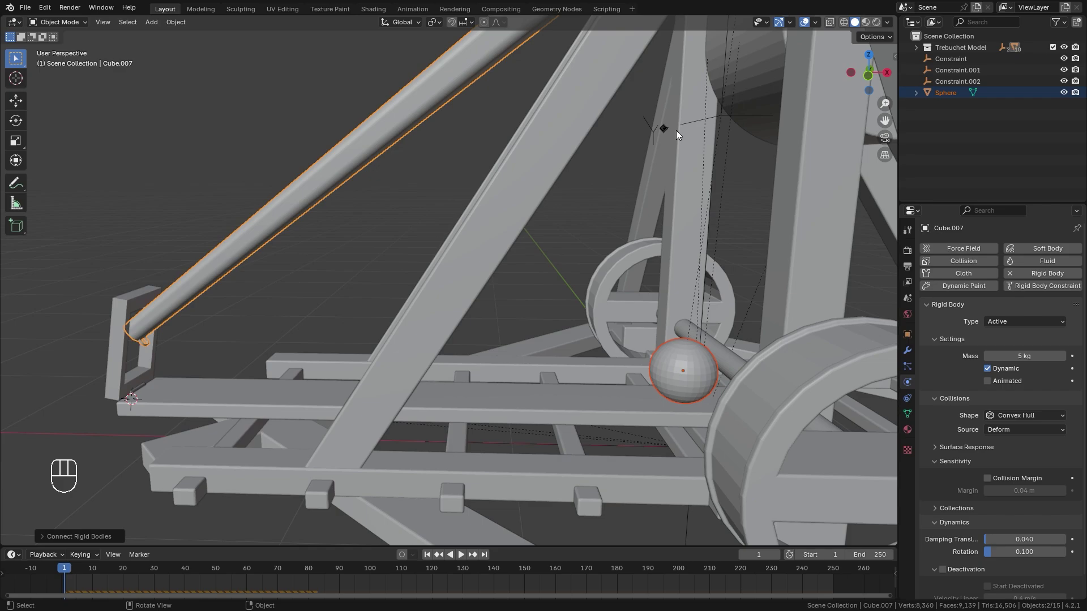
pyautogui.press('z')
pyautogui.press('z')
pyautogui.press('KP_1')
pyautogui.press('g')
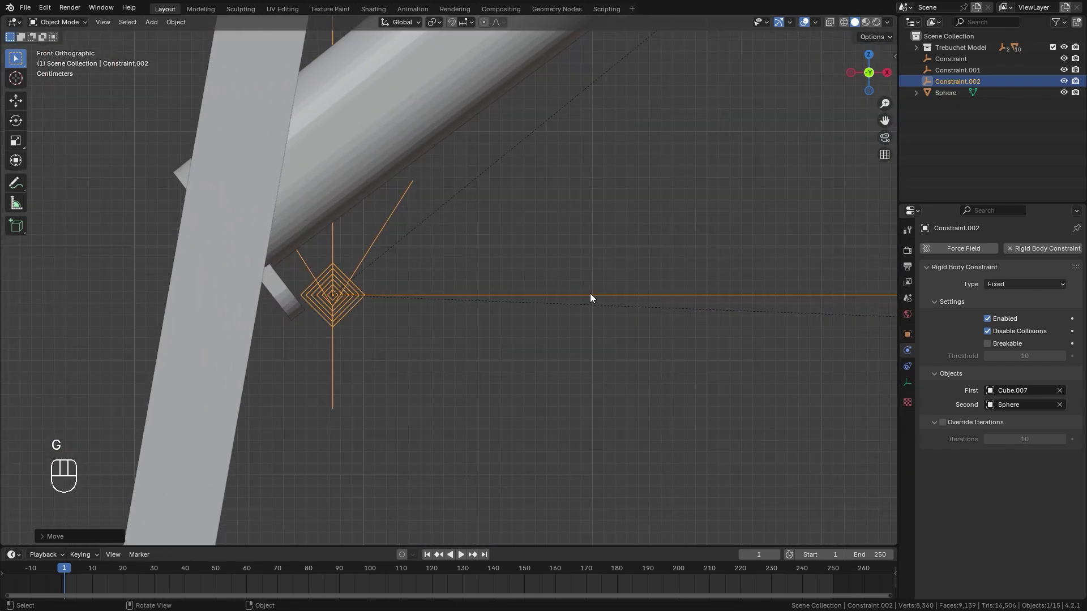
# Move Constraint.002 onto the arm's hook and save the file
pyautogui.press('g')
pyautogui.click(252, 297)
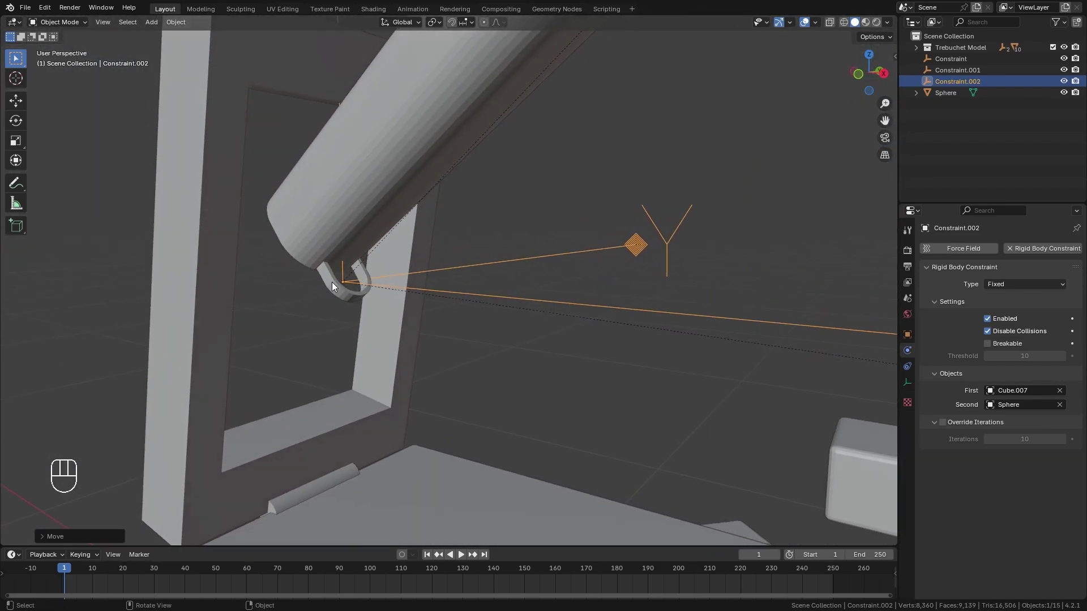
pyautogui.press('KP_1')
pyautogui.press('ctrl+s')
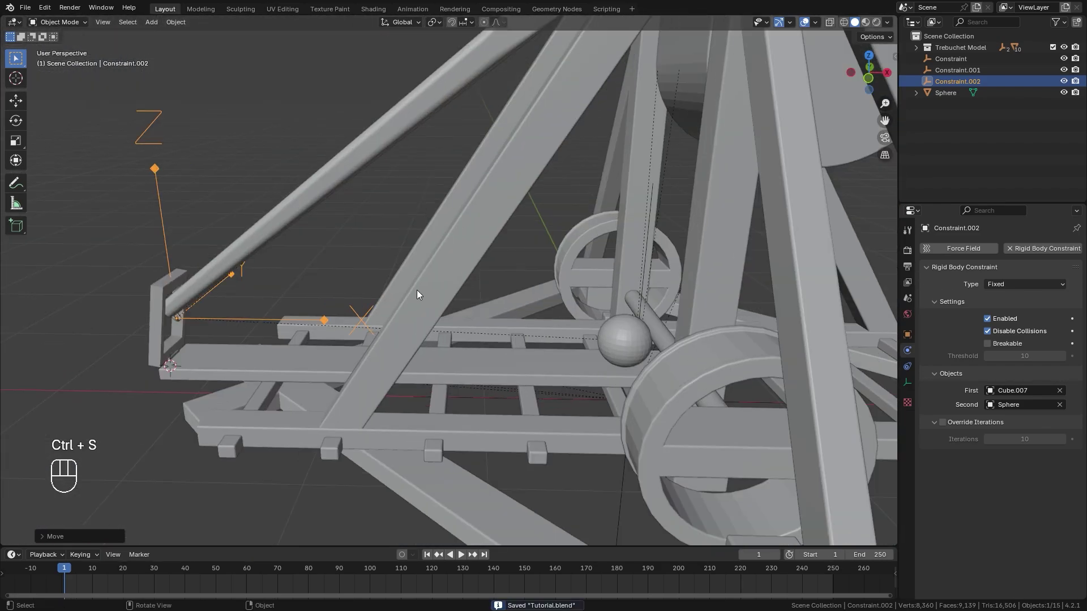
# Make the constraint a Generic Spring with linear springs on X, Y and Z
pyautogui.moveTo(1020, 286); pyautogui.dragTo(1017, 375)
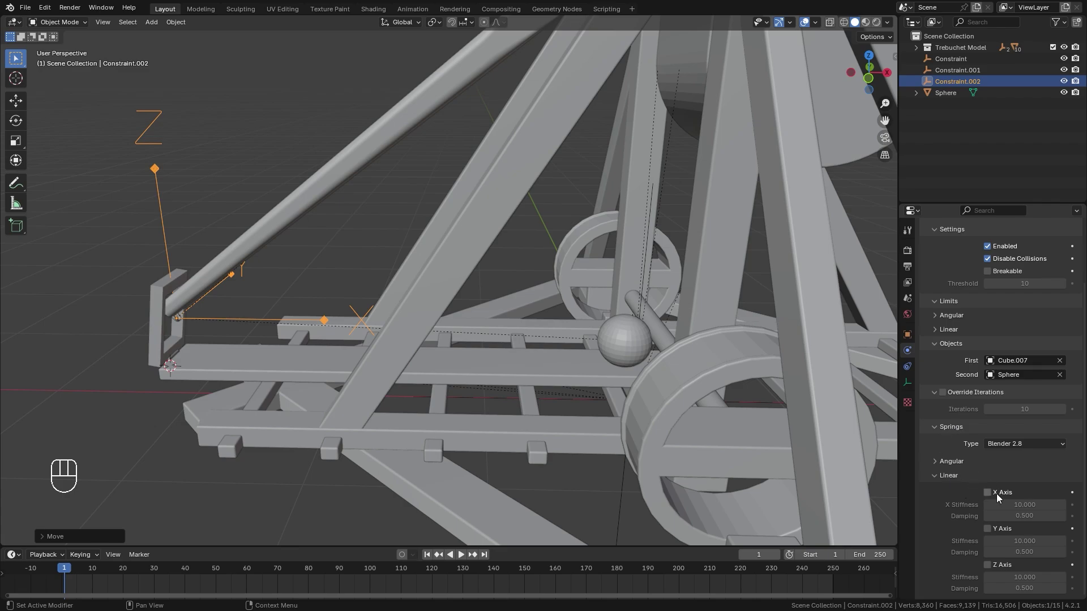
pyautogui.click(993, 493)
pyautogui.click(989, 567)
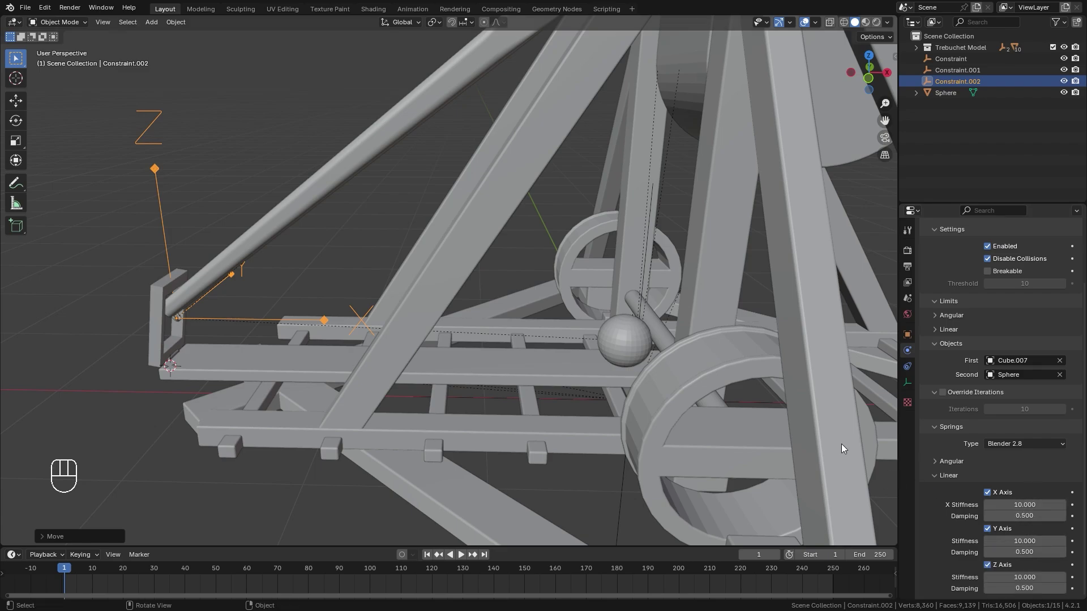
pyautogui.press('shift+space')
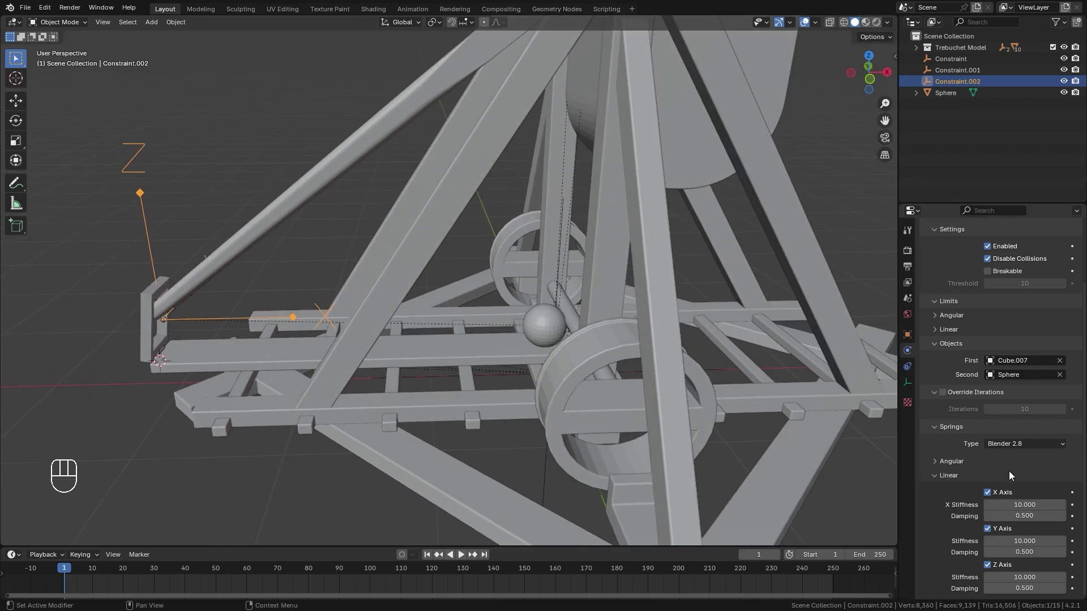
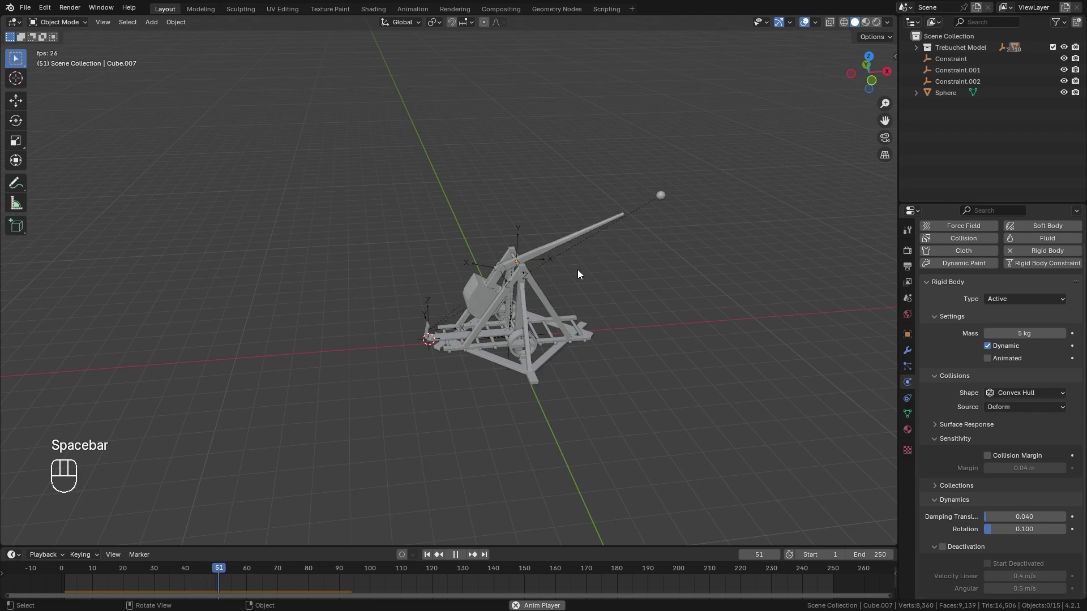
# Return to frame 1 and parent the spring constraint to the arm, keeping transform
pyautogui.press('space')
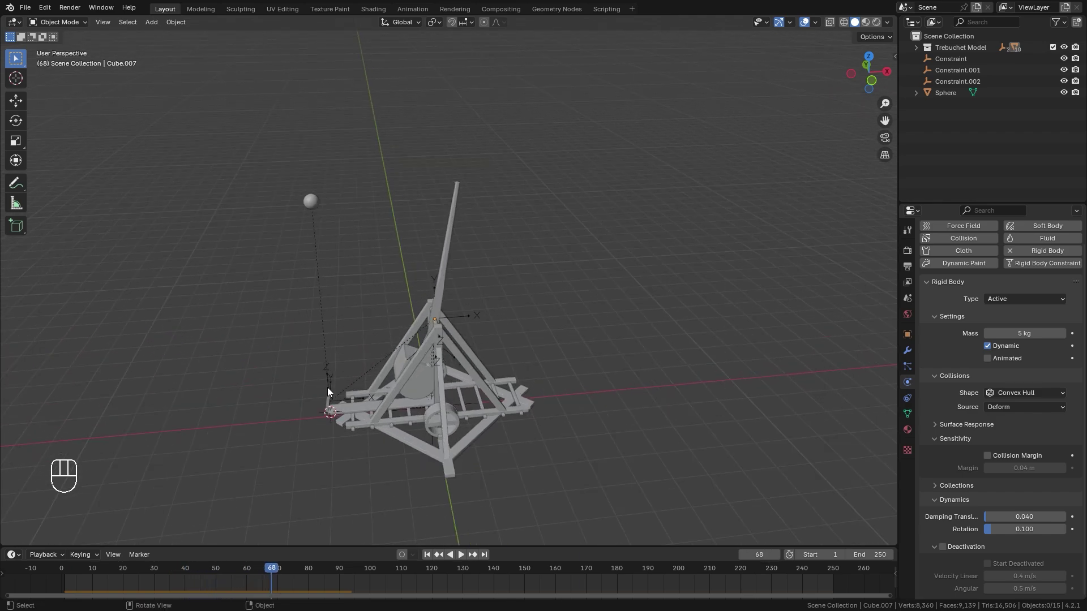
pyautogui.click(427, 560)
pyautogui.press('shift+KP_1')
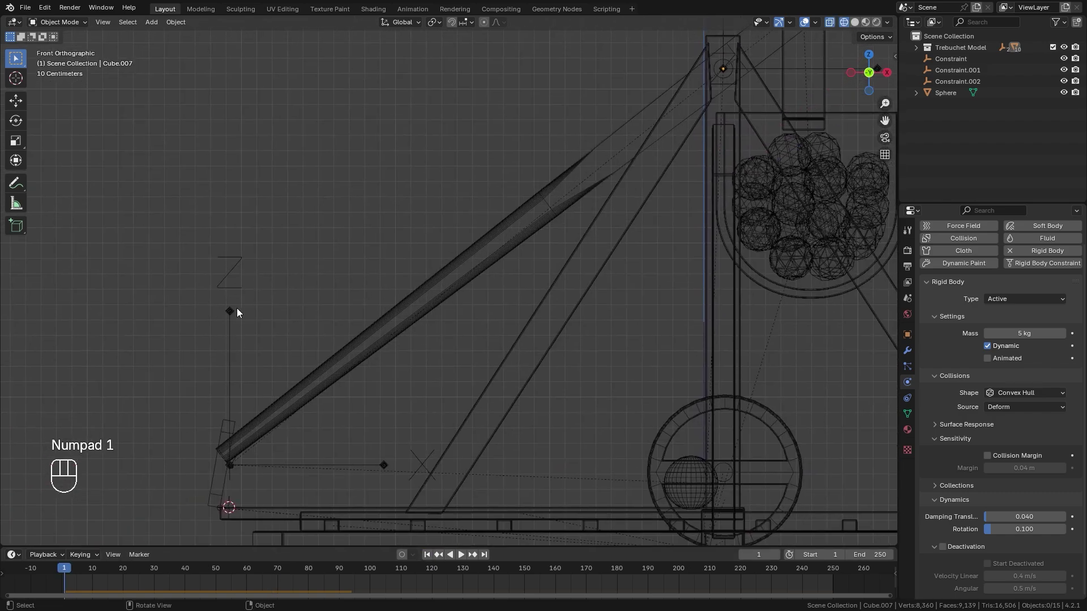
pyautogui.click(234, 313)
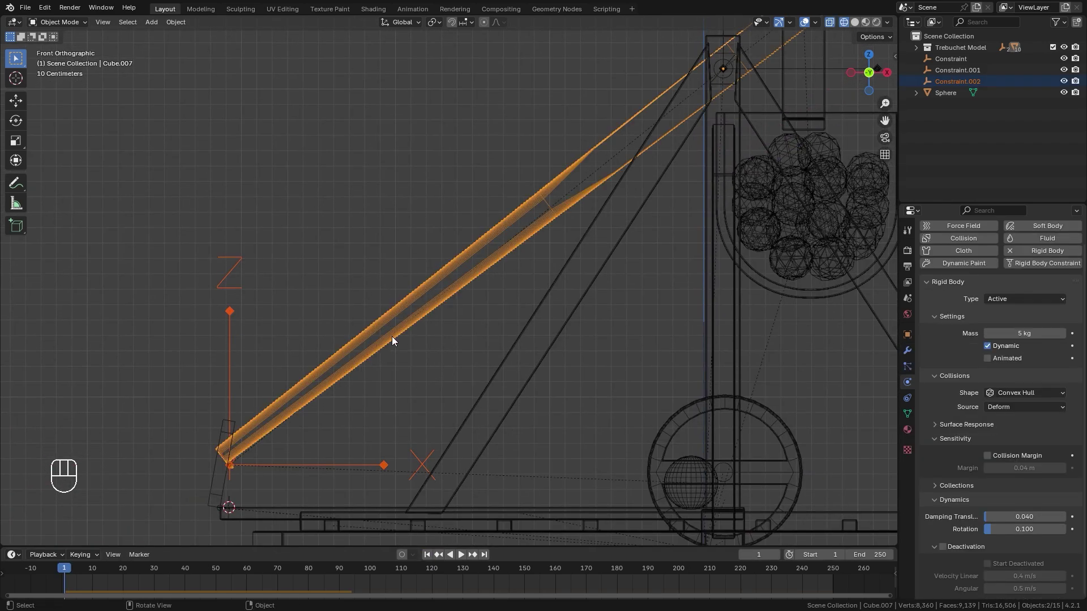
pyautogui.press('ctrl+p')
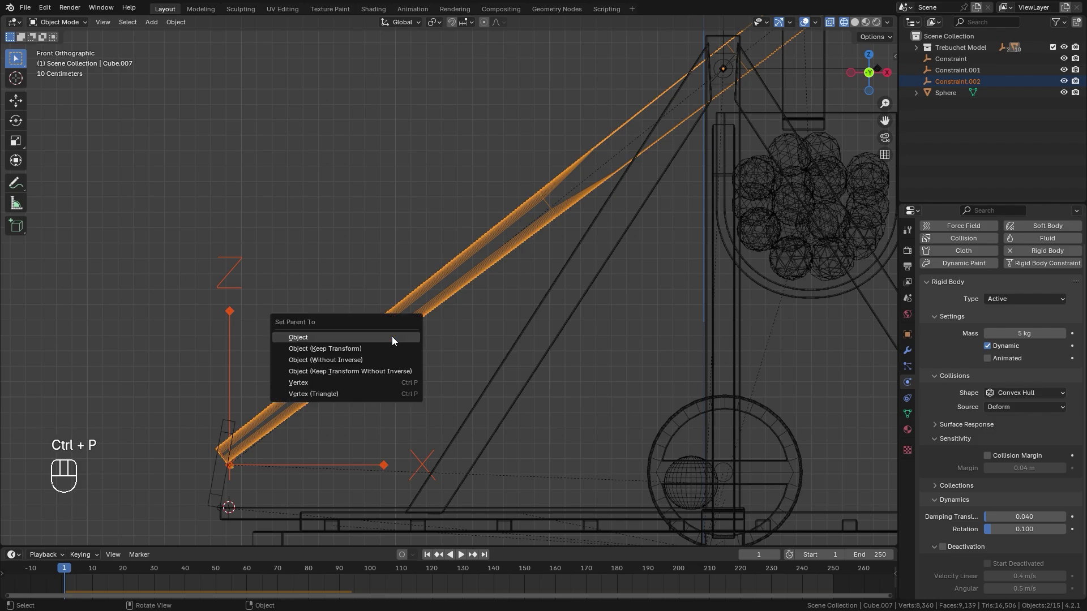
pyautogui.moveTo(516, 279); pyautogui.dragTo(412, 369)
# Play the launch test, then jump to frame 24 and inspect it from the front
pyautogui.press('space')
pyautogui.press('z')
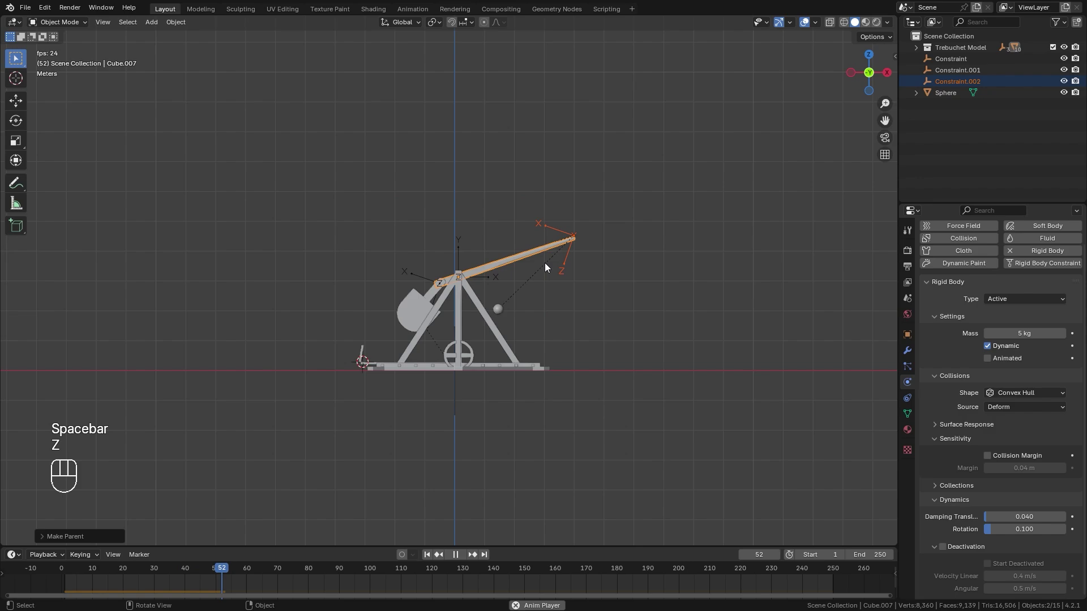
pyautogui.press('space')
pyautogui.click(431, 554)
pyautogui.press('space')
pyautogui.press('space')
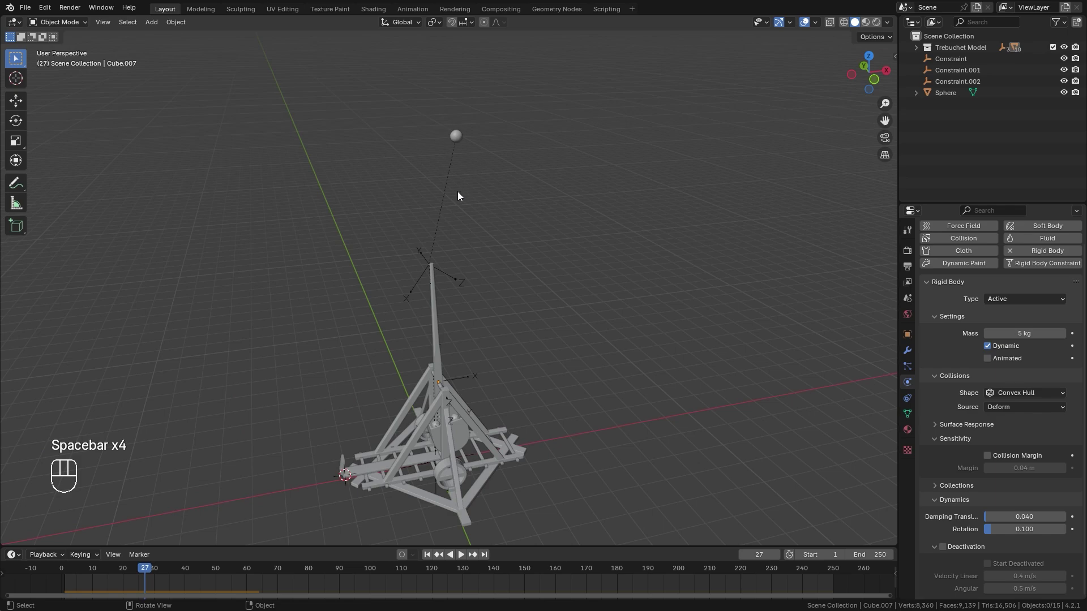
pyautogui.click(146, 569)
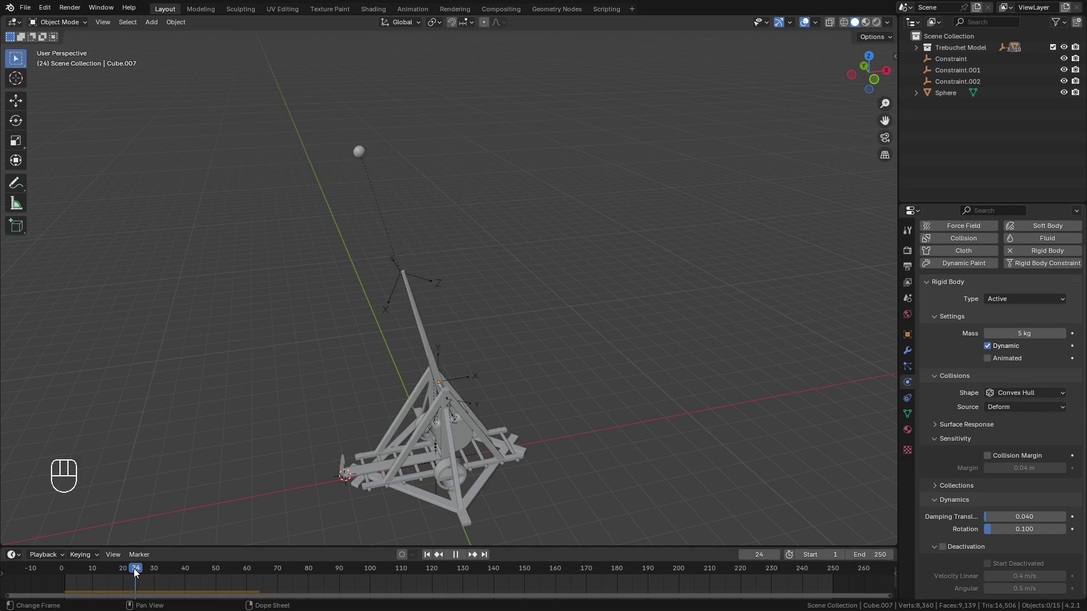
pyautogui.press('KP_1')
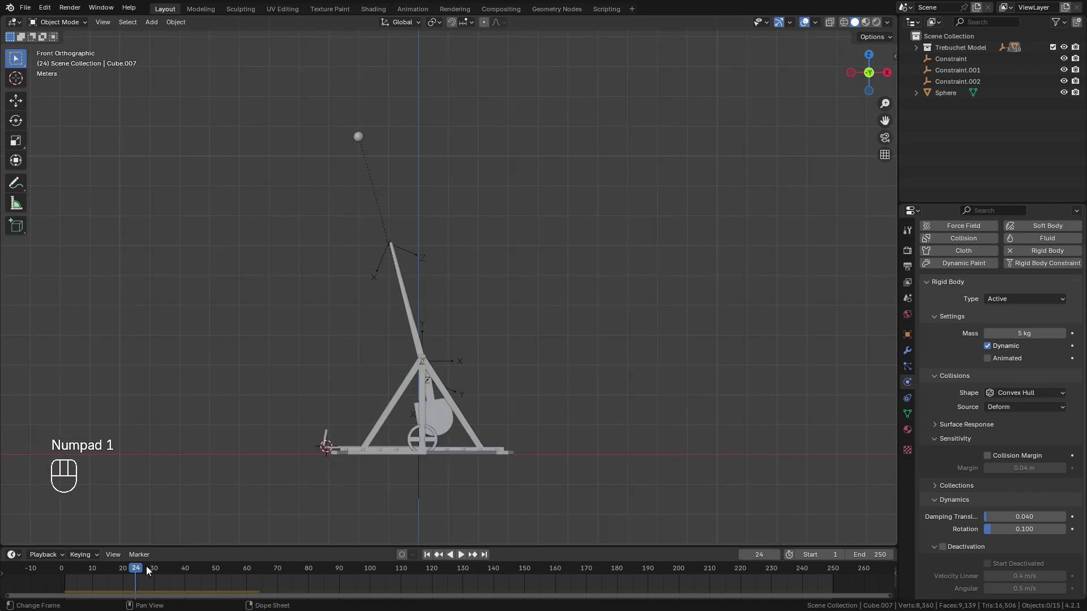
pyautogui.click(140, 570)
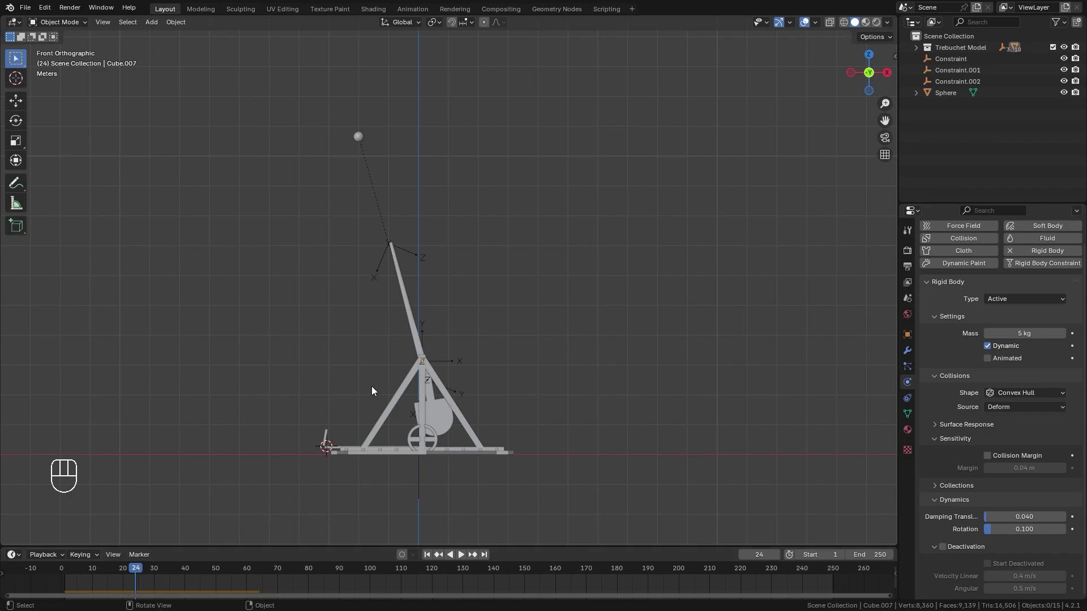
# Keyframe the constraint Enabled, then disabled at frame 24 so the ball releases
pyautogui.click(424, 257)
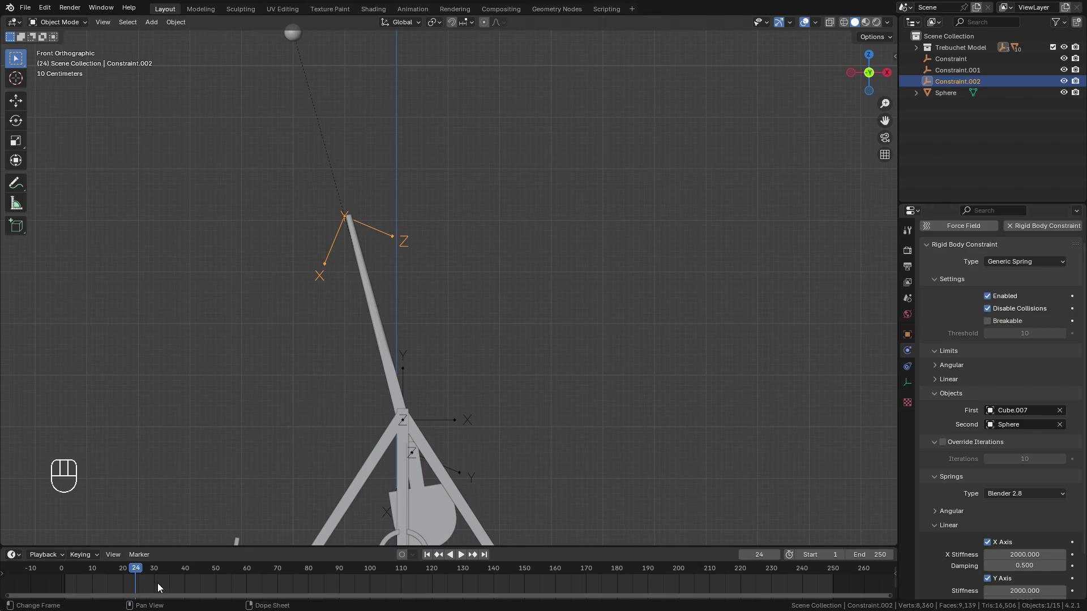
pyautogui.press('Left')
pyautogui.moveTo(1073, 297); pyautogui.dragTo(410, 363)
pyautogui.press('Right')
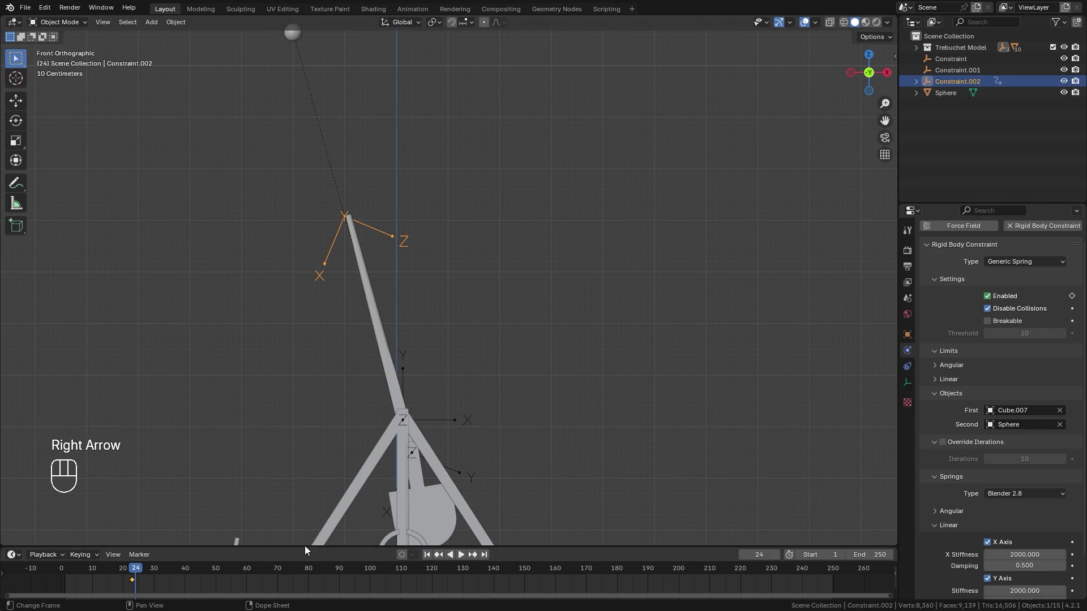
pyautogui.click(991, 296)
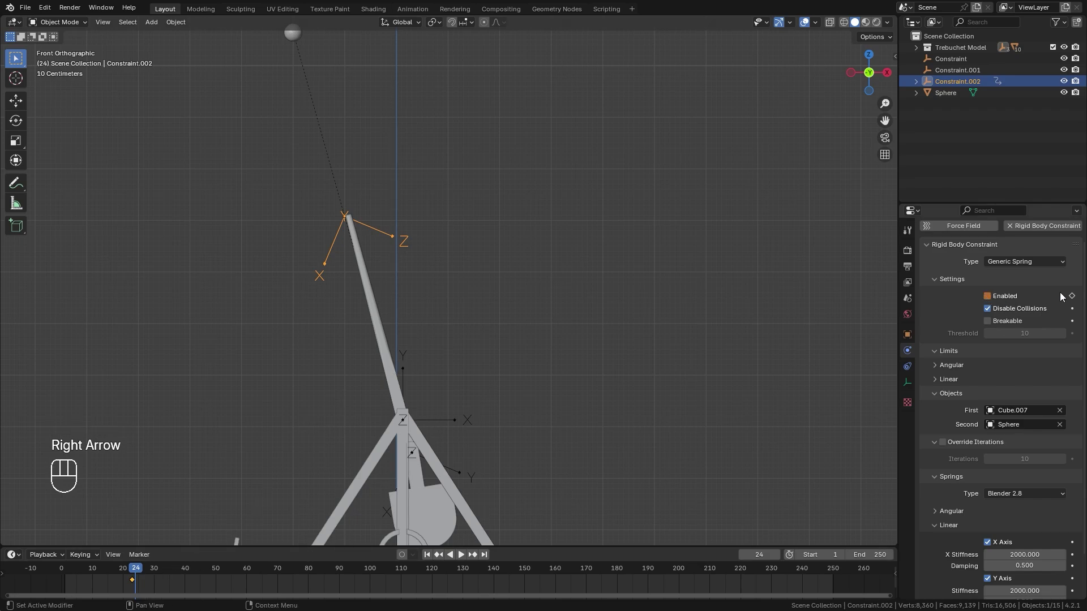
pyautogui.click(1076, 297)
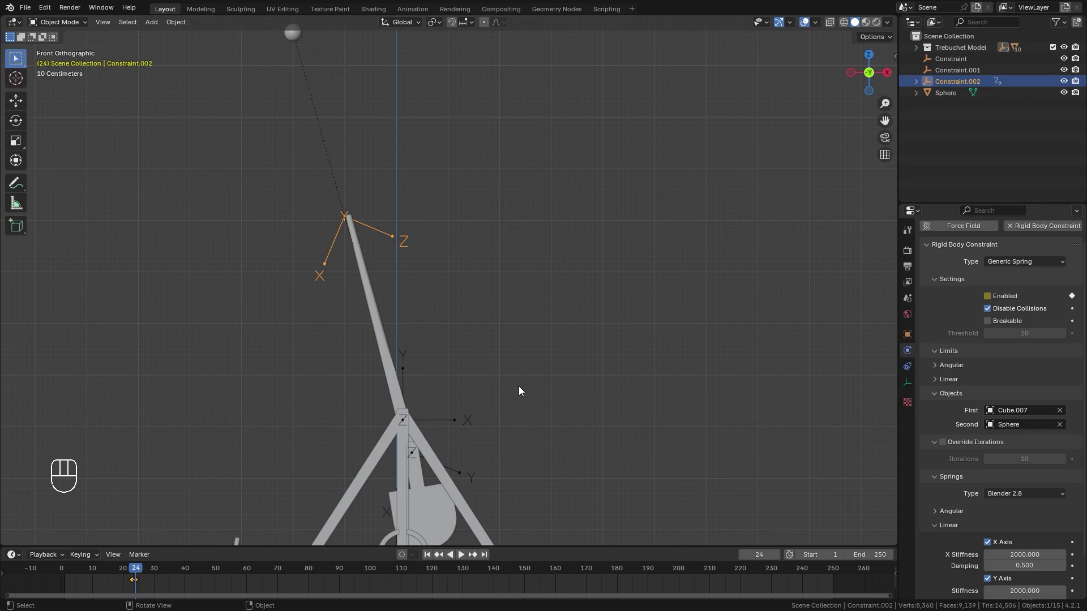
# Save the file and play back the launch to check the release
pyautogui.press('ctrl+s')
pyautogui.press('ctrl+s')
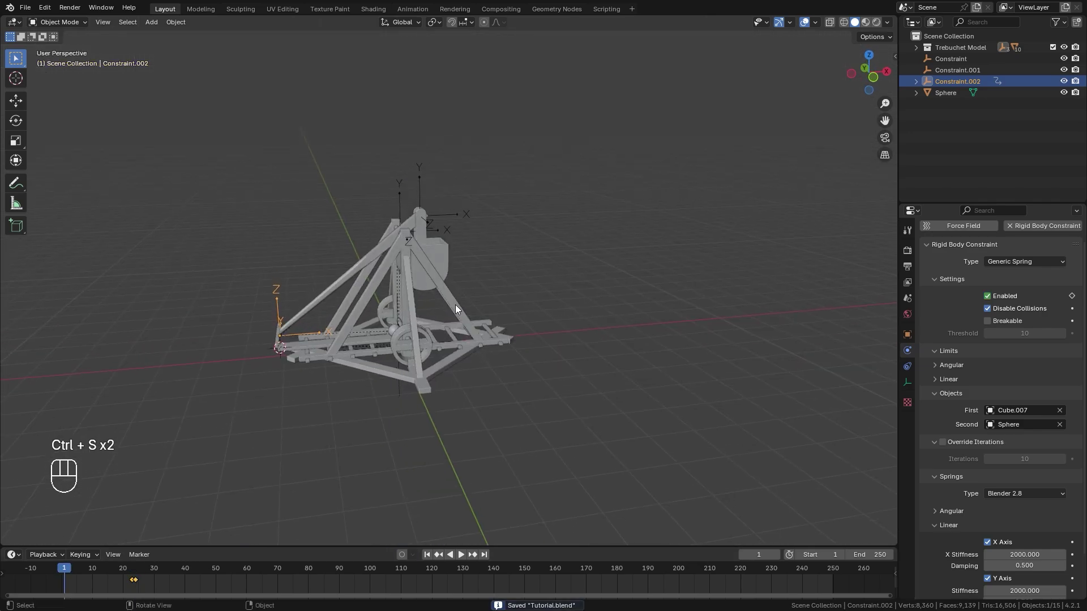
pyautogui.press('space')
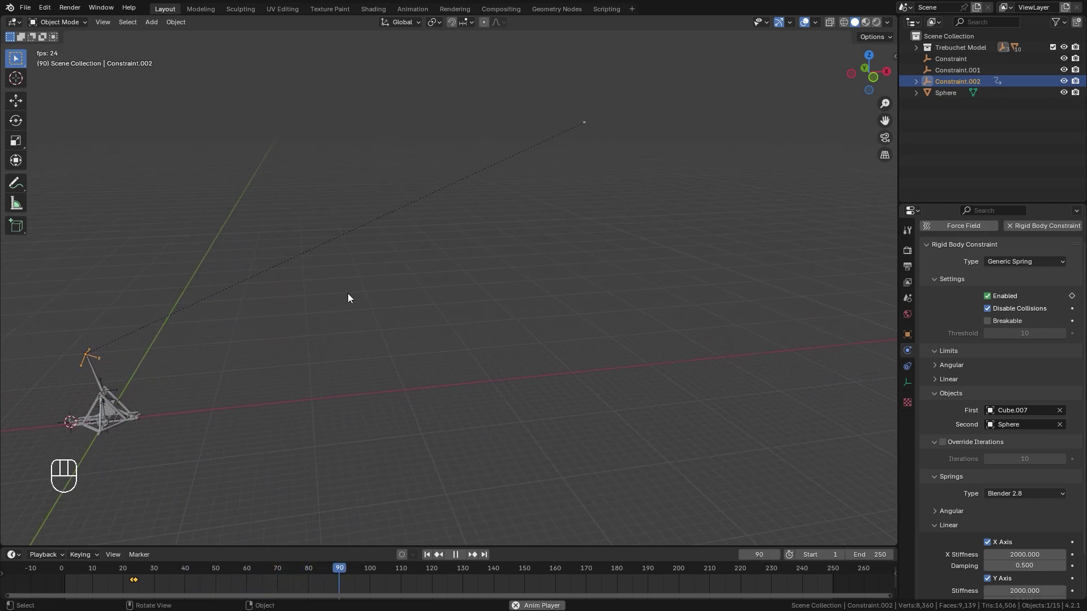
pyautogui.press('space')
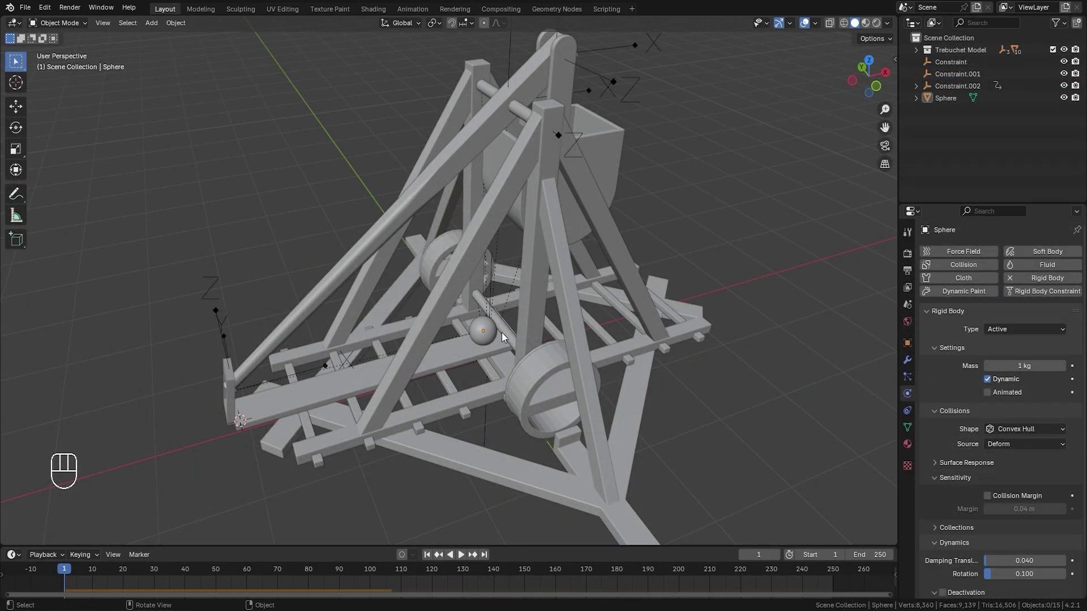
# Keyframe the catch piece Cube.085's location and rotation at frame 20
pyautogui.moveTo(315, 346); pyautogui.dragTo(471, 290)
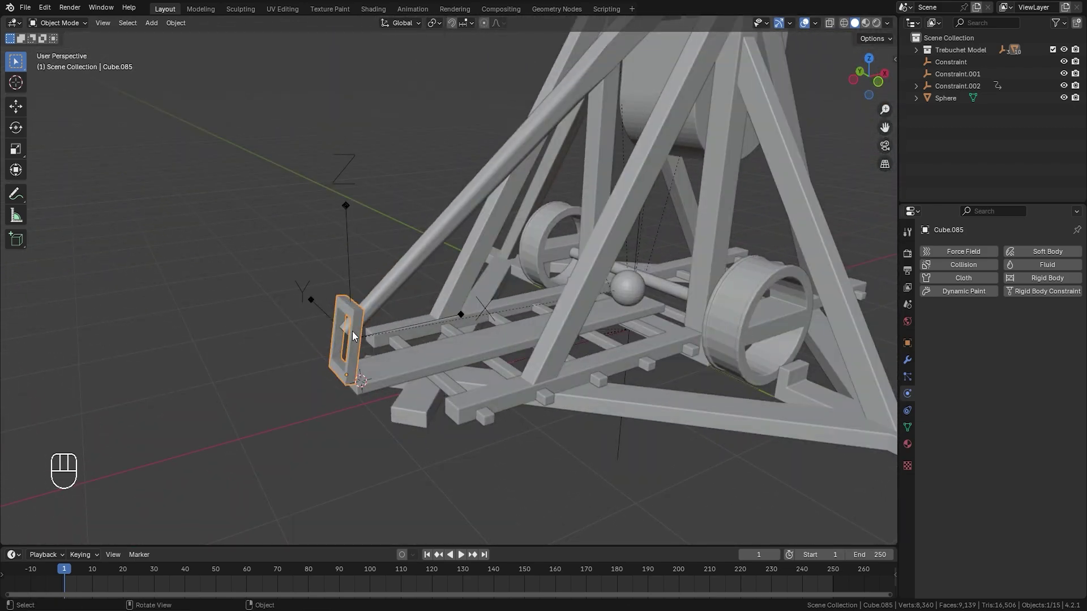
pyautogui.middleClick(381, 336)
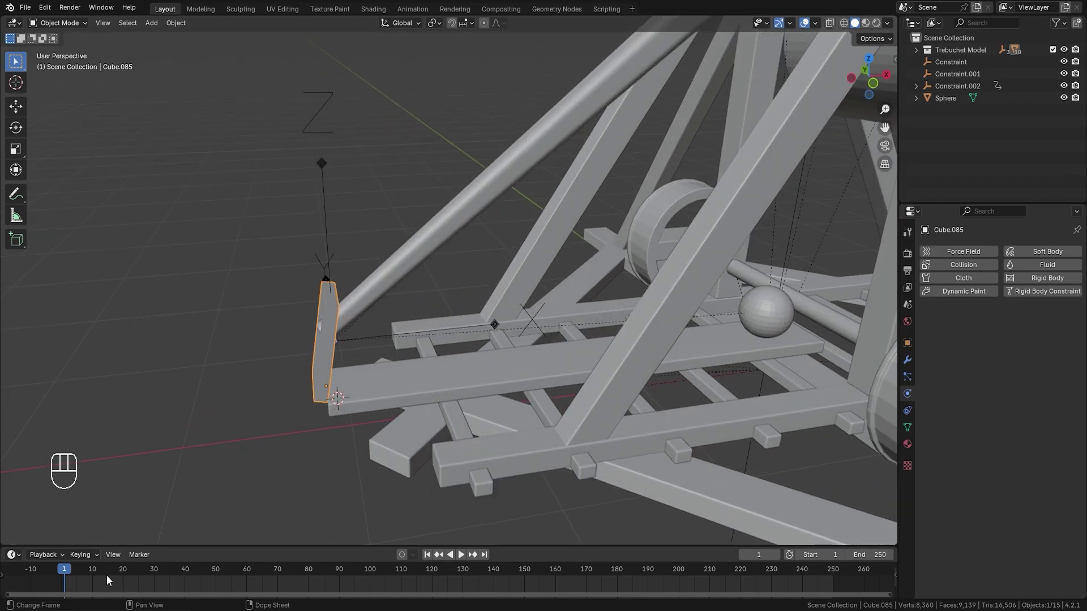
pyautogui.middleClick(120, 574)
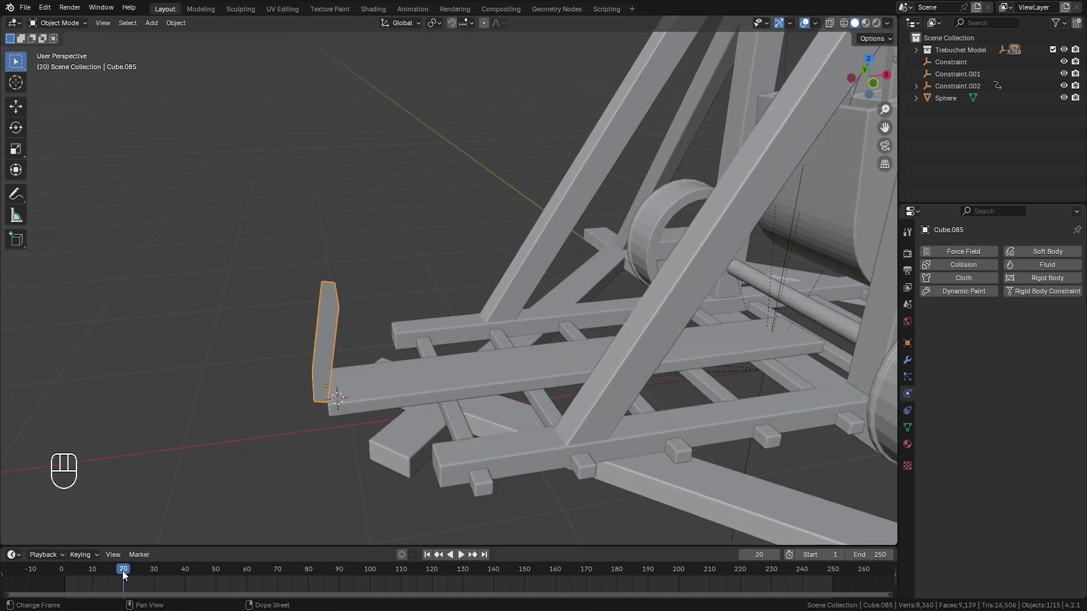
pyautogui.press('k')
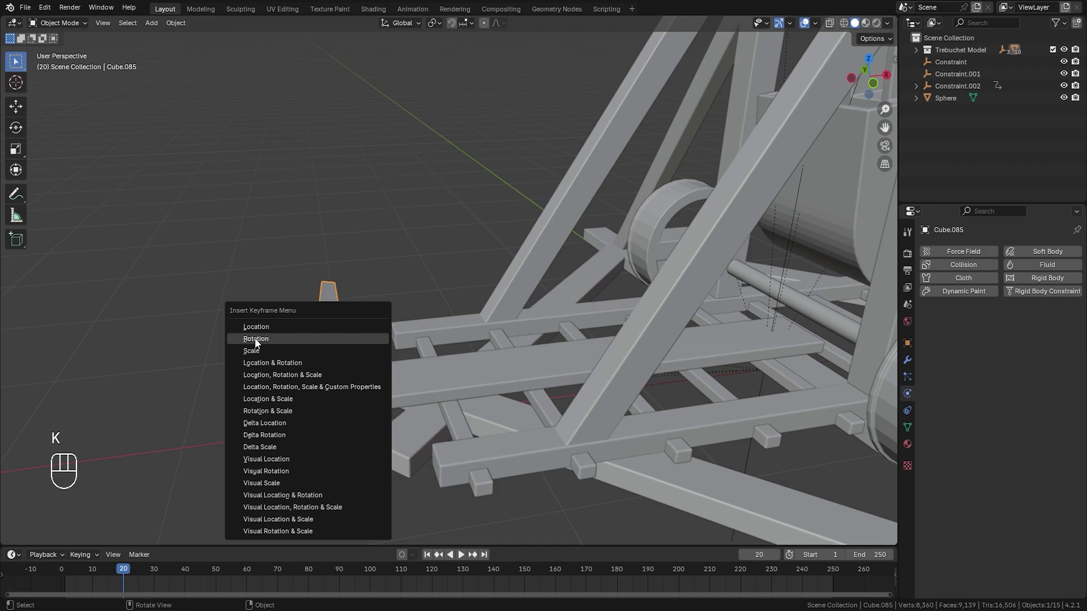
pyautogui.click(131, 580)
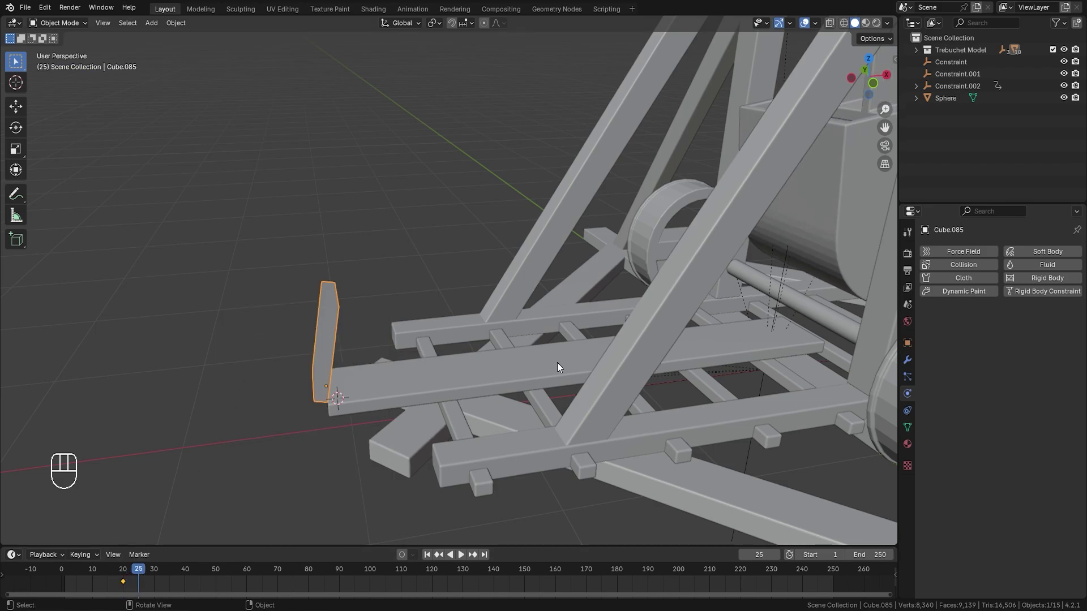
# Move the catch piece along one axis at frame 25 and keyframe its new position
pyautogui.press('r')
pyautogui.press('y')
pyautogui.click(317, 271)
pyautogui.press('k')
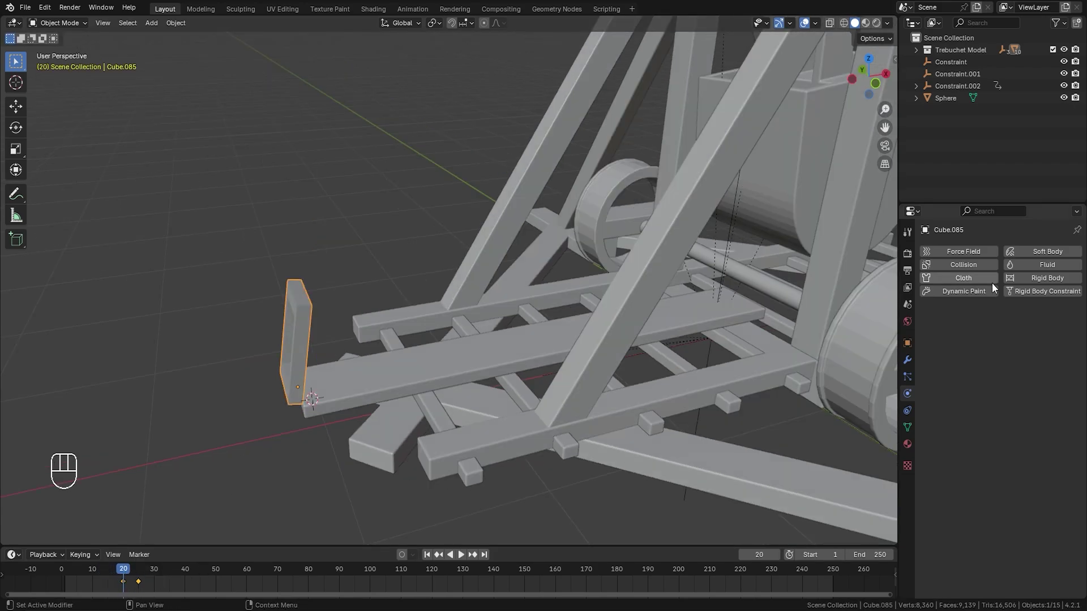
# Give Cube.085 a Passive, Animated rigid body with Mesh collision shape
pyautogui.click(1054, 286)
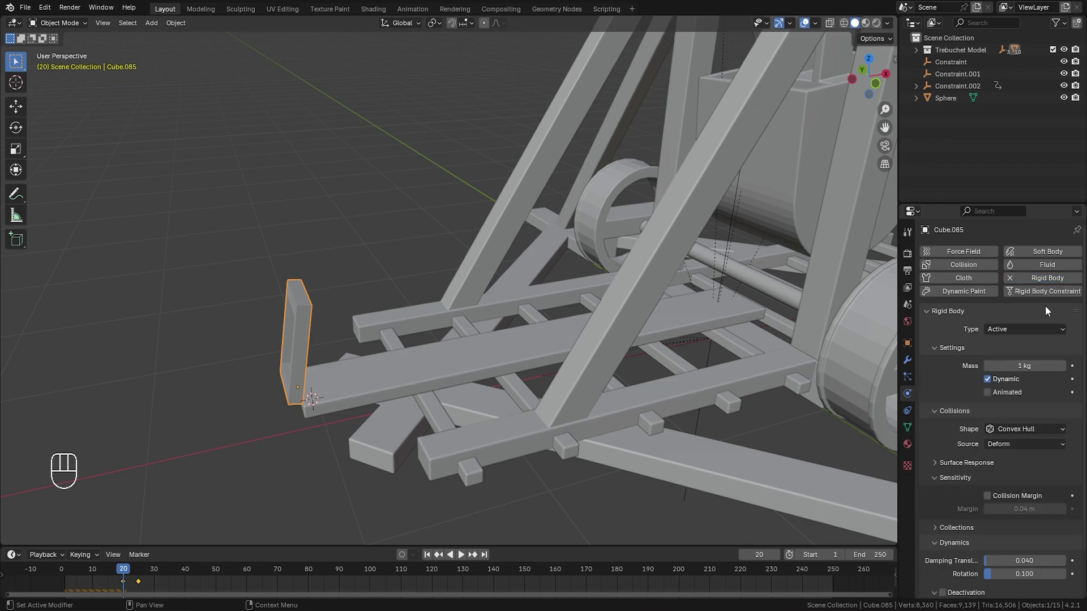
pyautogui.moveTo(1010, 334); pyautogui.dragTo(997, 360)
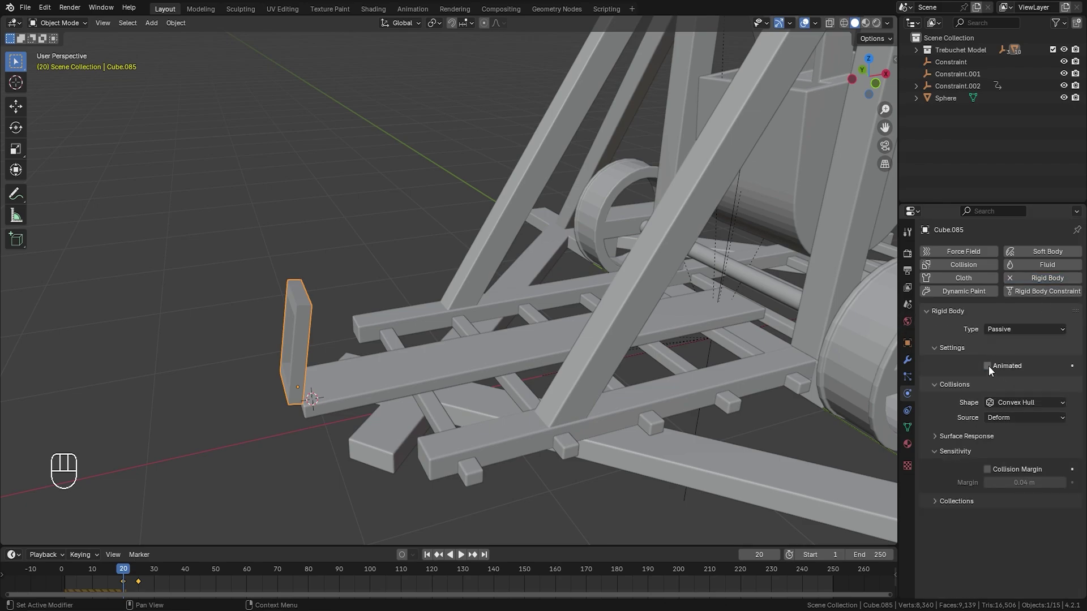
pyautogui.click(989, 368)
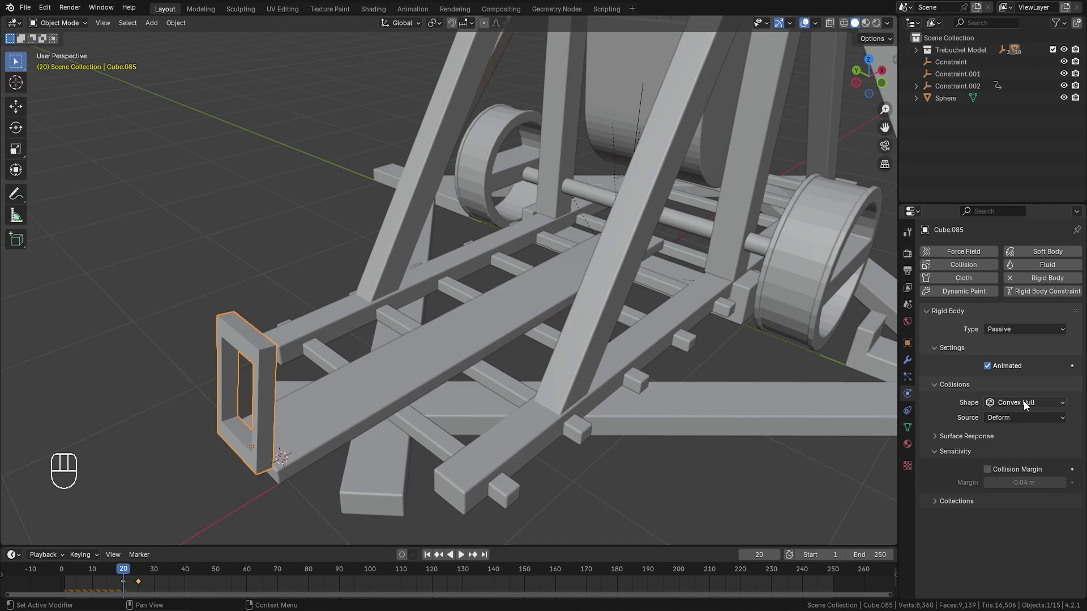
pyautogui.moveTo(1013, 410); pyautogui.dragTo(1000, 500)
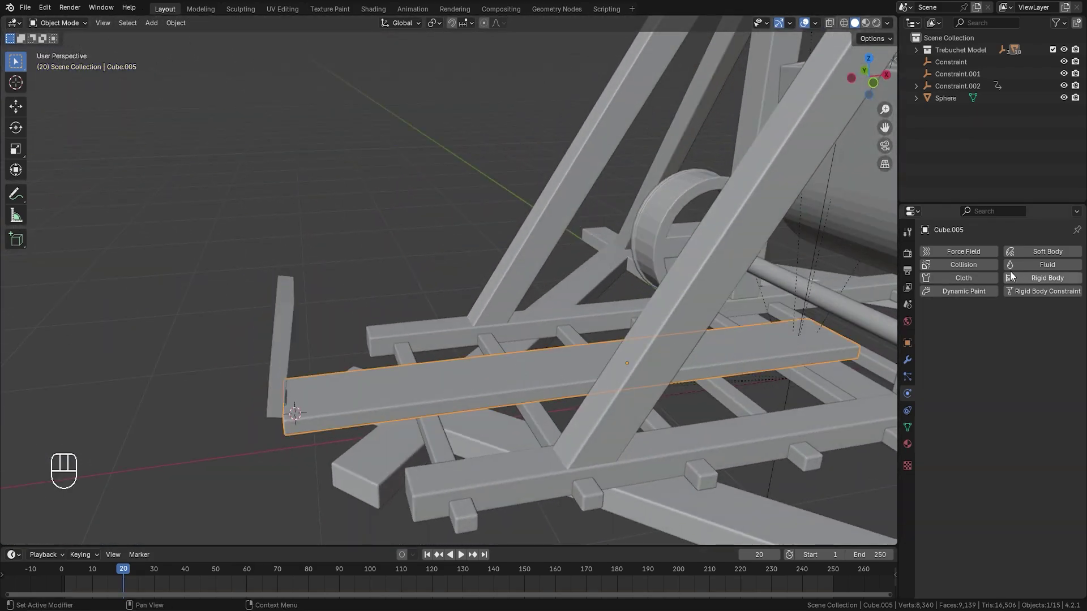
# Make the base beam Cube.005 a Passive rigid body and save the file
pyautogui.click(1043, 287)
pyautogui.moveTo(1007, 336); pyautogui.dragTo(1000, 360)
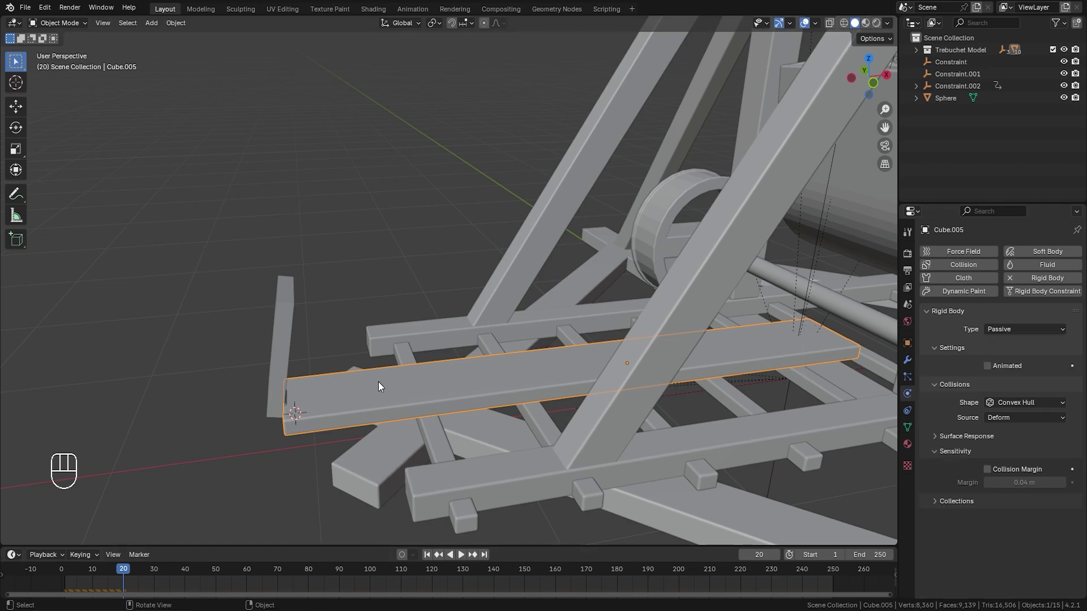
pyautogui.press('ctrl+s')
# Play the simulation briefly to check the trebuchet's behaviour
pyautogui.moveTo(433, 562); pyautogui.dragTo(495, 341)
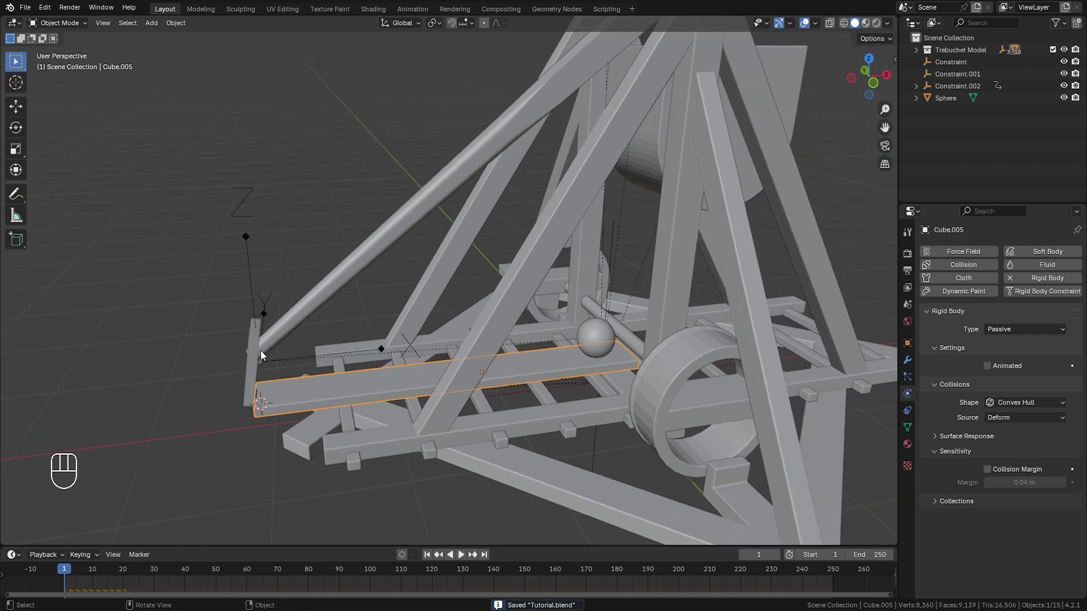
pyautogui.press('space')
pyautogui.press('space')
# Move the spring constraint's release keyframes later in the timeline and replay the launch
pyautogui.click(548, 215)
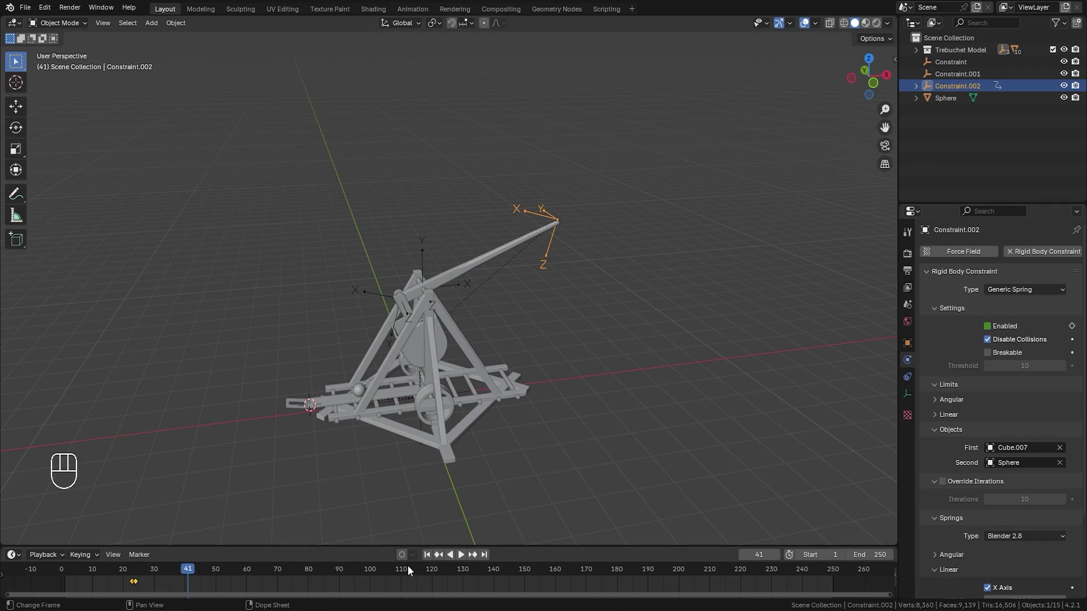
pyautogui.moveTo(159, 585); pyautogui.dragTo(121, 584)
pyautogui.press('g')
pyautogui.press('x')
pyautogui.press('ctrl+s')
pyautogui.press('space')
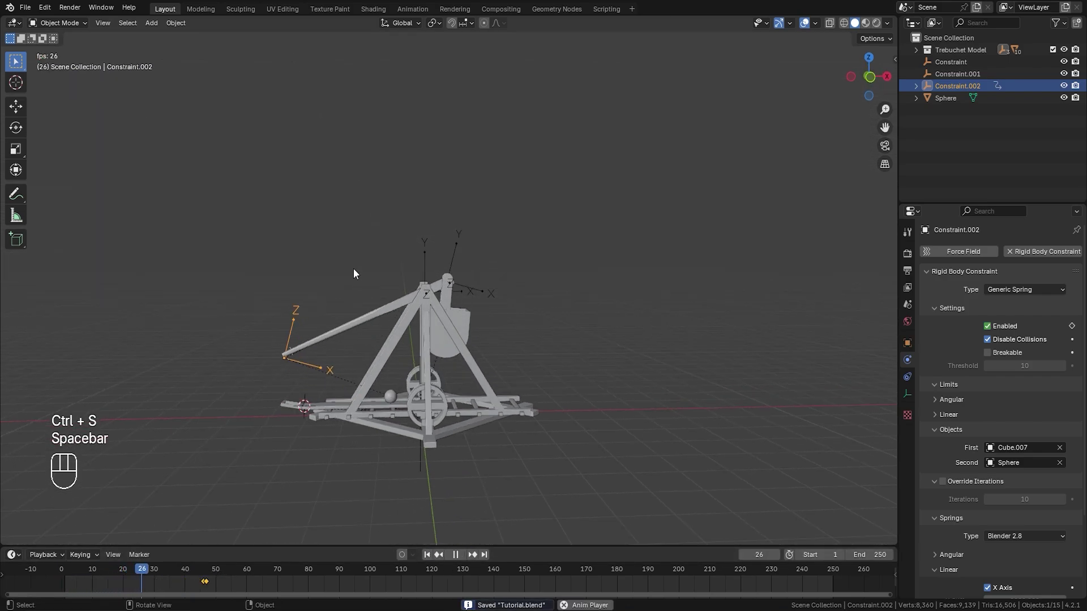
pyautogui.press('space')
pyautogui.press('space')
pyautogui.press('space')
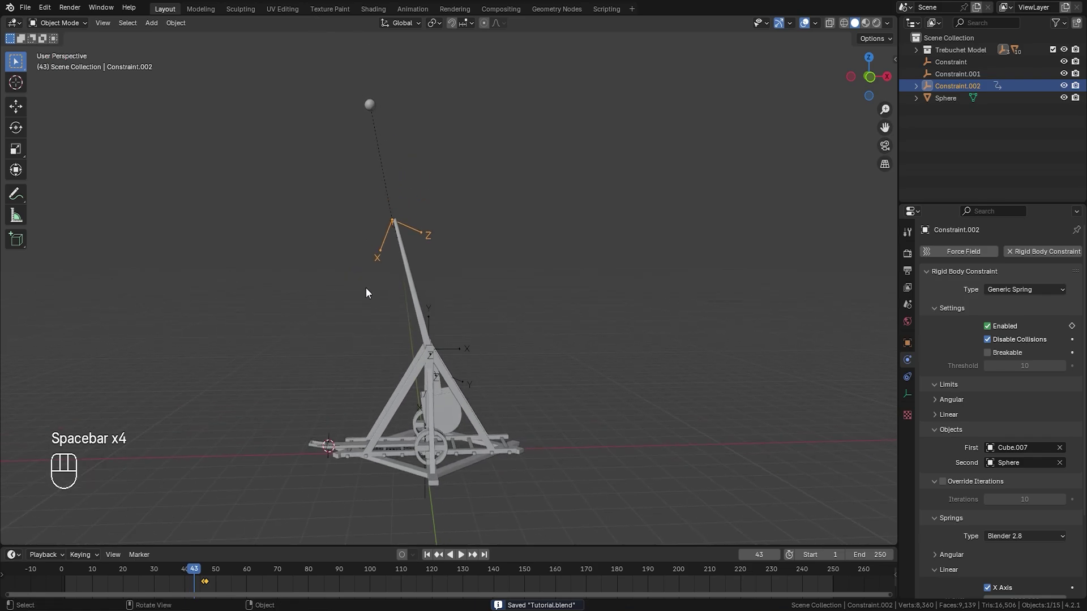
pyautogui.press('Left')
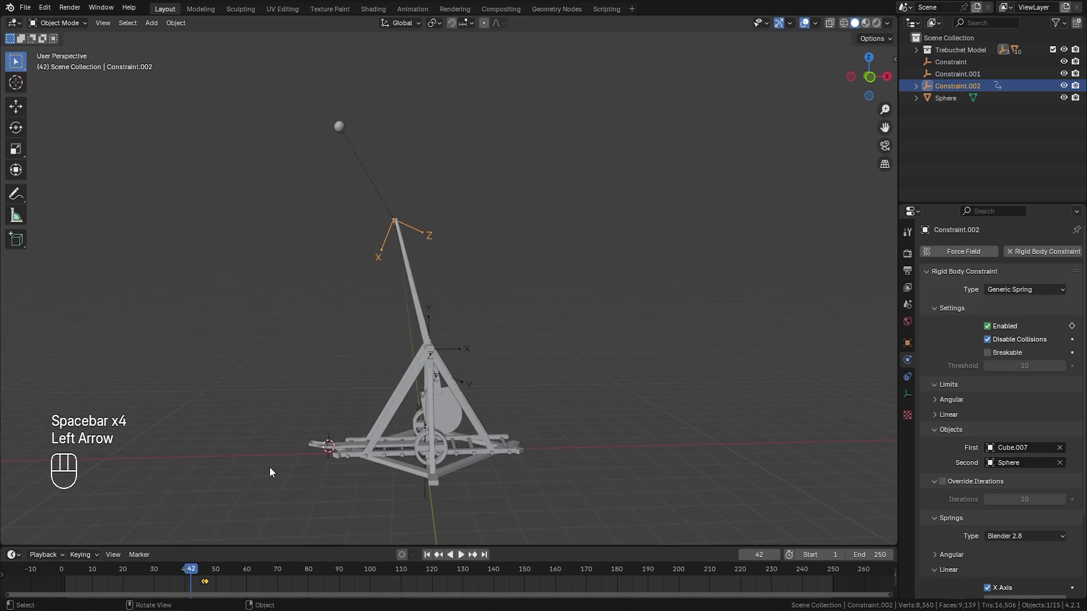
# Shift the release keyframes to about frame 42 and replay the launch from the start
pyautogui.moveTo(223, 593); pyautogui.dragTo(184, 582)
pyautogui.press('g')
pyautogui.press('x')
pyautogui.moveTo(226, 587); pyautogui.dragTo(410, 560)
pyautogui.press('ctrl+s')
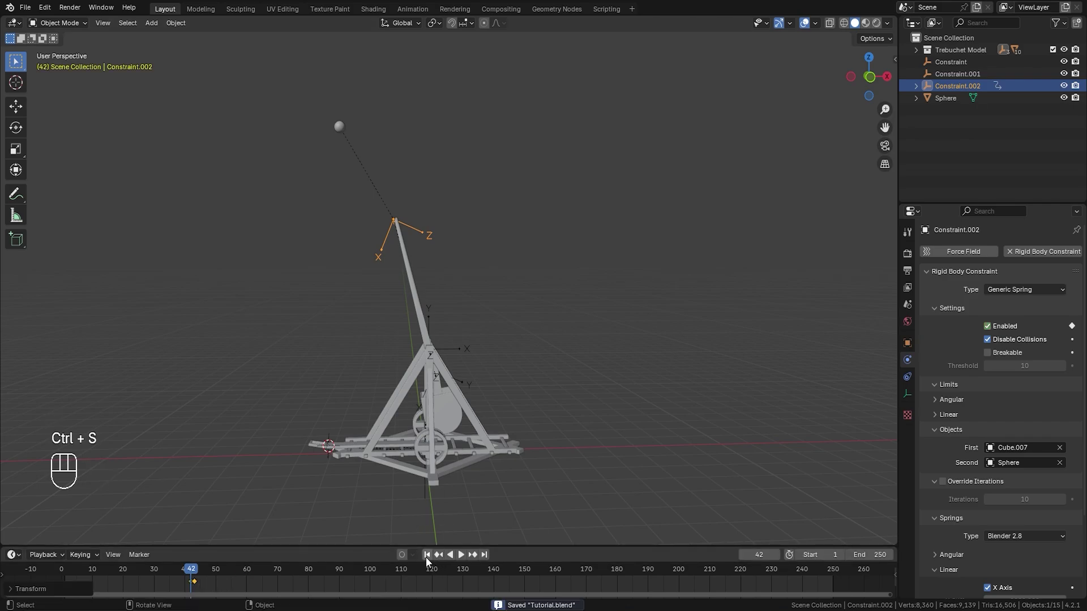
pyautogui.click(428, 563)
pyautogui.press('space')
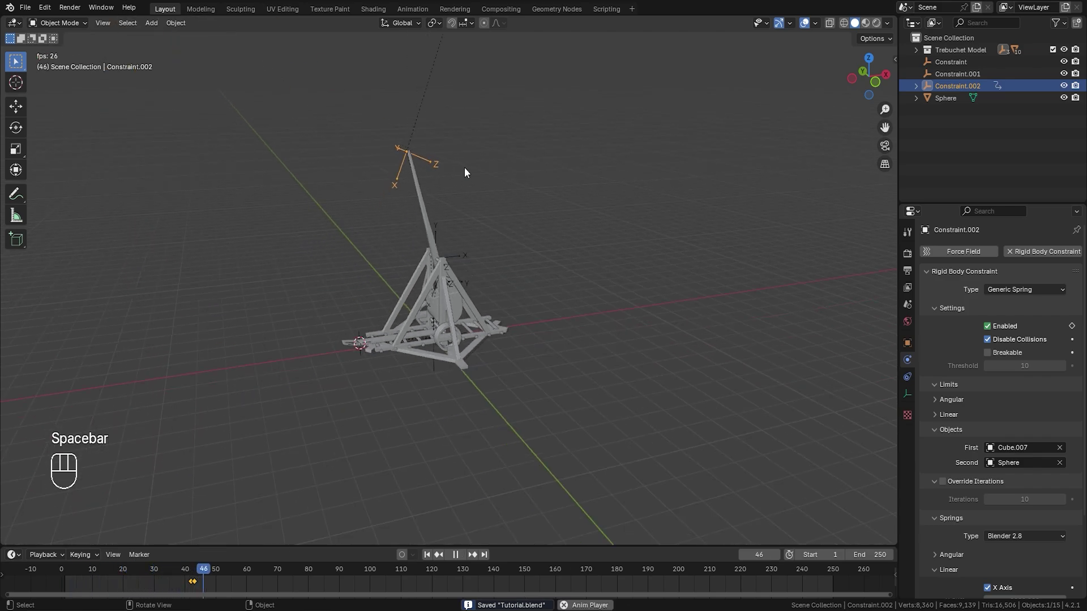
pyautogui.press('space')
pyautogui.press('space')
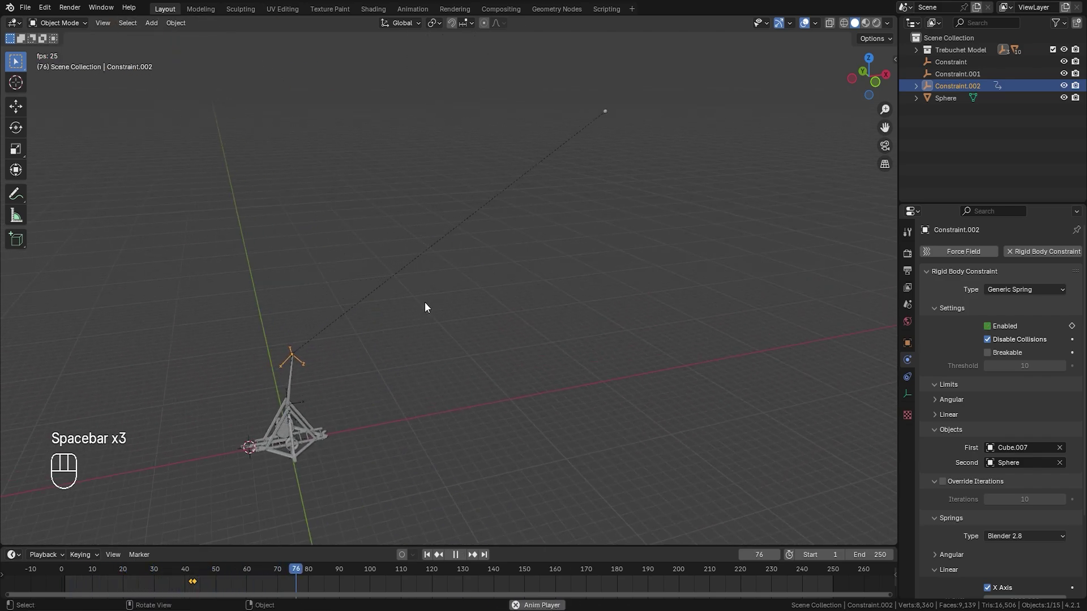
# Return to the start and replay the launch, pausing mid-flight
pyautogui.press('alt+a')
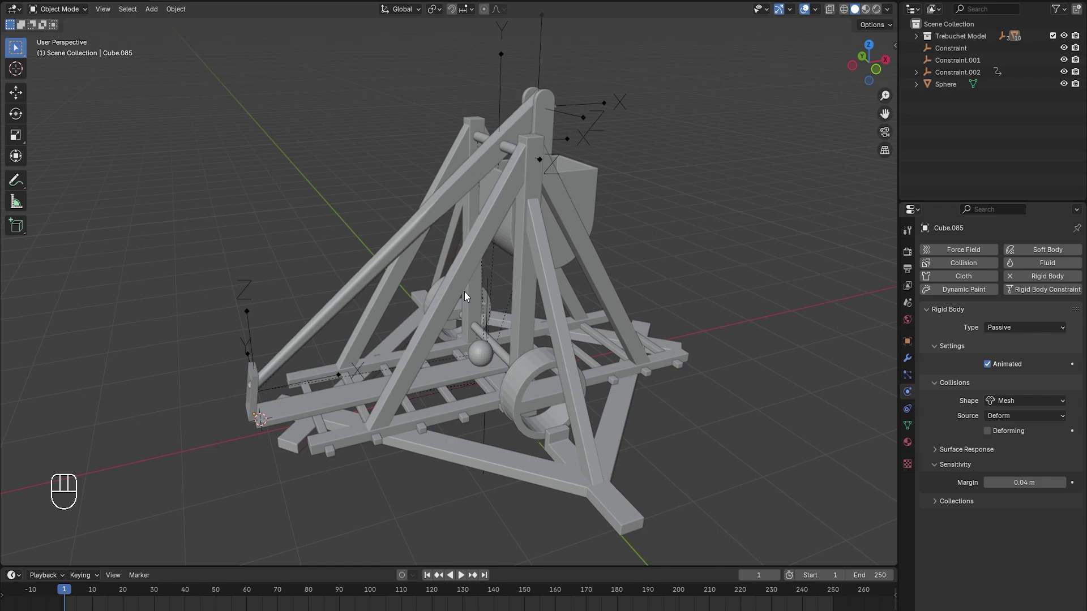
pyautogui.press('space')
pyautogui.press('space')
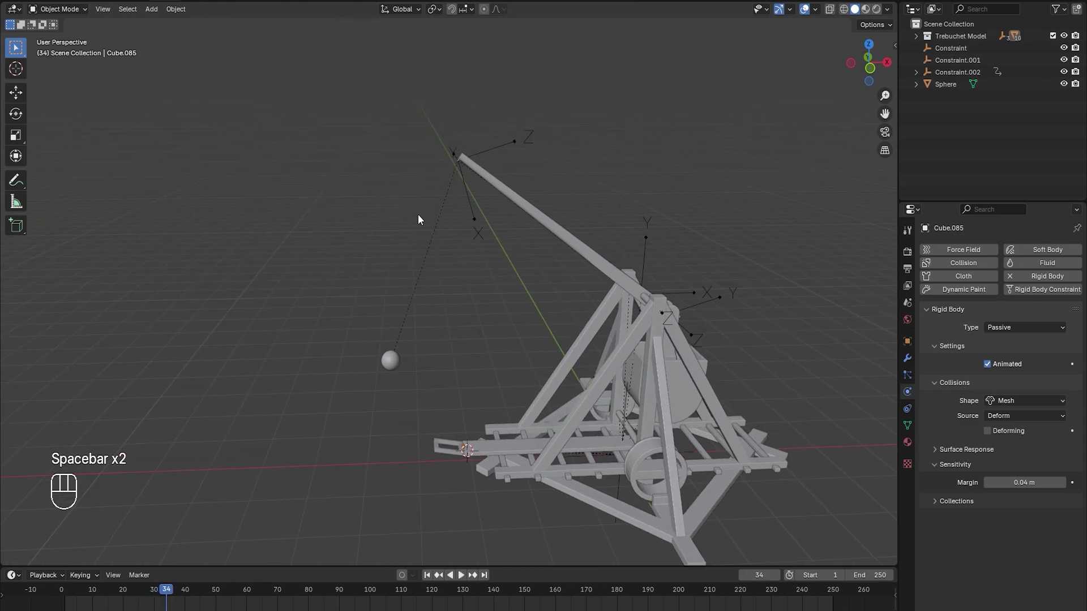
# Cycle the viewport shading, keep Solid, and return the timeline to frame 1
pyautogui.press('z')
pyautogui.press('z')
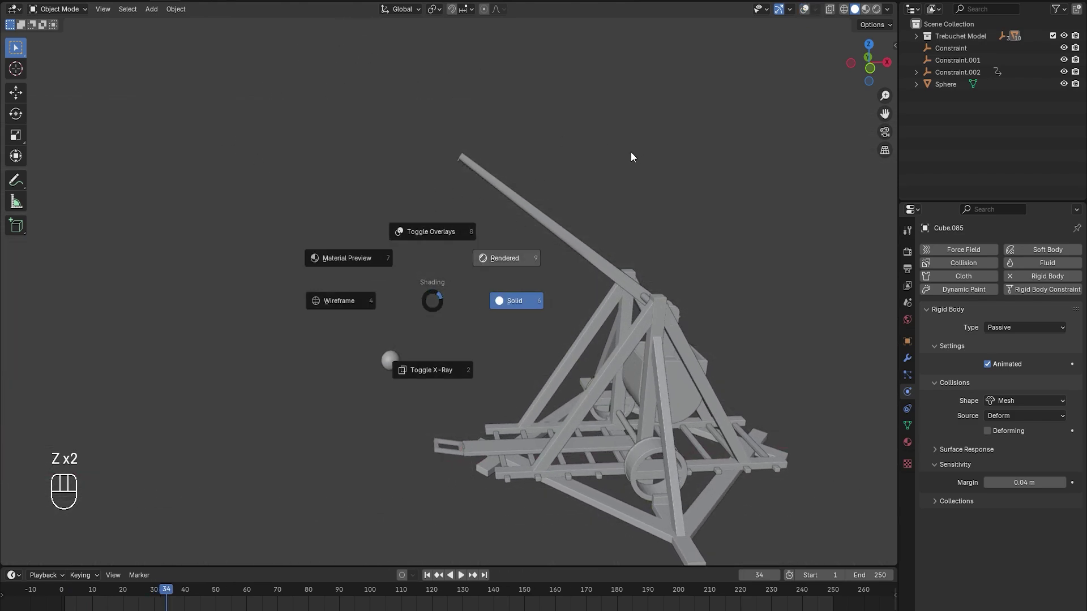
pyautogui.click(516, 277)
pyautogui.press('z')
pyautogui.press('z')
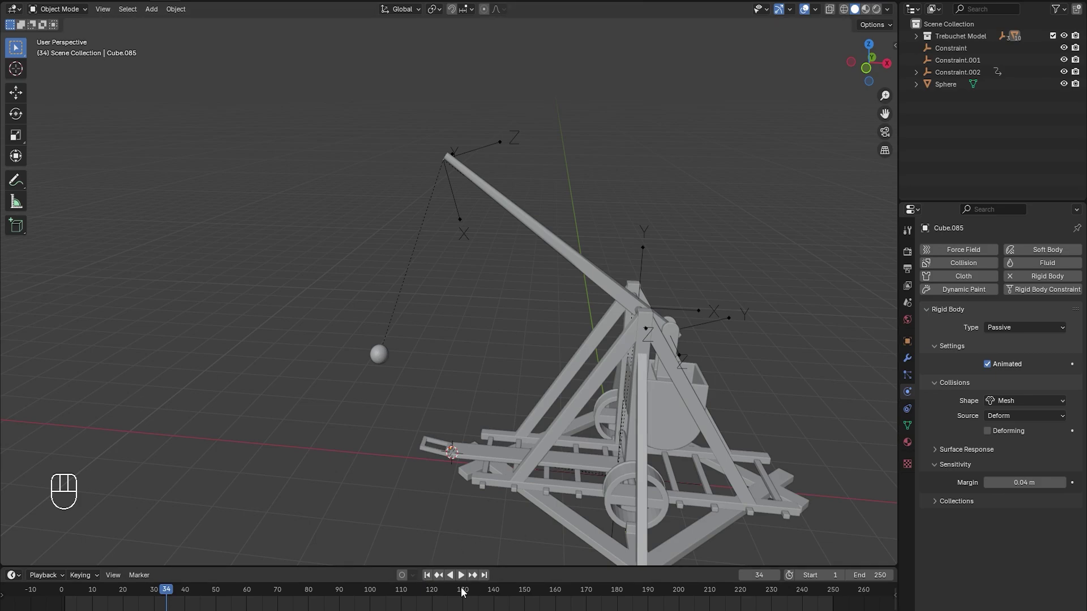
pyautogui.click(432, 582)
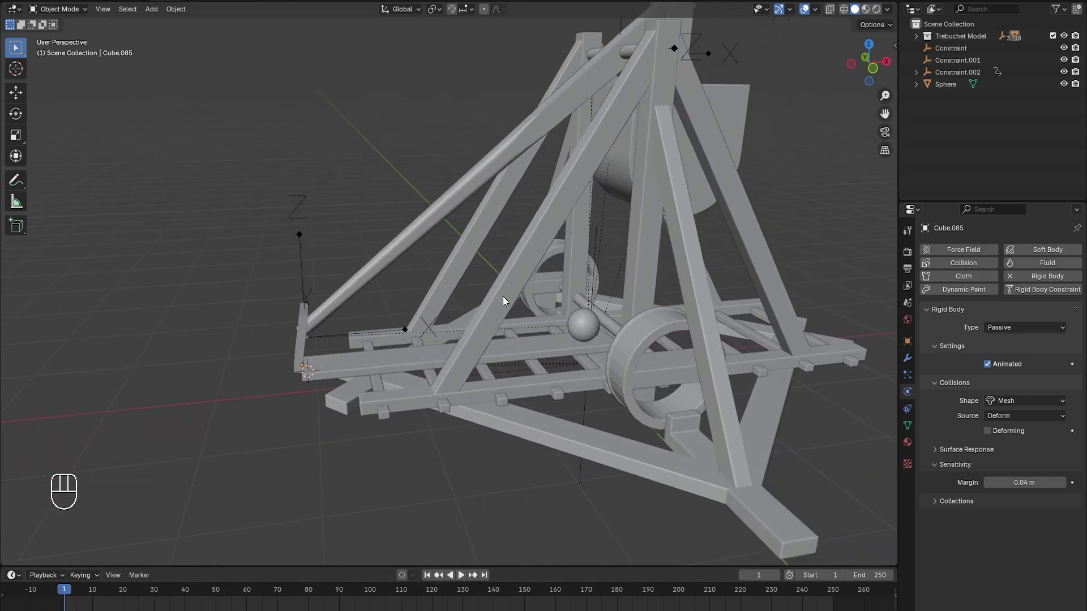
# Add a Plane and merge its vertices at center into a single point
pyautogui.press('shift+a')
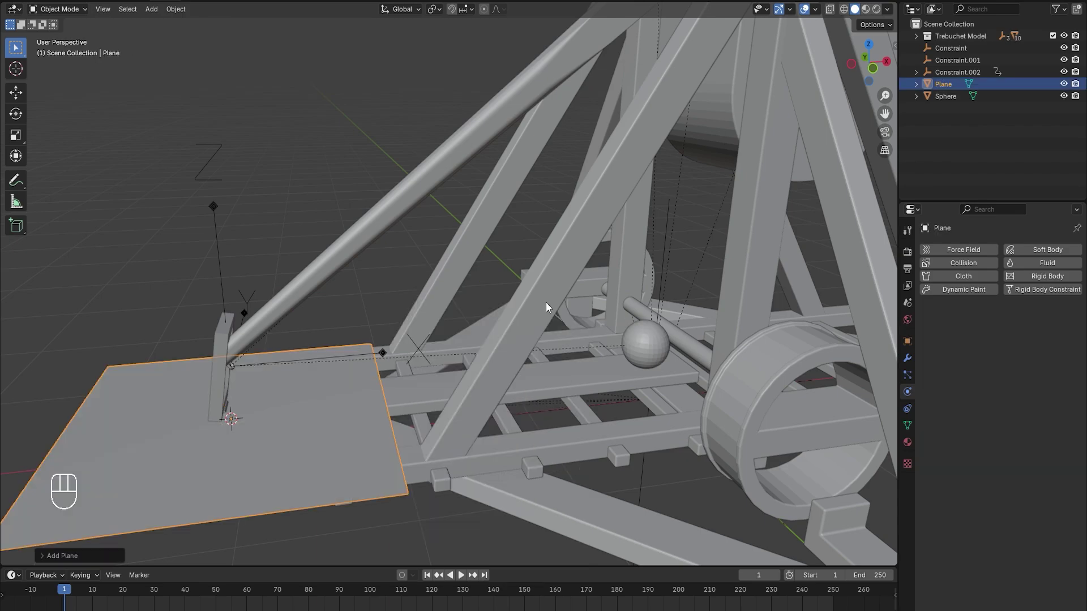
pyautogui.press('Tab')
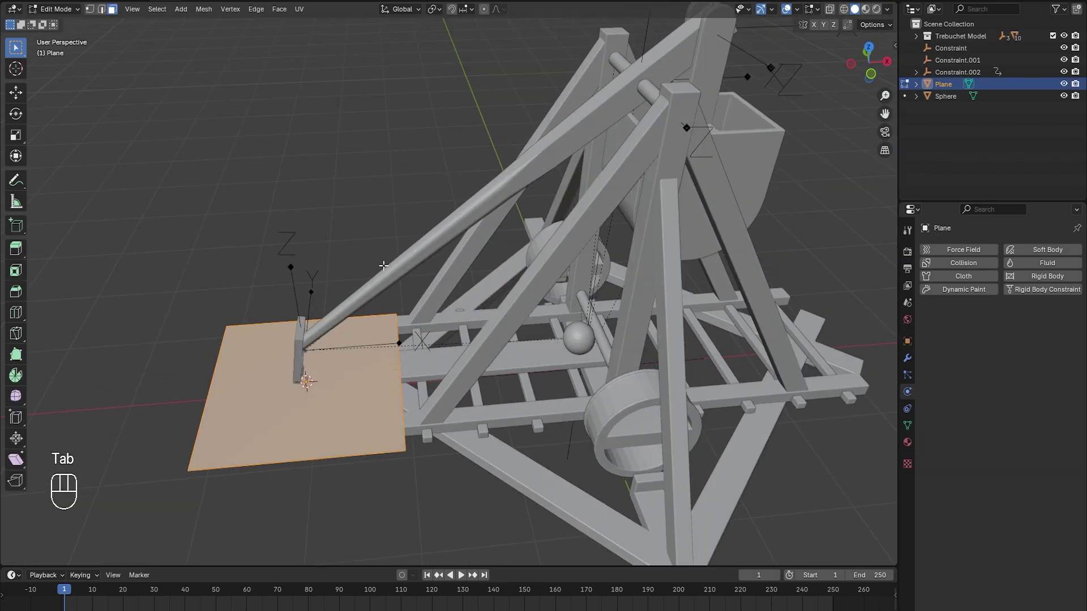
pyautogui.press('m')
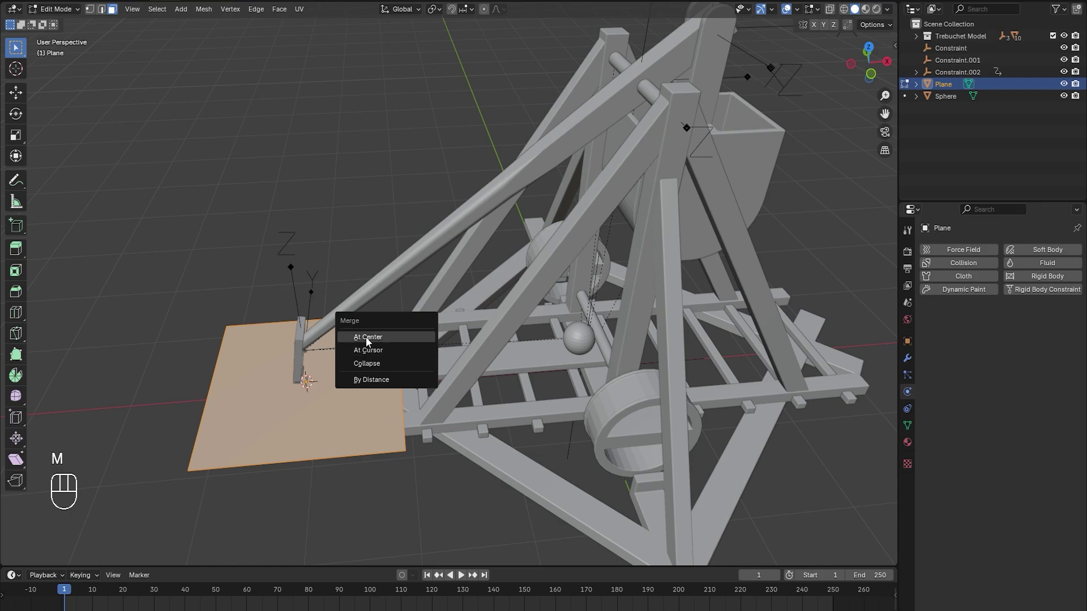
pyautogui.press('KP_1')
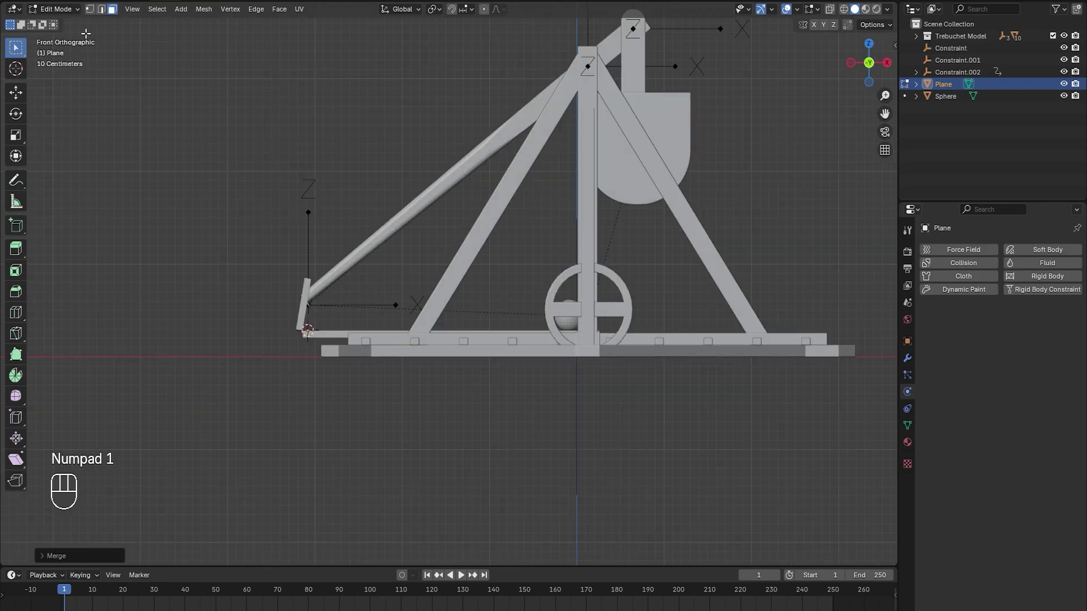
pyautogui.click(91, 14)
# Move the vertex to the throwing arm tip and extrude an edge out to the sphere
pyautogui.press('z')
pyautogui.press('g')
pyautogui.press('a')
pyautogui.press('g')
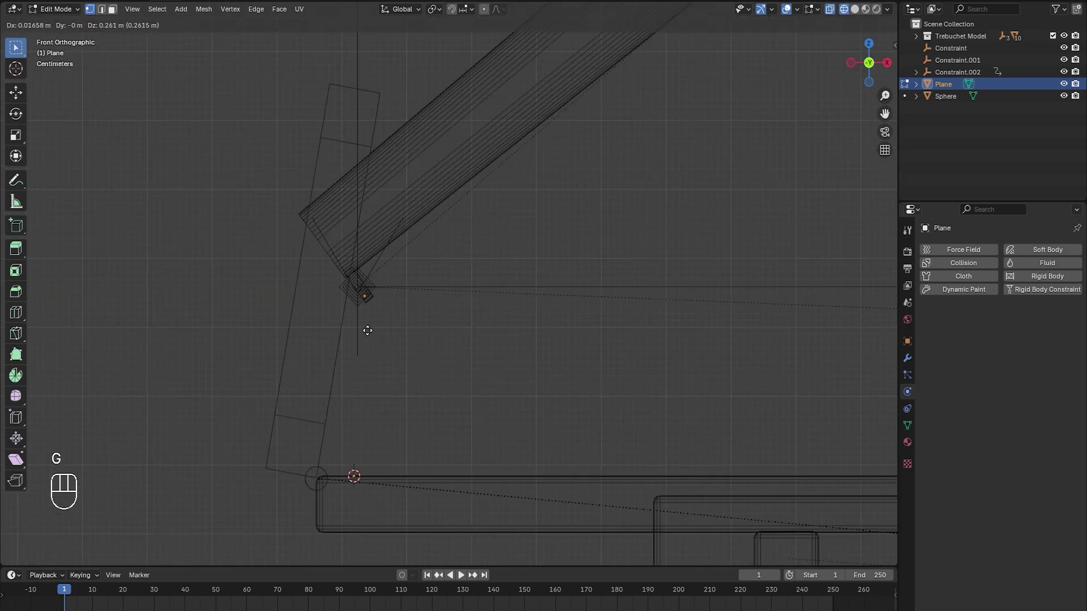
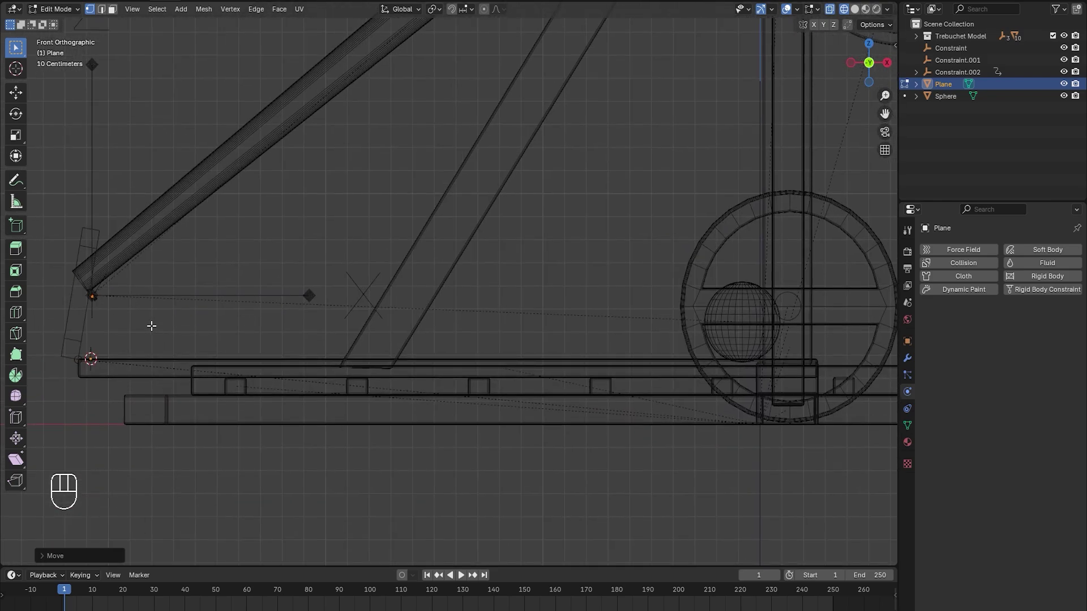
pyautogui.press('e')
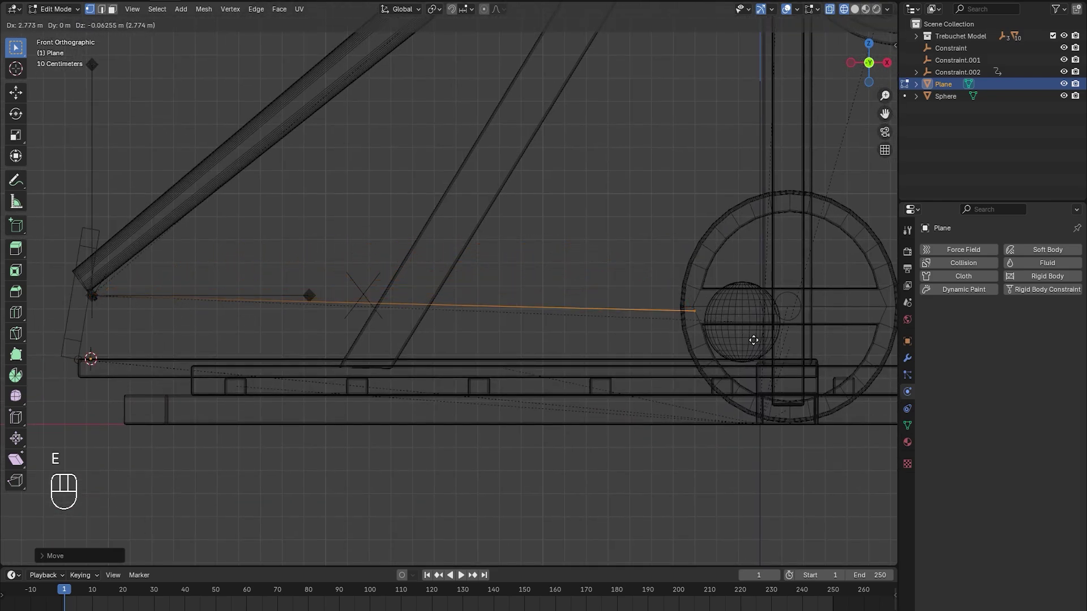
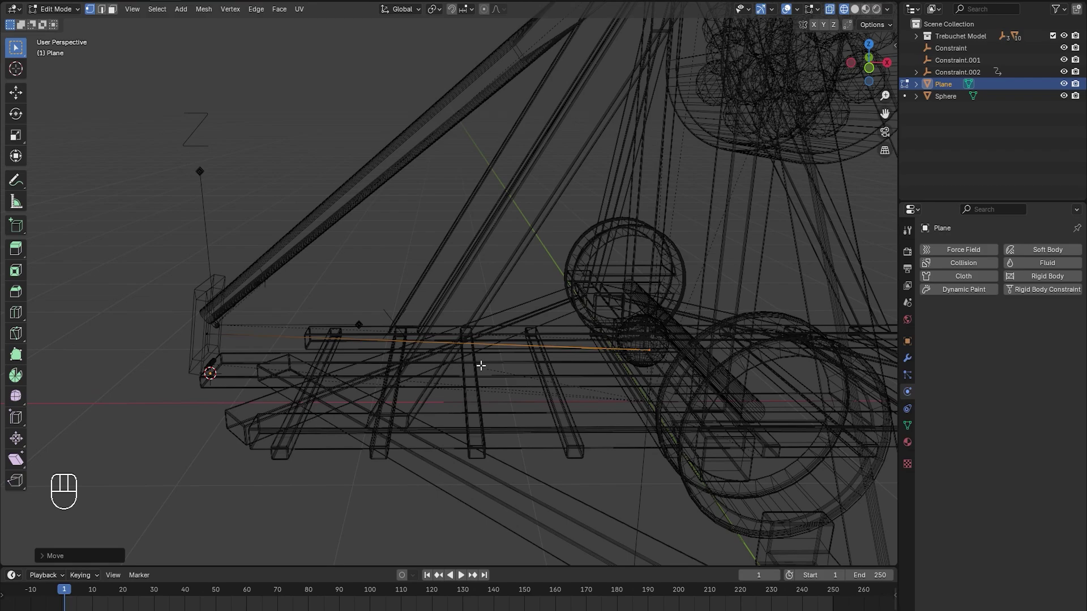
# Subdivide the rope edge into 150 cuts
pyautogui.press('ctrl+r')
pyautogui.press('KP_1')
pyautogui.press('KP_5')
pyautogui.press('KP_0')
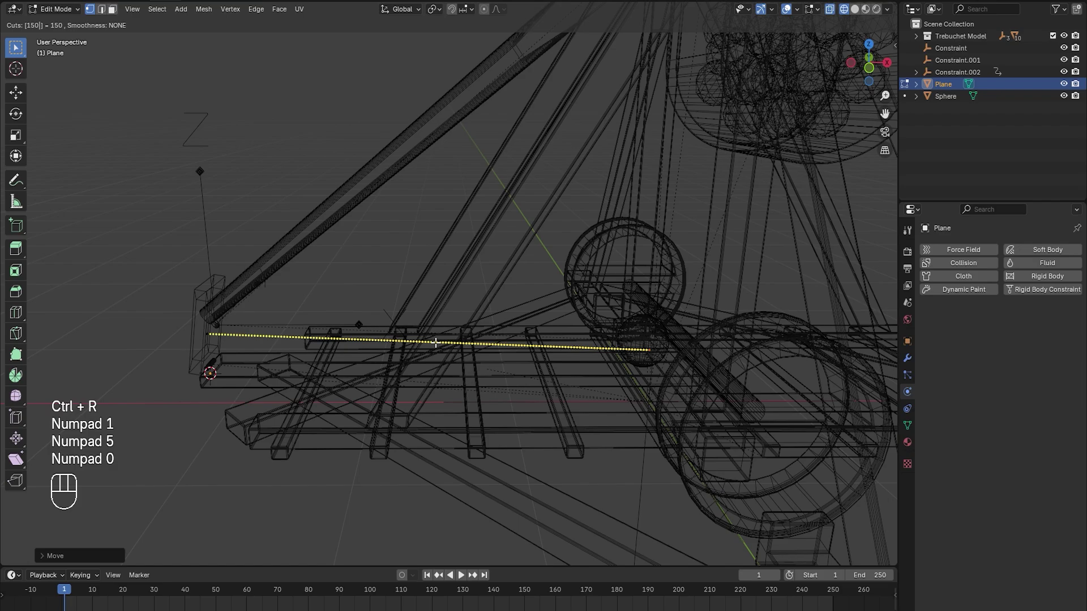
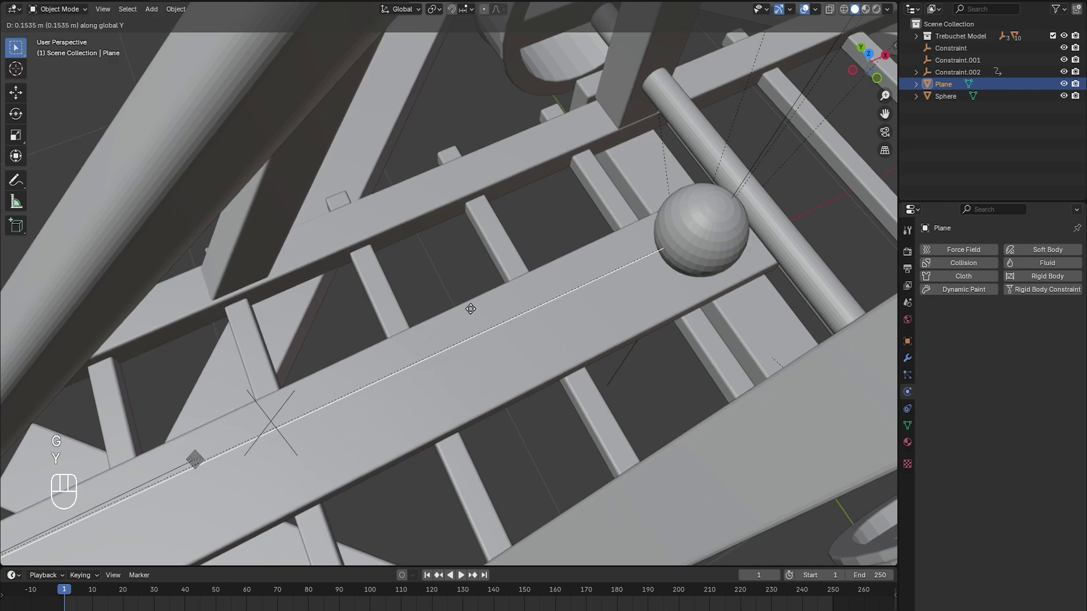
# Add Cloth physics to the rope Plane
pyautogui.click(438, 361)
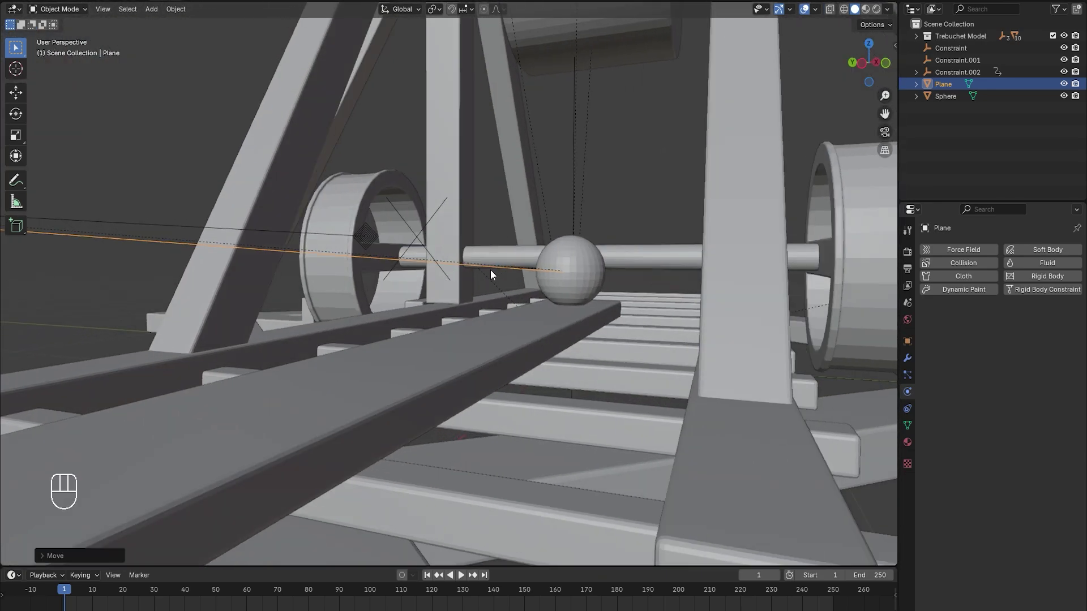
pyautogui.middleClick(446, 275)
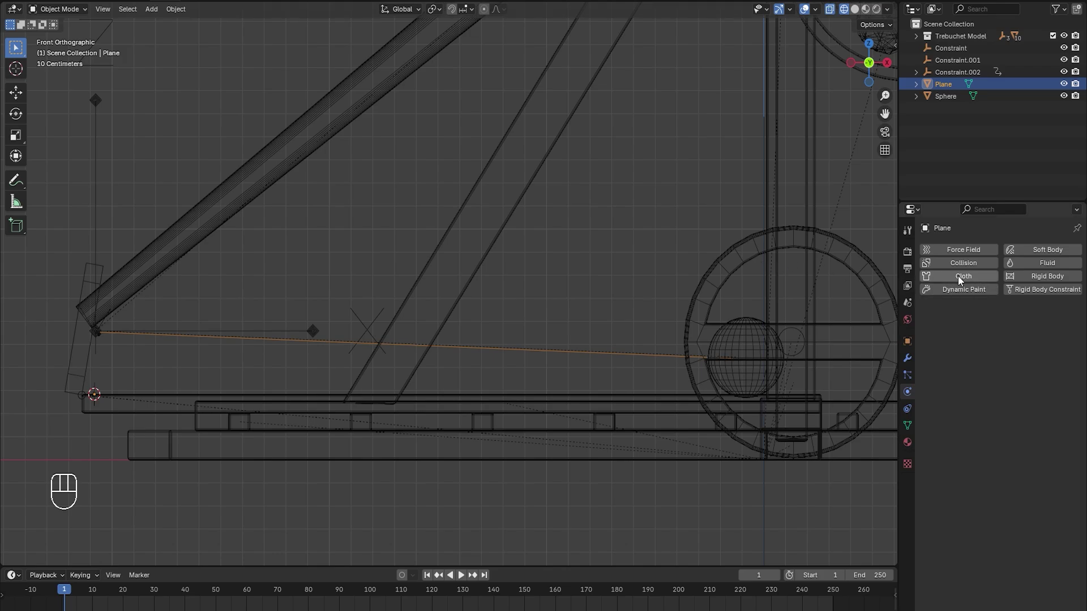
pyautogui.click(960, 281)
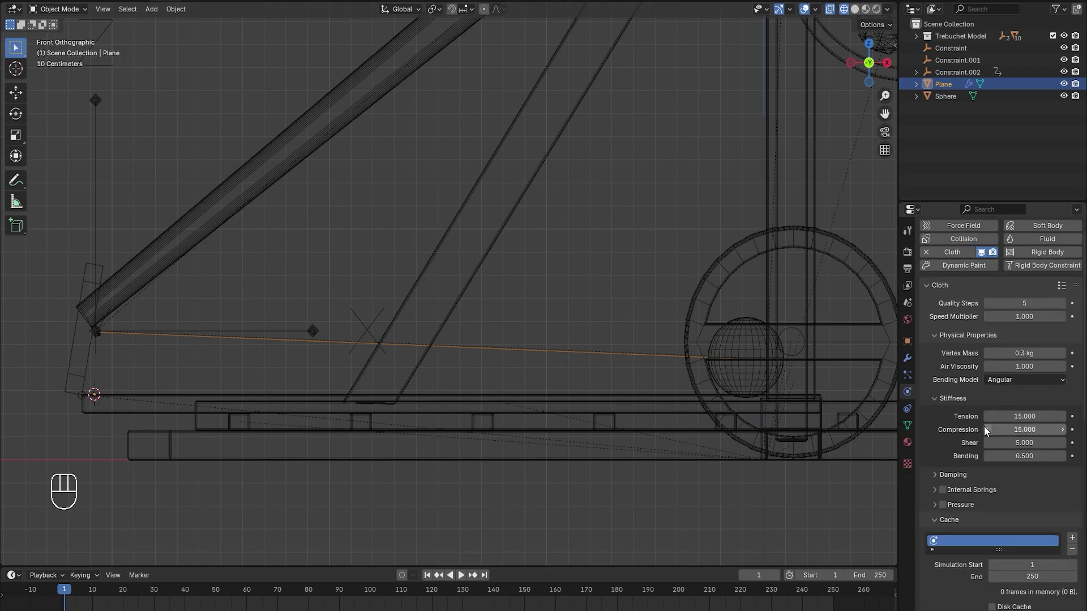
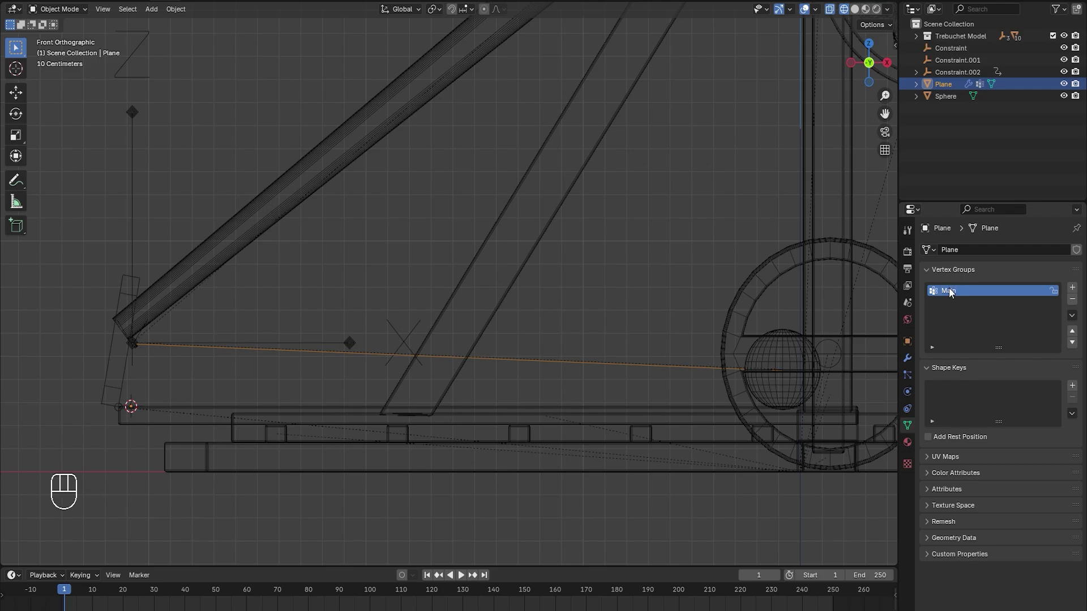
# Create the rope's vertex groups Main and Hook
pyautogui.middleClick(1077, 290)
pyautogui.middleClick(957, 307)
pyautogui.moveTo(957, 307); pyautogui.dragTo(957, 307)
pyautogui.press('o')
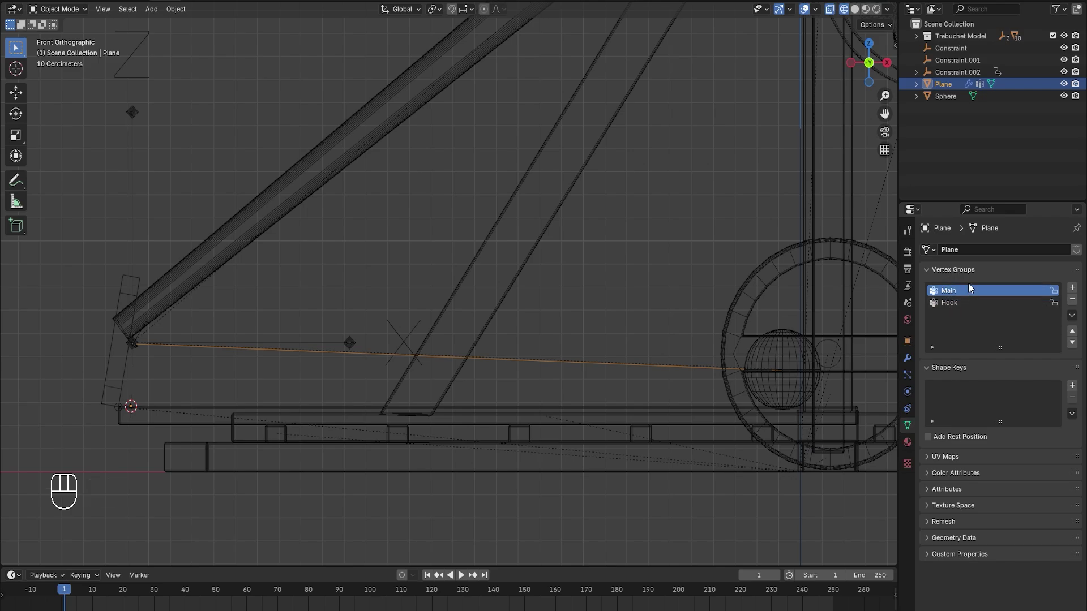
# Assign the rope's sphere-end vertex to the Hook group in Edit Mode
pyautogui.press('Tab')
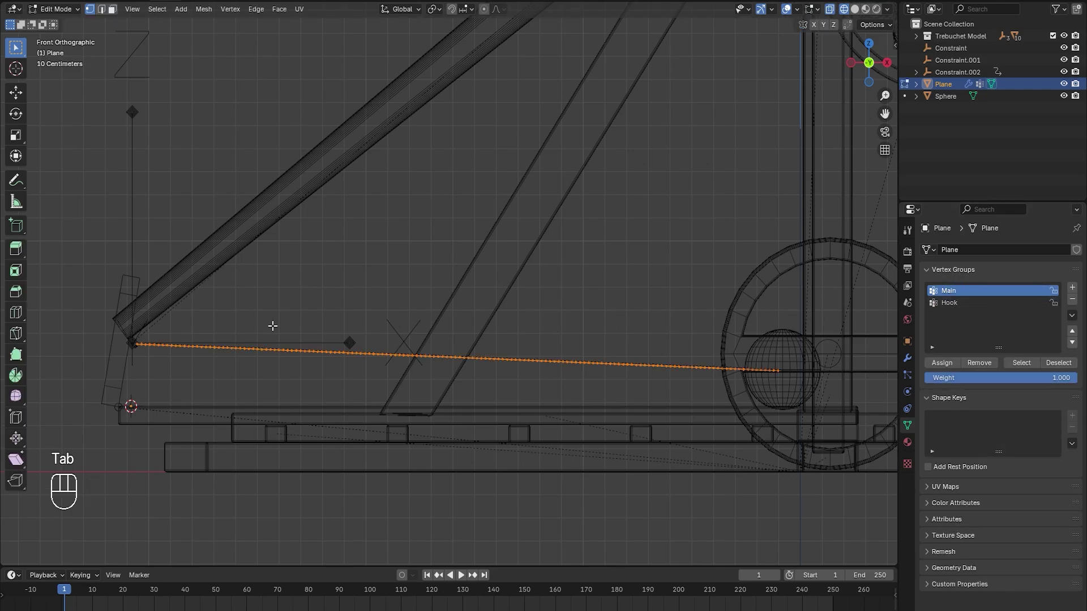
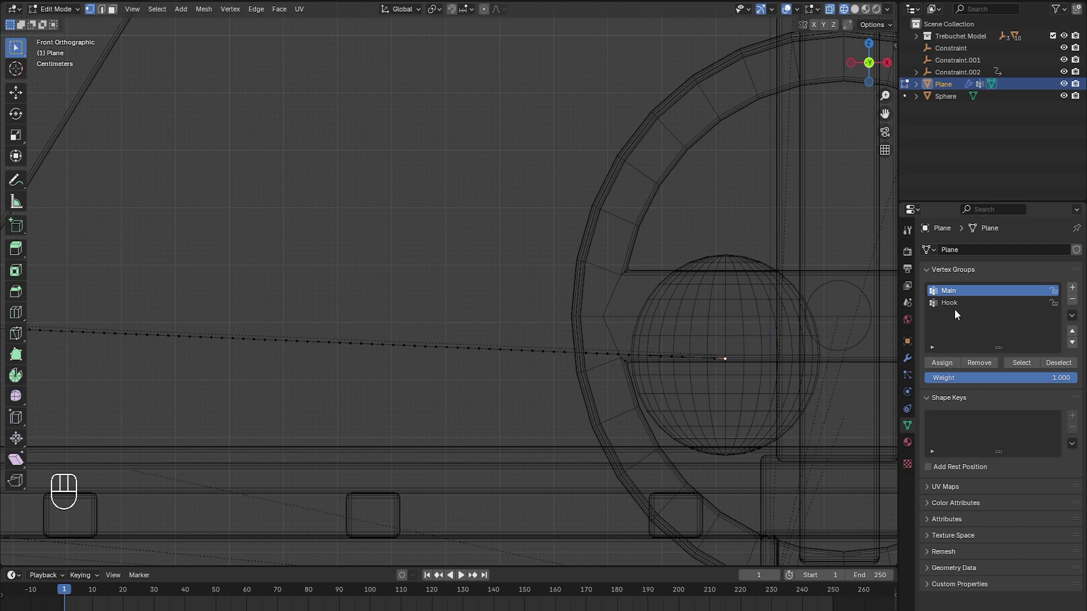
pyautogui.click(938, 367)
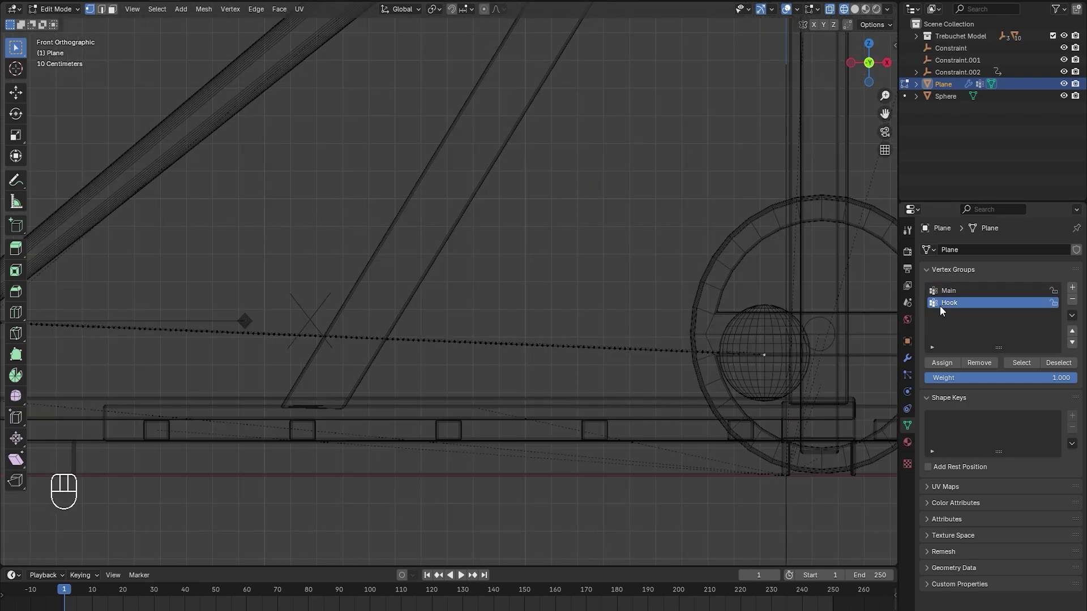
pyautogui.press('alt+a')
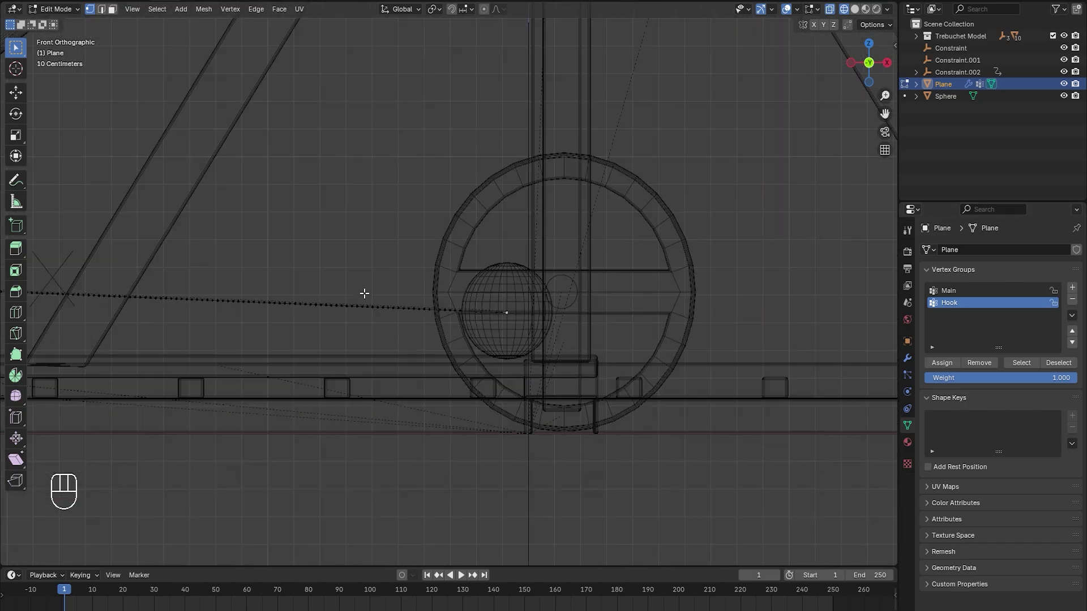
pyautogui.moveTo(945, 367); pyautogui.dragTo(932, 357)
pyautogui.press('Tab')
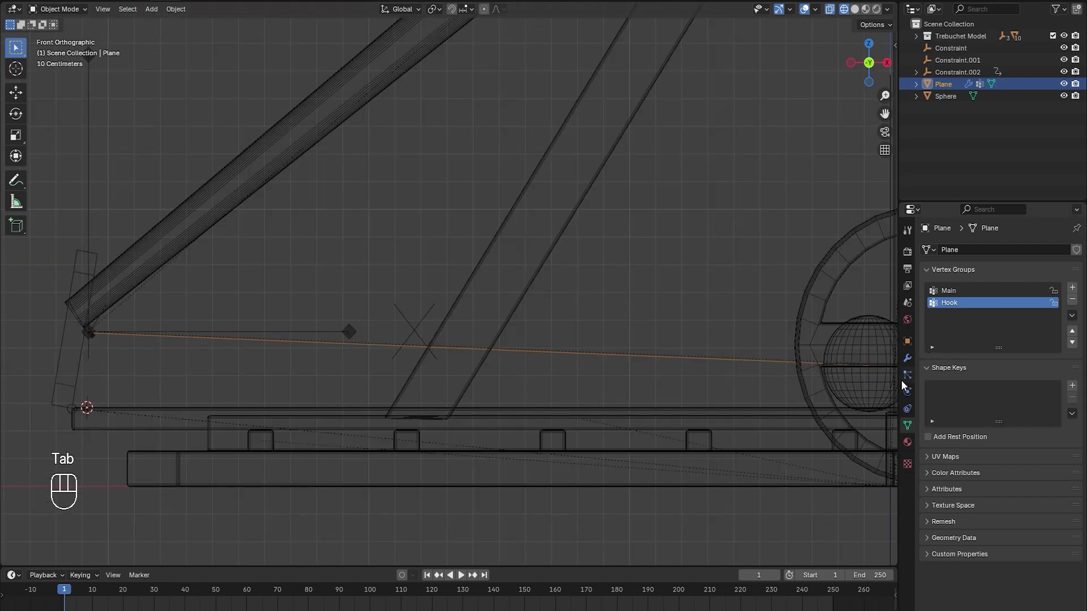
# Set the cloth Pin Group to Main and select the rope vertex at the arm tip for the hook empty
pyautogui.click(911, 394)
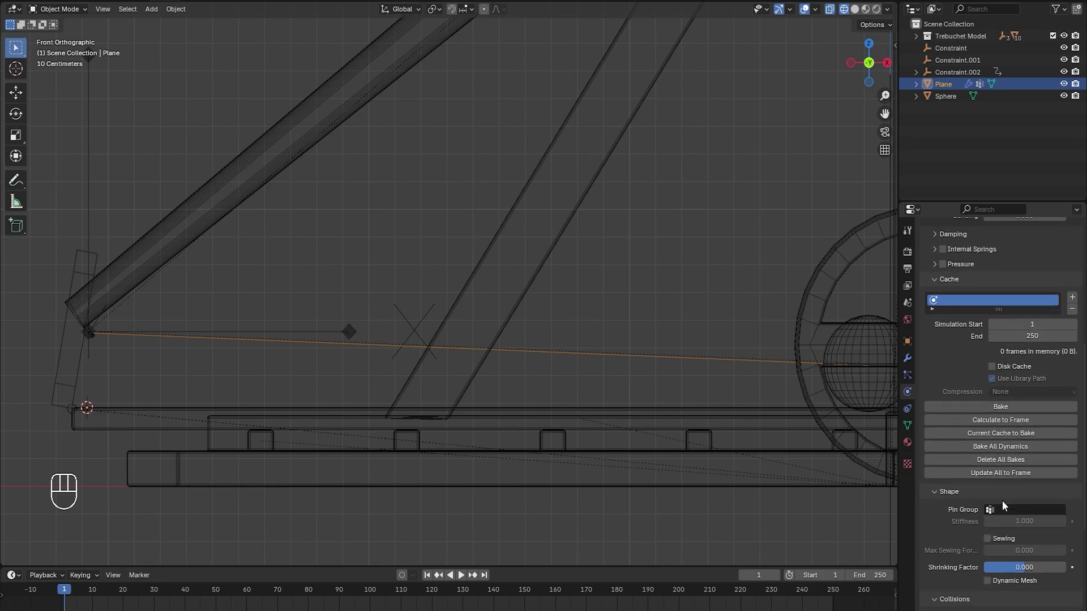
pyautogui.moveTo(1015, 517); pyautogui.dragTo(977, 391)
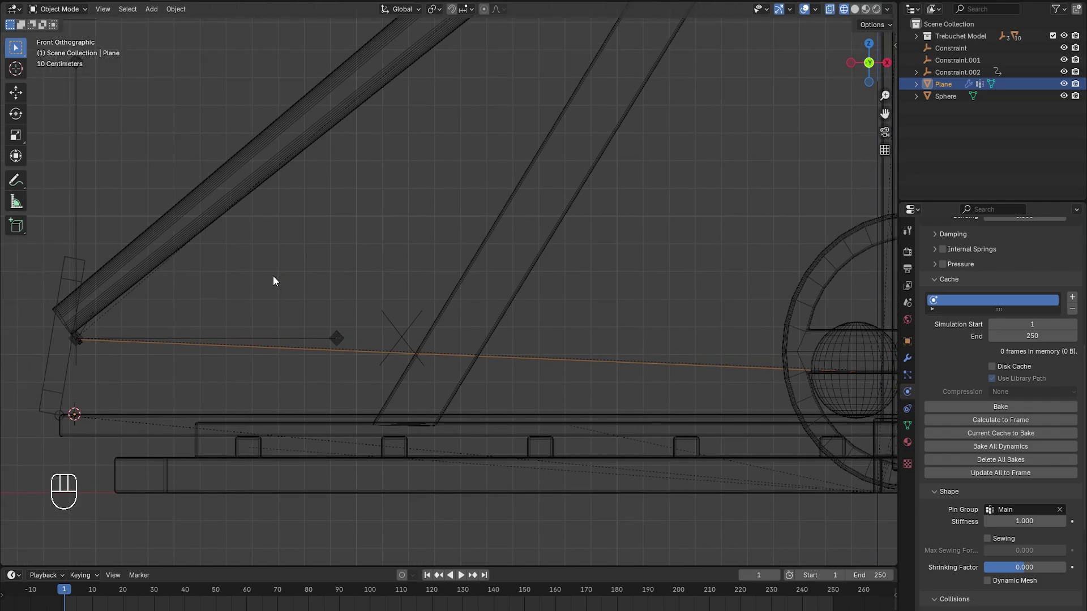
pyautogui.press('Tab')
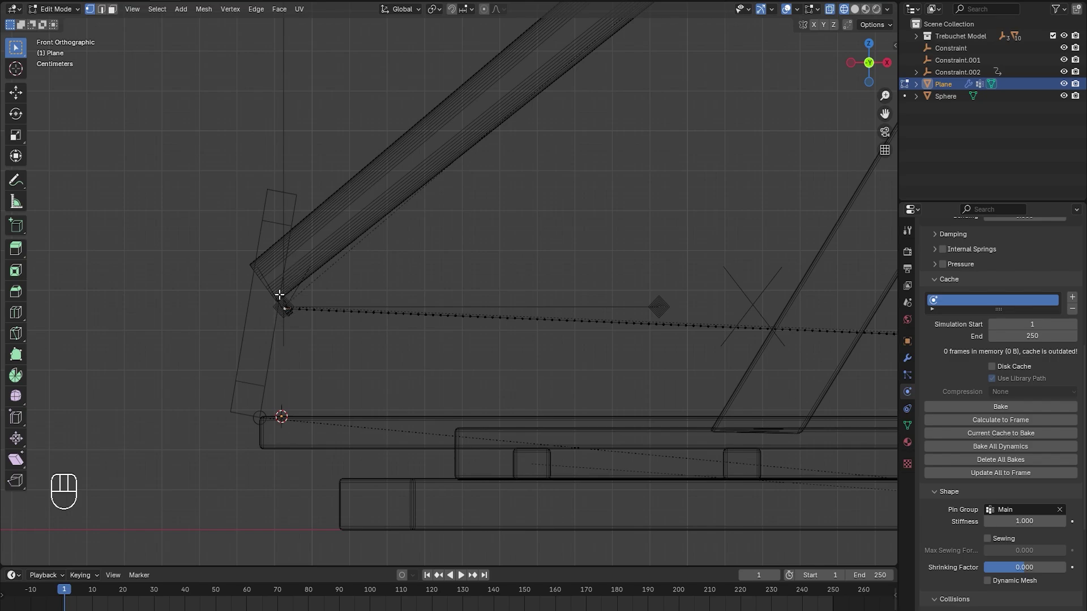
pyautogui.moveTo(236, 13); pyautogui.dragTo(421, 243)
pyautogui.press('Tab')
# Scale the arm-tip empty and parent it to the throwing arm
pyautogui.press('s')
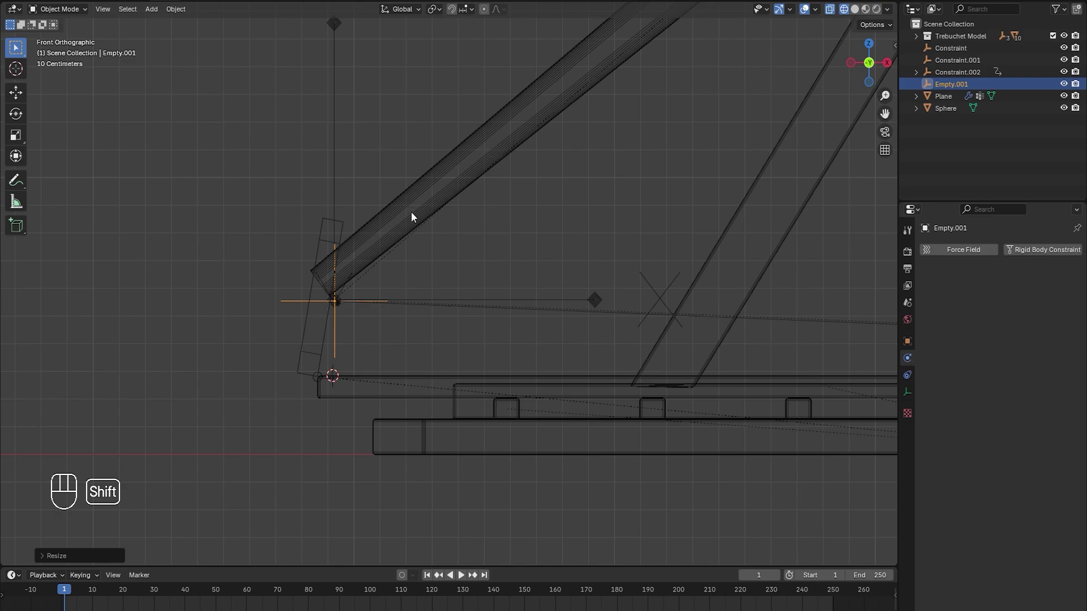
pyautogui.click(483, 163)
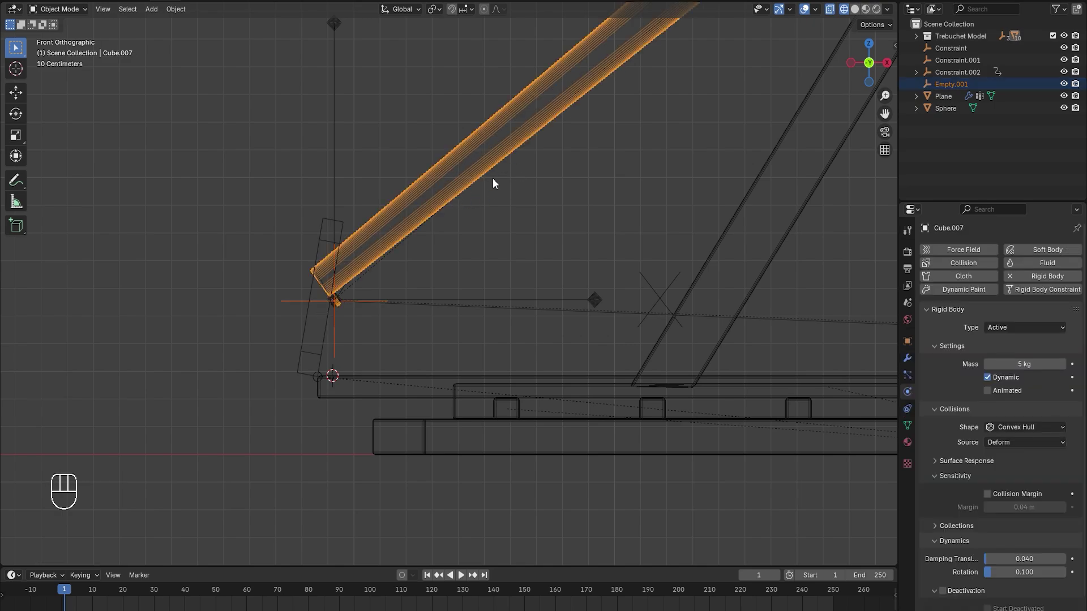
pyautogui.press('ctrl+p')
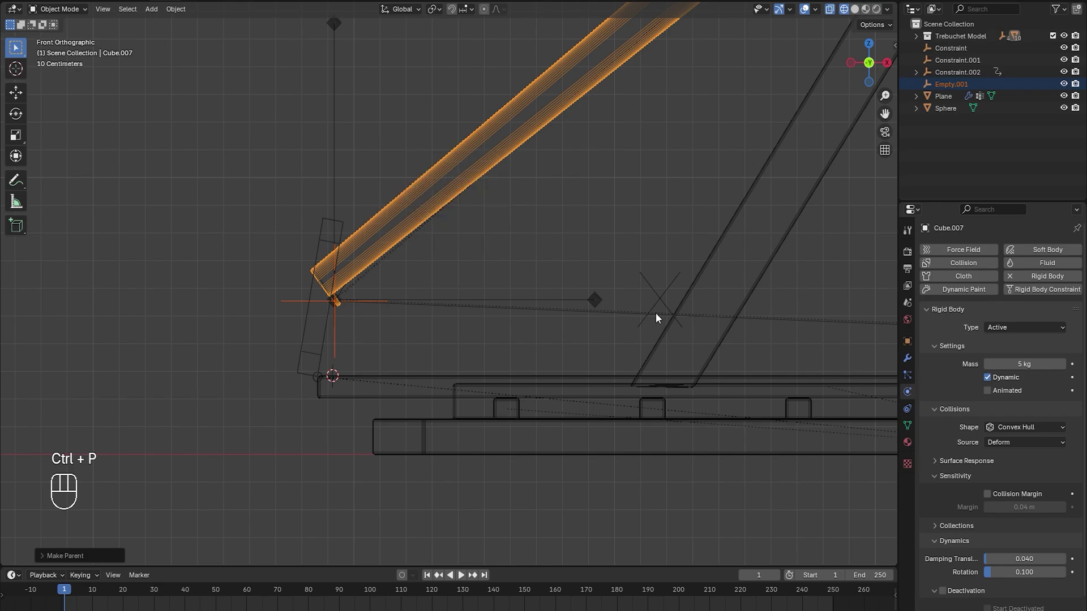
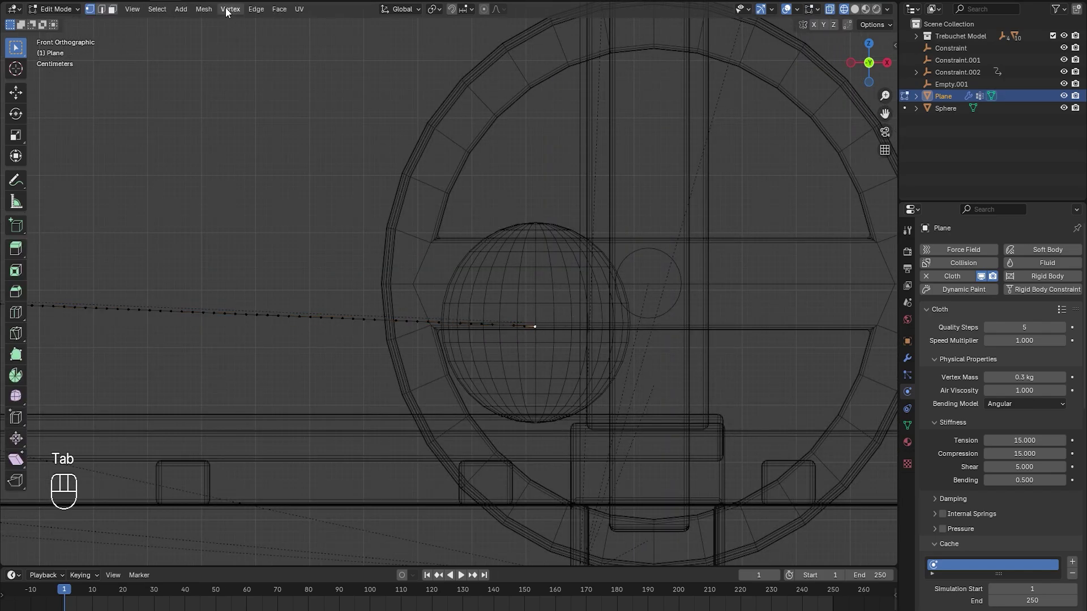
# Add a second empty at the rope's sphere-end vertex and select the Sphere with it
pyautogui.moveTo(228, 9); pyautogui.dragTo(417, 243)
pyautogui.press('Tab')
pyautogui.click(217, 336)
pyautogui.press('s')
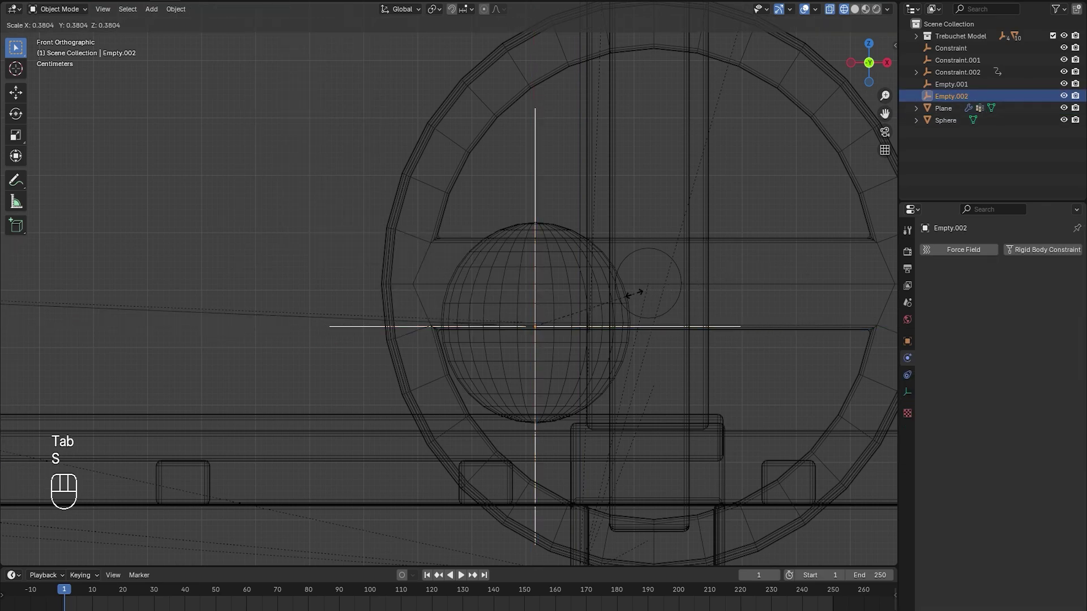
pyautogui.click(557, 230)
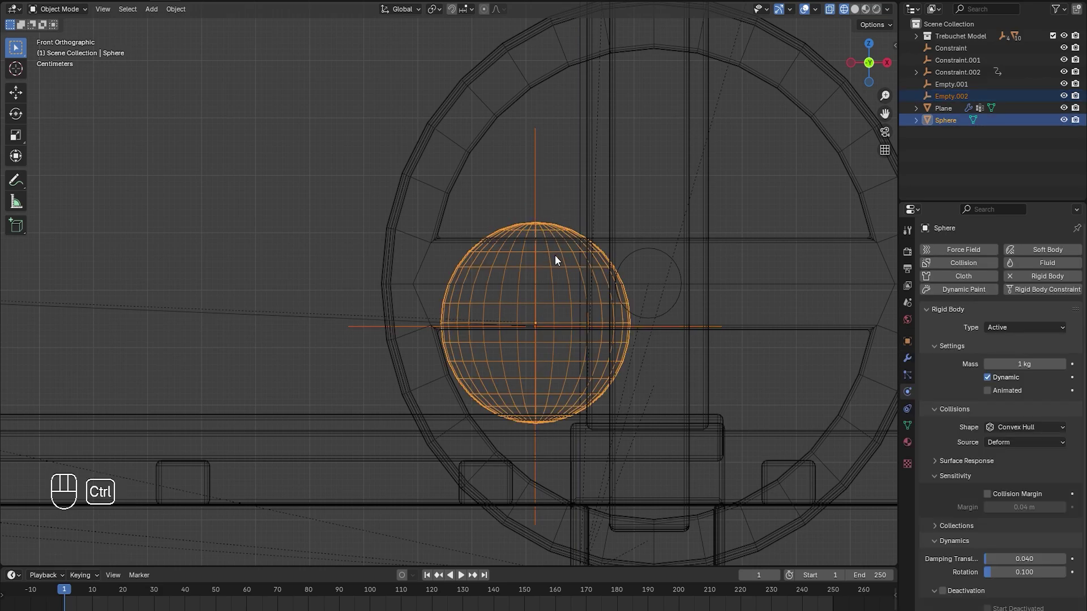
# Move the Cloth modifier below both Hook modifiers in the rope plane's stack and save
pyautogui.press('ctrl+p')
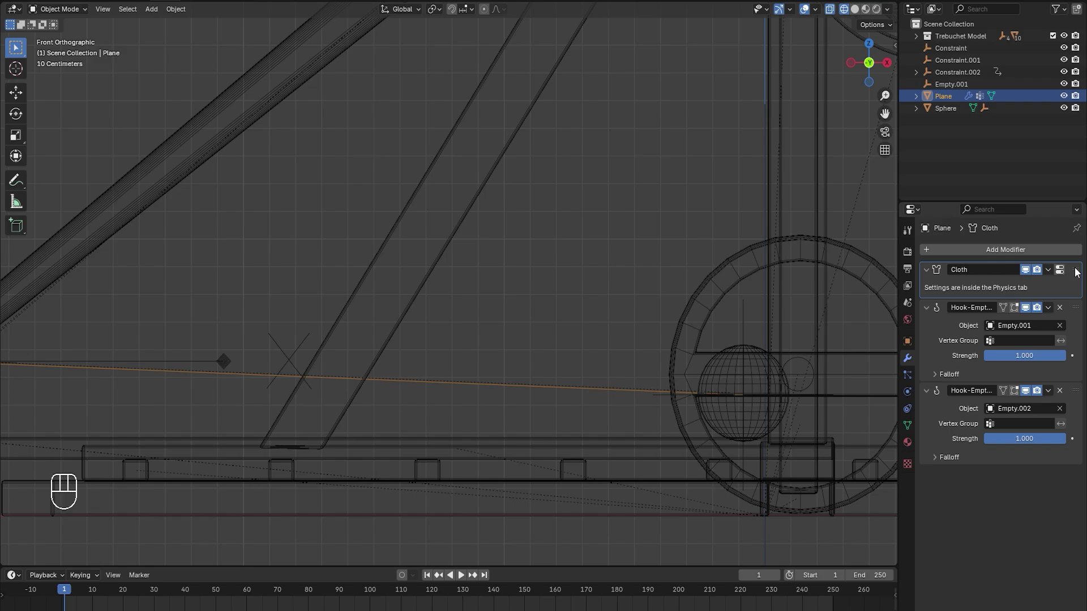
pyautogui.moveTo(1081, 274); pyautogui.dragTo(1066, 464)
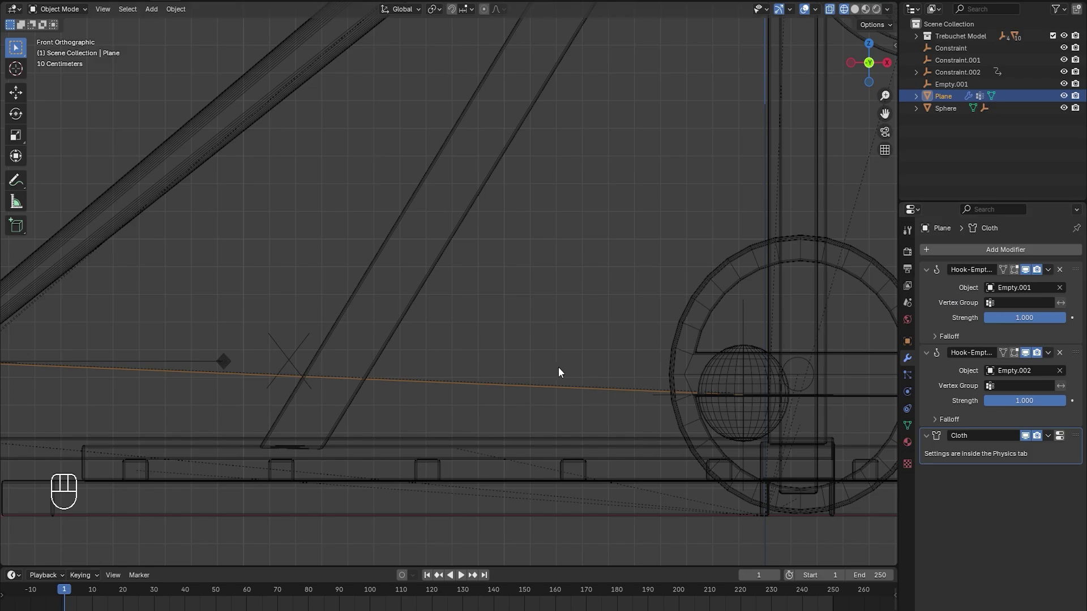
pyautogui.press('ctrl+s')
pyautogui.click(422, 575)
pyautogui.click(433, 582)
# Play the launch to check the rope follows both hooks, then return to frame 1
pyautogui.press('space')
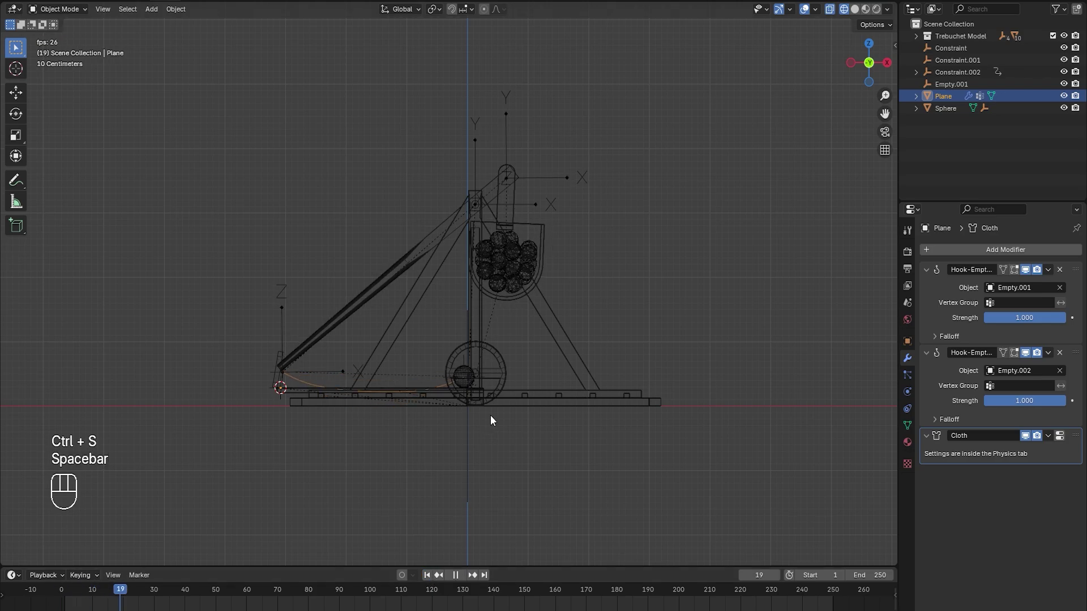
pyautogui.press('space')
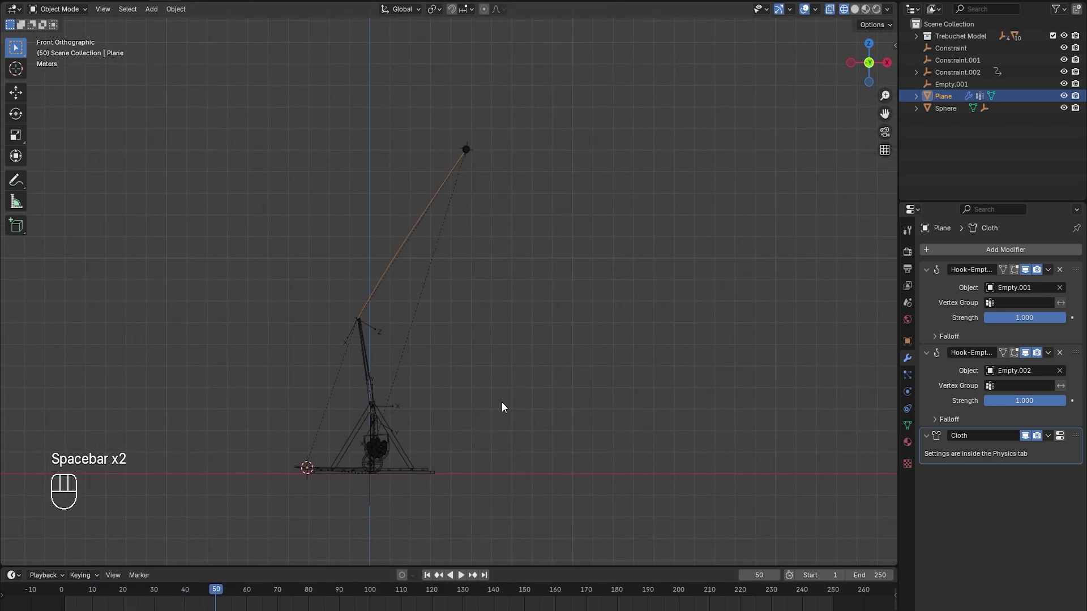
pyautogui.press('space')
pyautogui.press('space')
pyautogui.press('z')
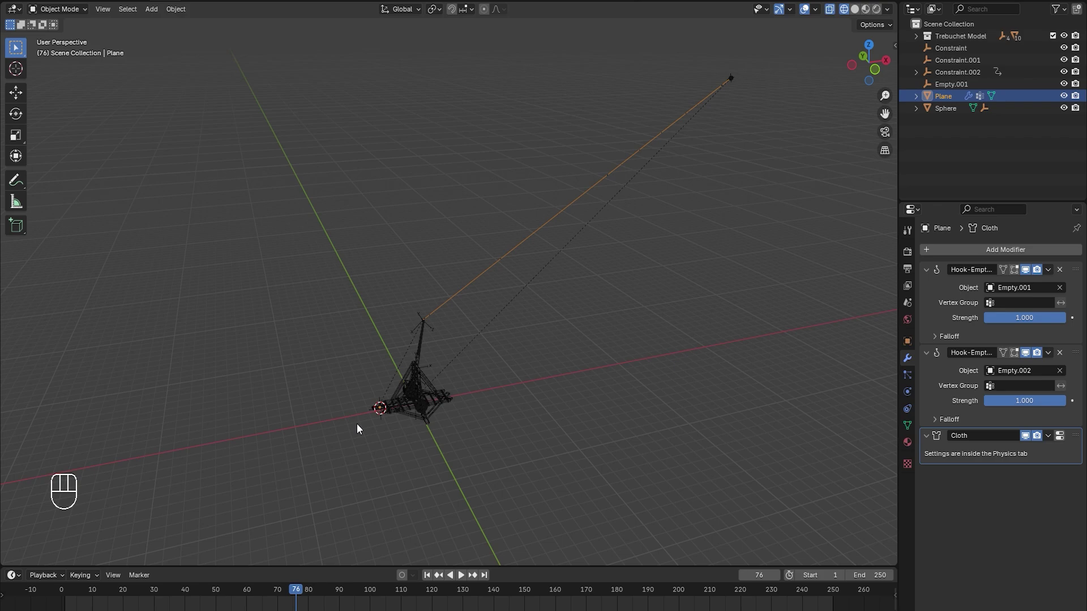
pyautogui.click(200, 594)
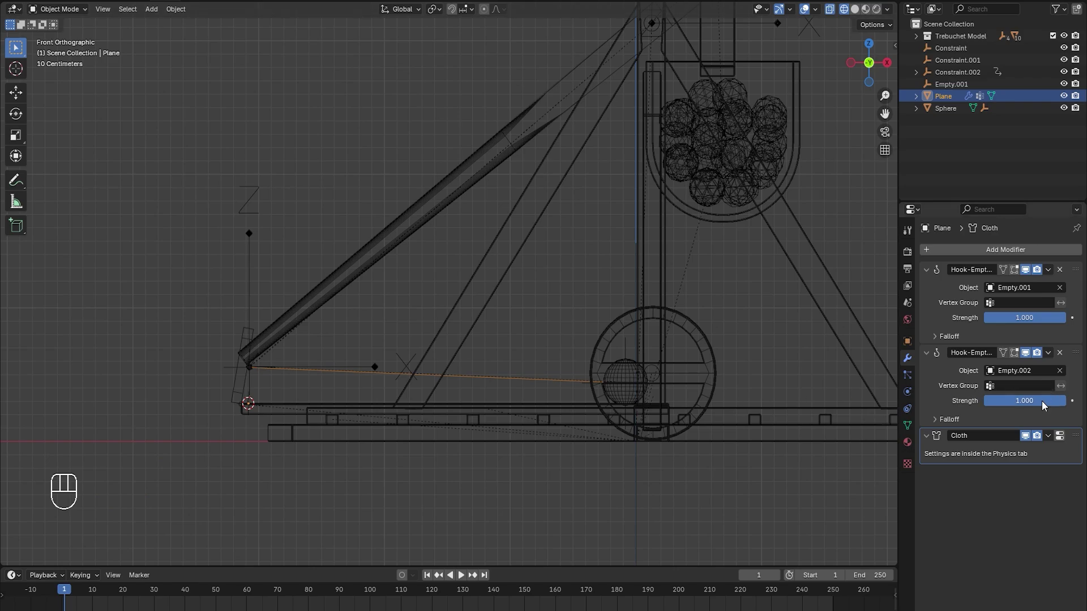
# Test Hook-Empty.002 at strength 0, restore it to 1, and list the Edit modifiers to add
pyautogui.moveTo(1044, 406); pyautogui.dragTo(771, 391)
pyautogui.press('space')
pyautogui.press('space')
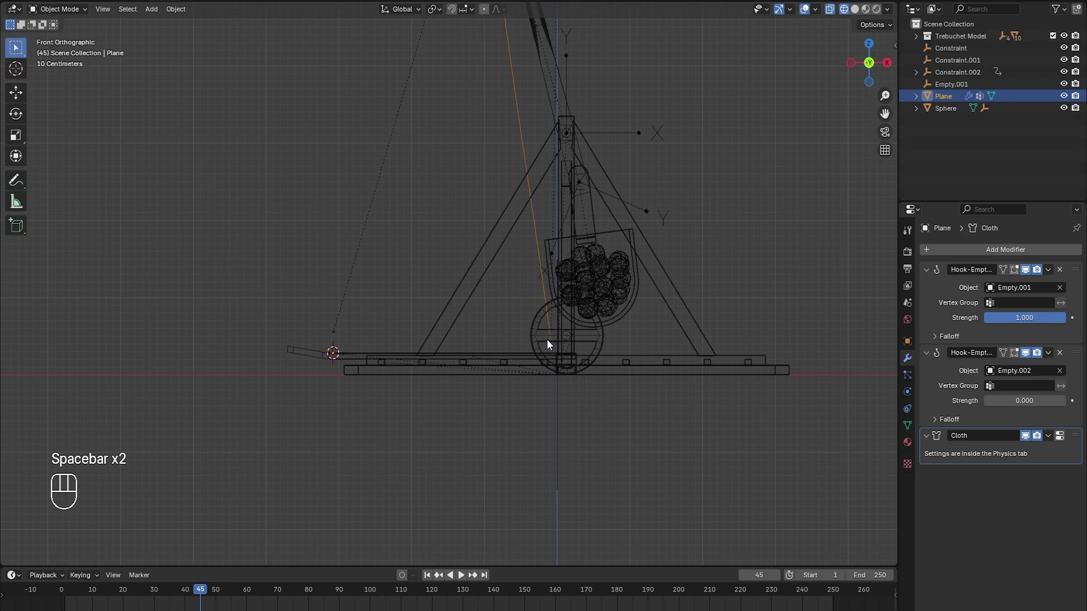
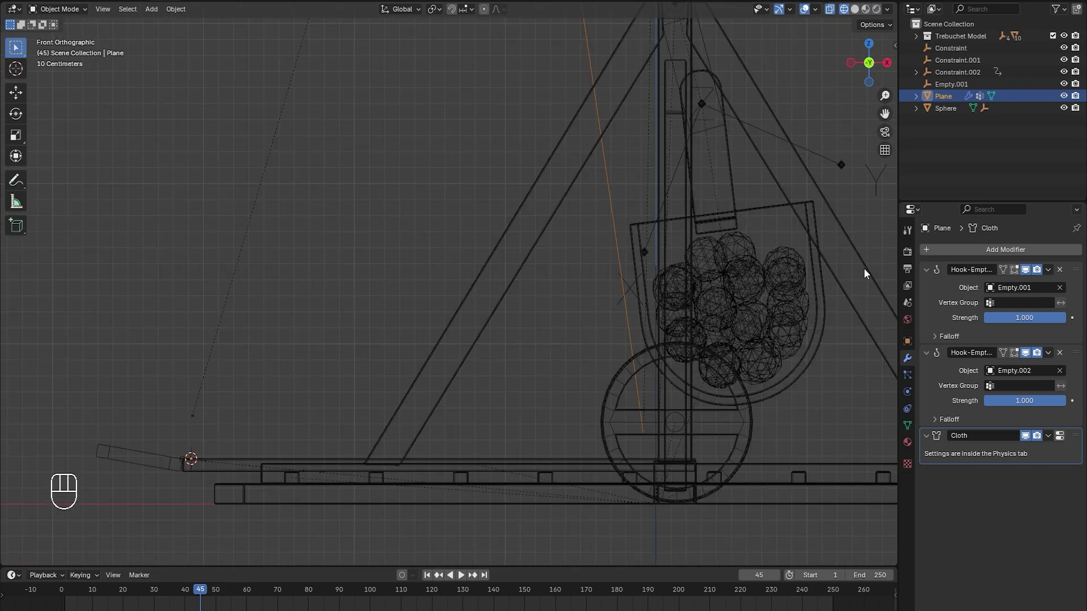
pyautogui.press('ctrl+s')
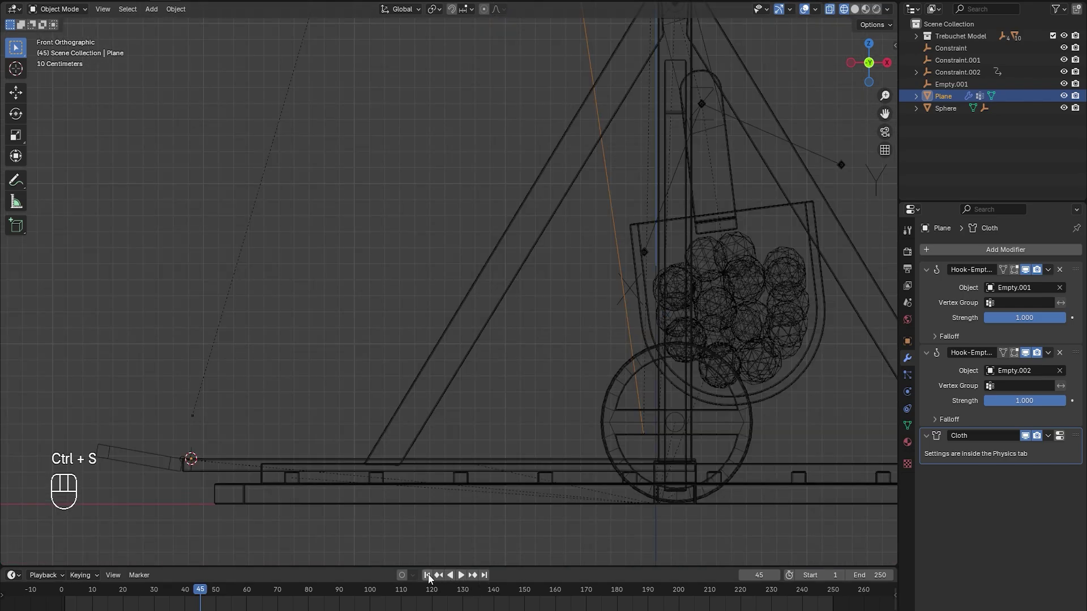
pyautogui.moveTo(1018, 251); pyautogui.dragTo(870, 356)
# Add a Vertex Weight Mix subtracting Hook from Main, influence 0 keyframed at frame 42
pyautogui.moveTo(1078, 479); pyautogui.dragTo(1077, 432)
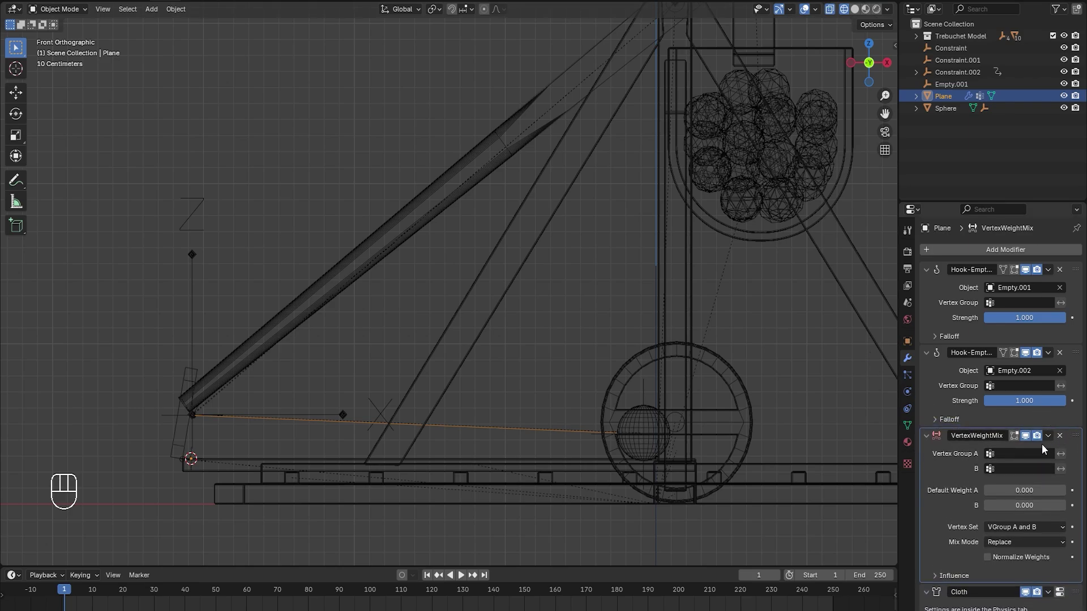
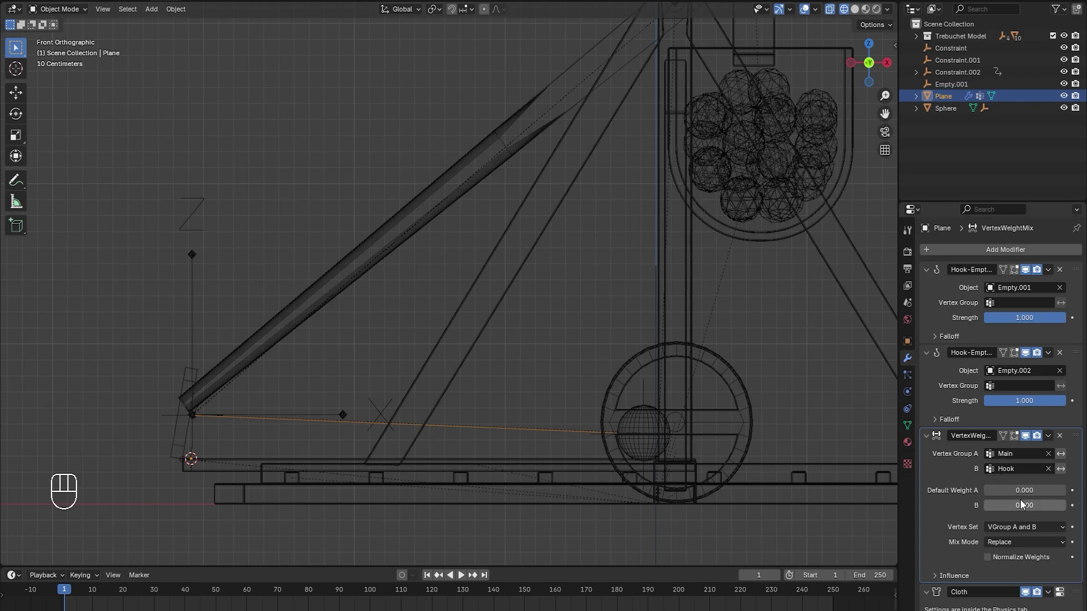
pyautogui.moveTo(1007, 546); pyautogui.dragTo(1018, 459)
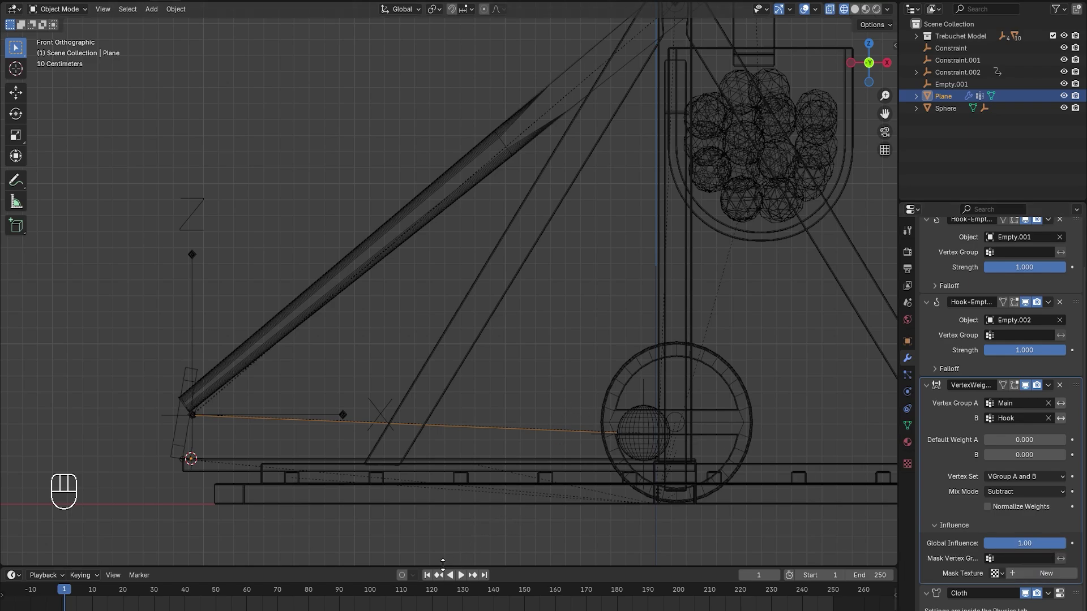
pyautogui.press('space')
pyautogui.press('space')
pyautogui.click(429, 581)
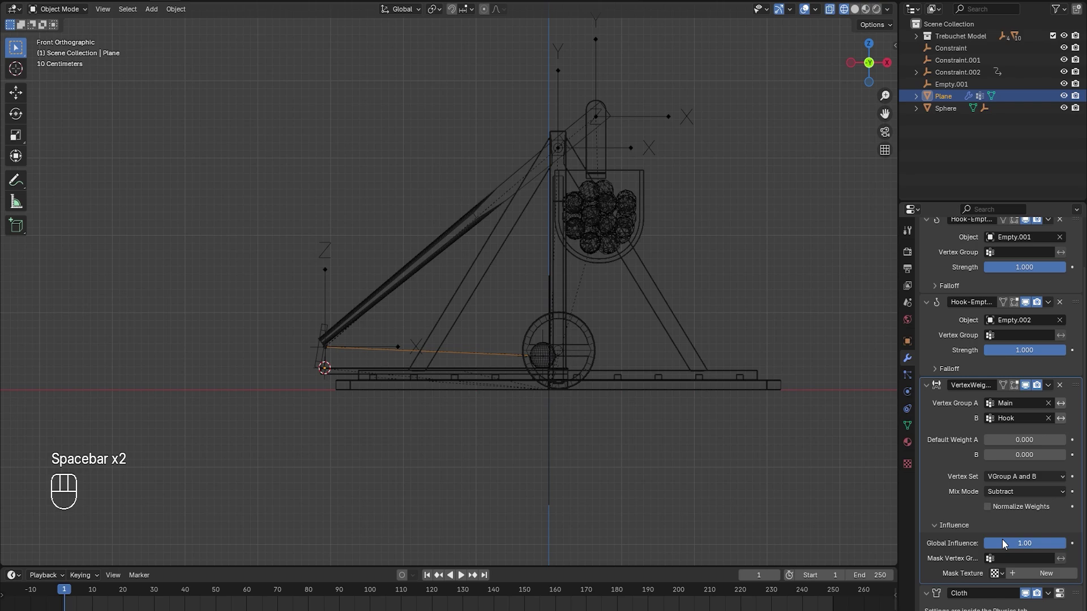
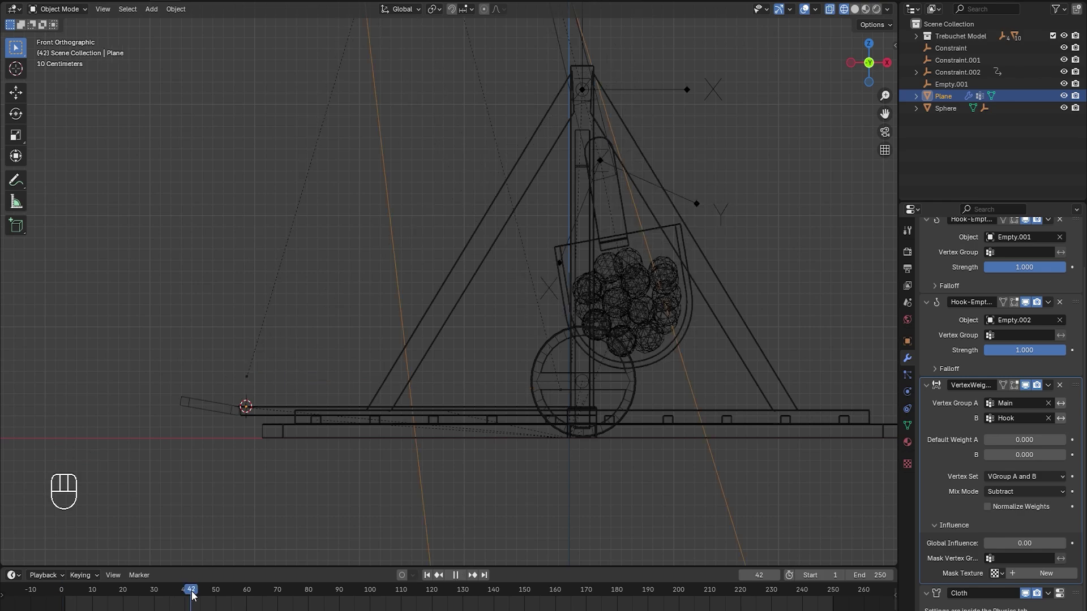
pyautogui.click(1073, 546)
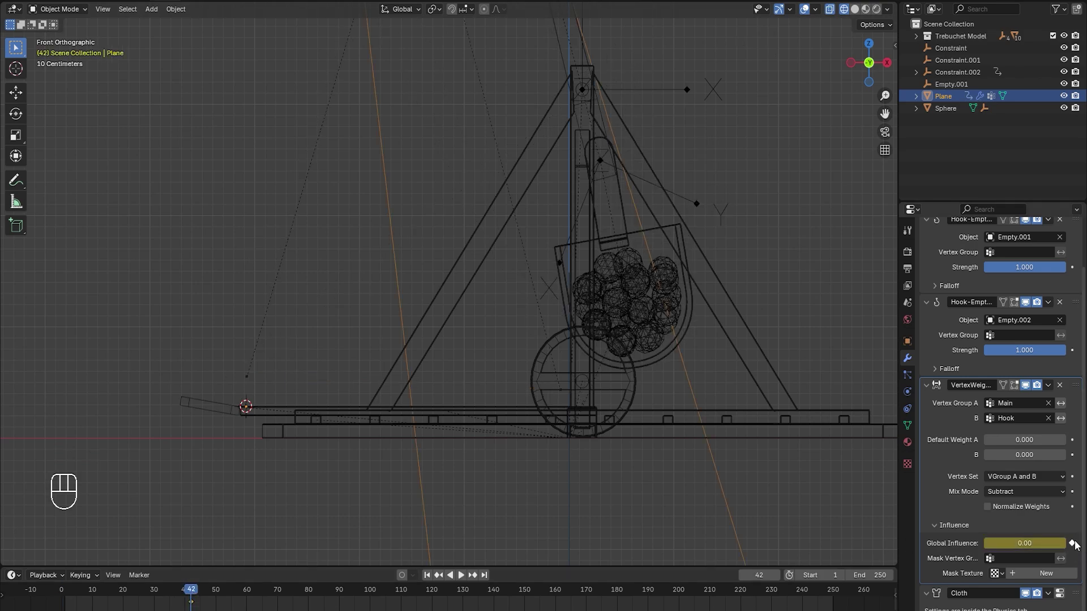
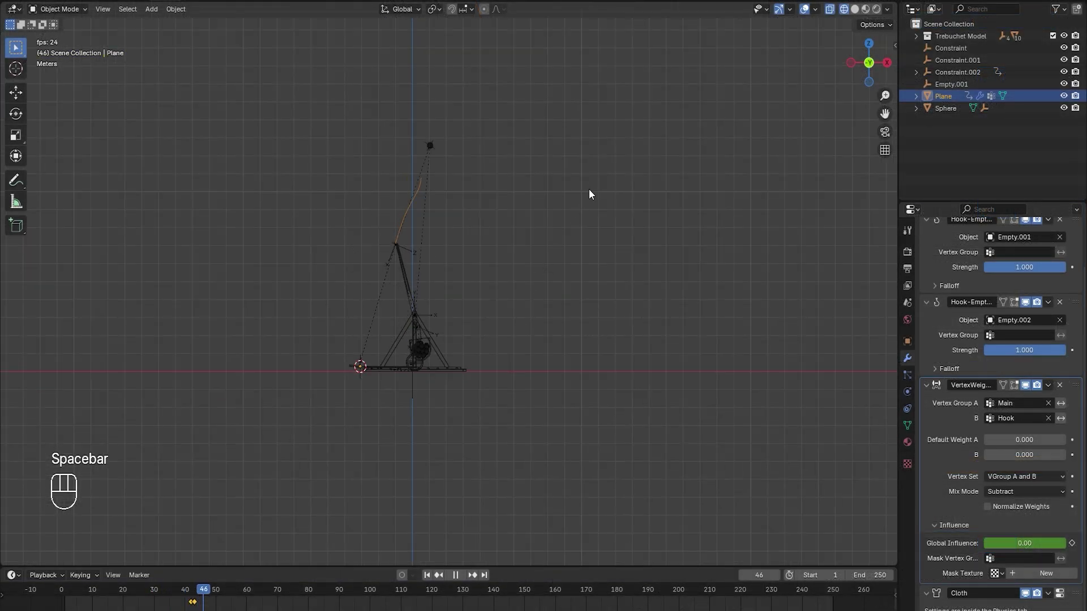
# Keyframe the influence up to 1 so the rope releases, and replay the launch
pyautogui.press('space')
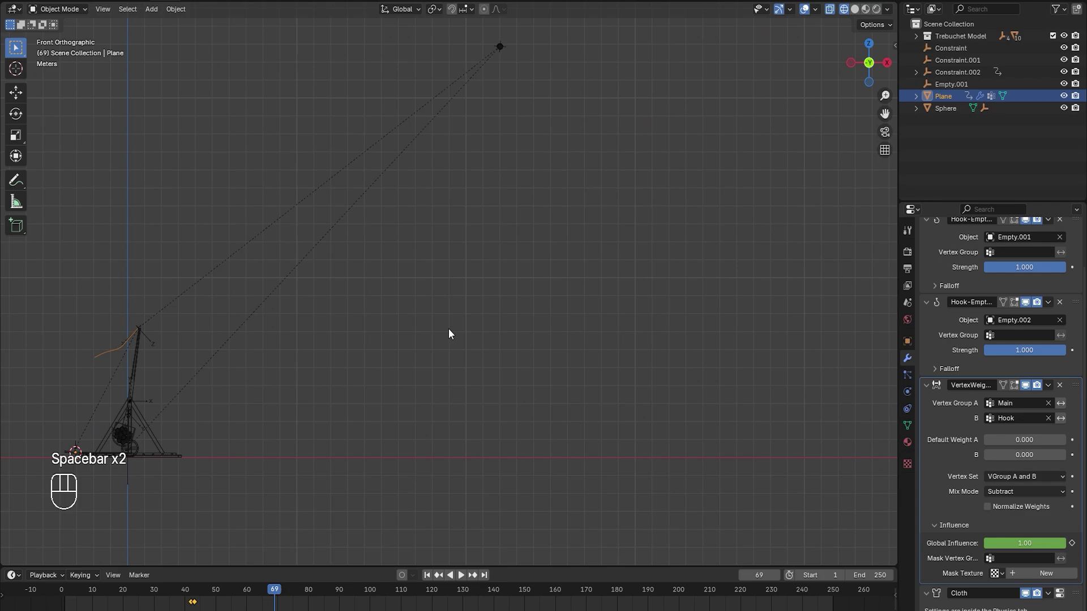
pyautogui.press('space')
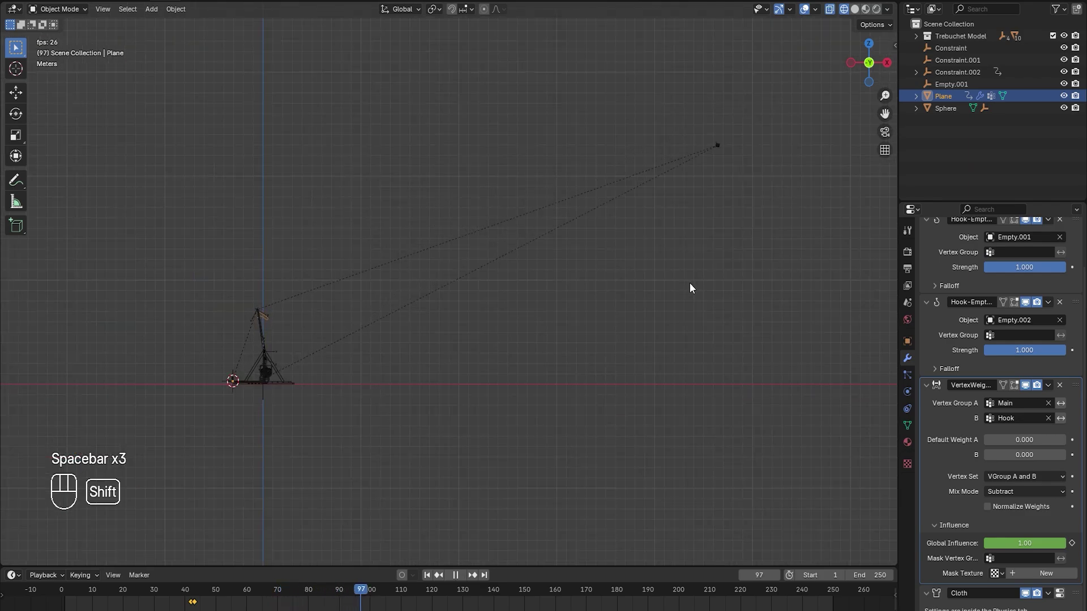
pyautogui.press('space')
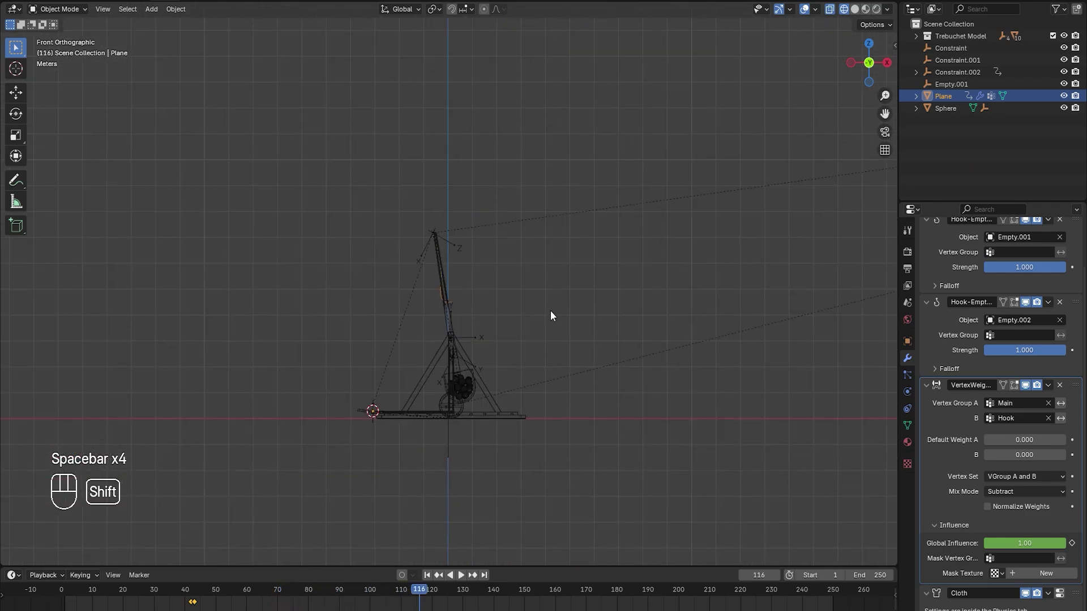
pyautogui.press('space')
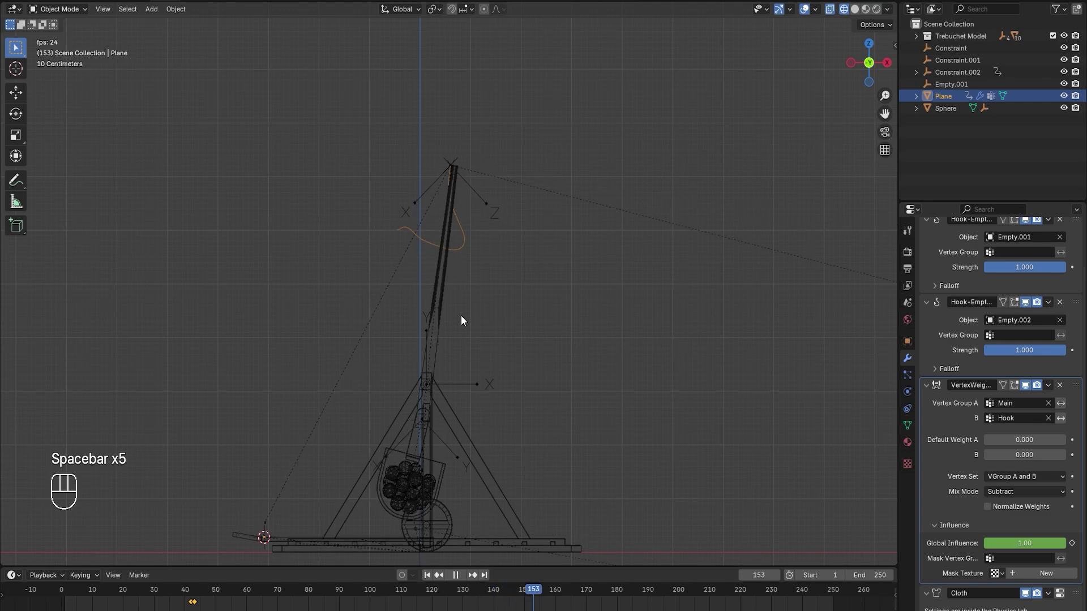
pyautogui.press('ctrl+s')
pyautogui.press('space')
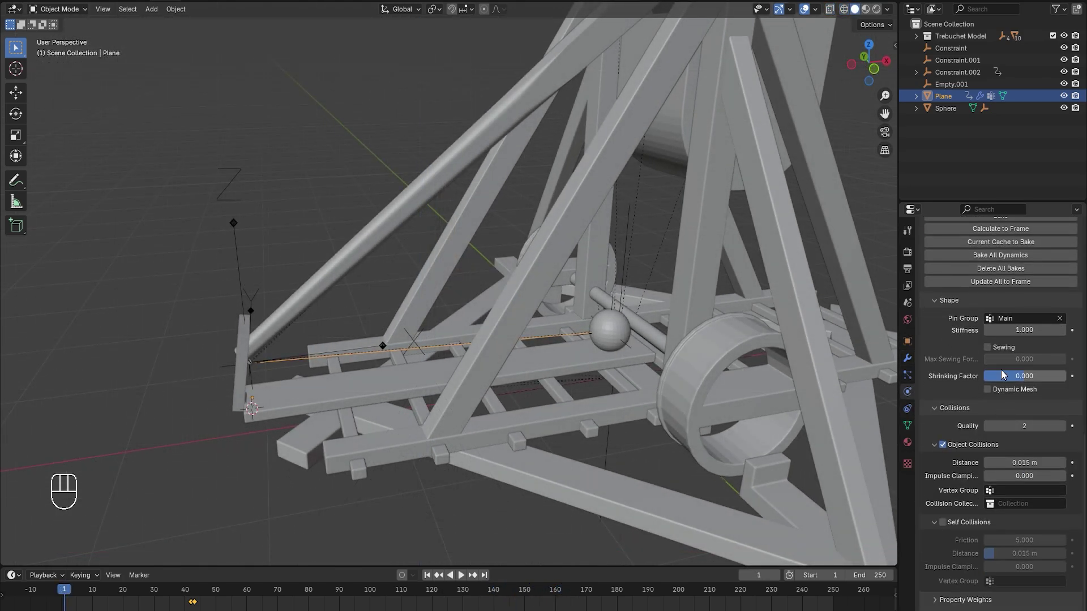
# Tighten the rope by setting the cloth Shrinking Factor to about 0.15 and replay
pyautogui.press('space')
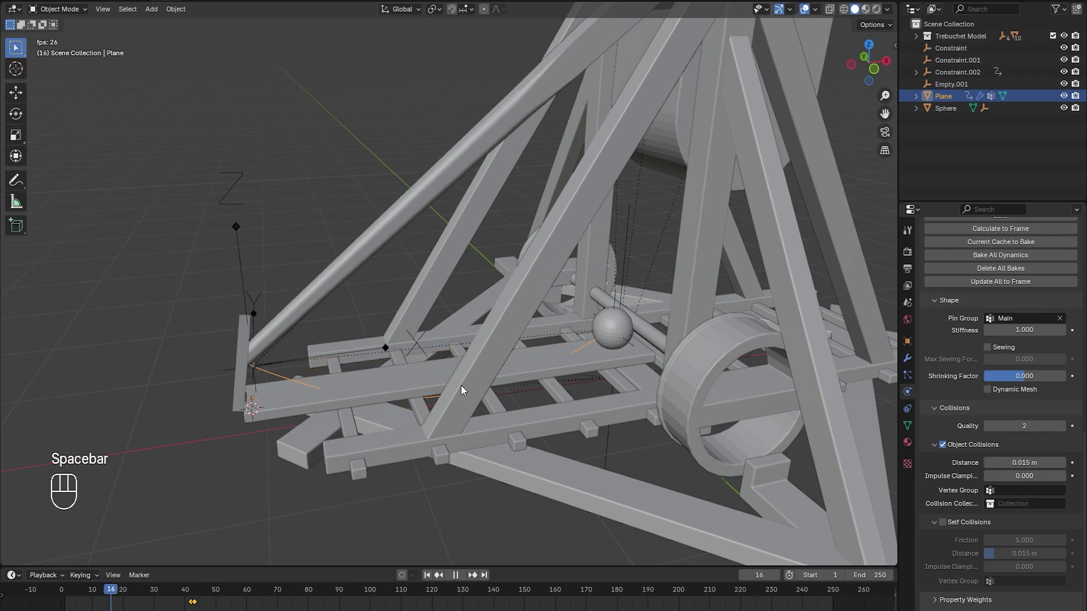
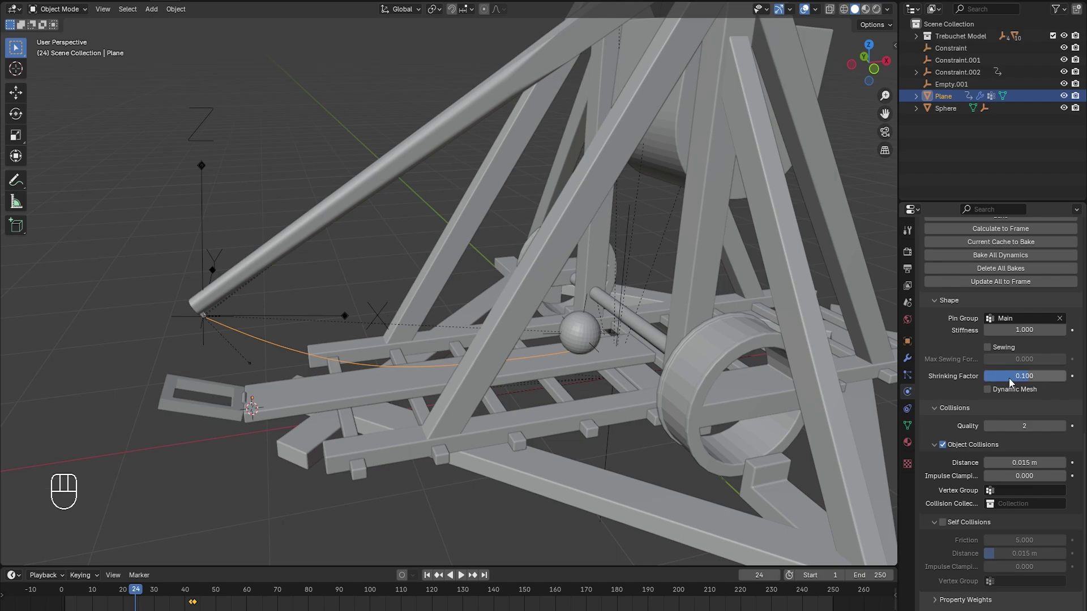
pyautogui.click(434, 583)
pyautogui.press('space')
pyautogui.press('space')
pyautogui.click(429, 583)
pyautogui.press('space')
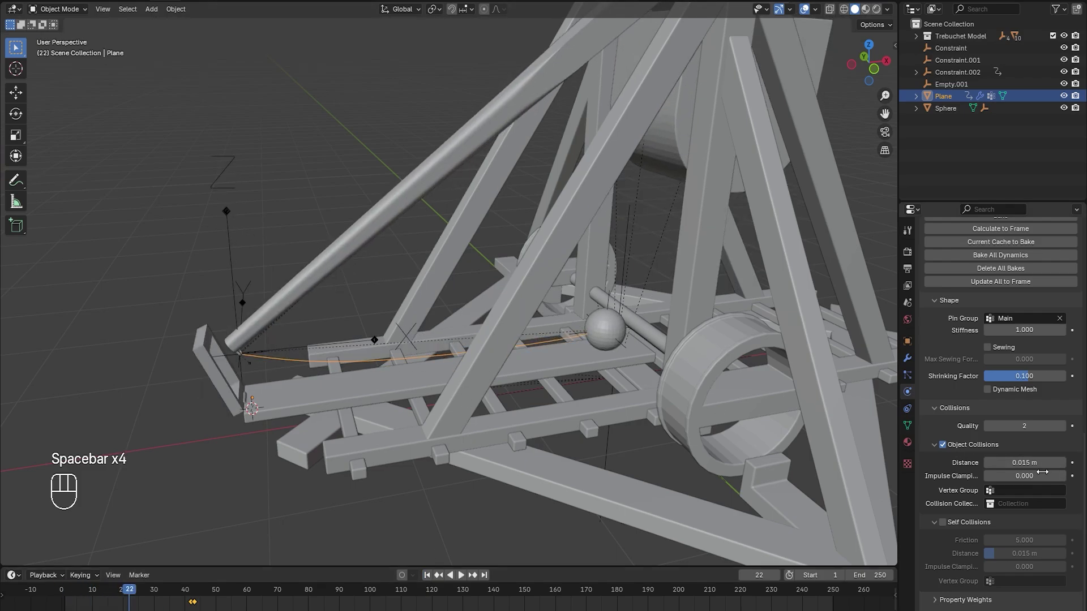
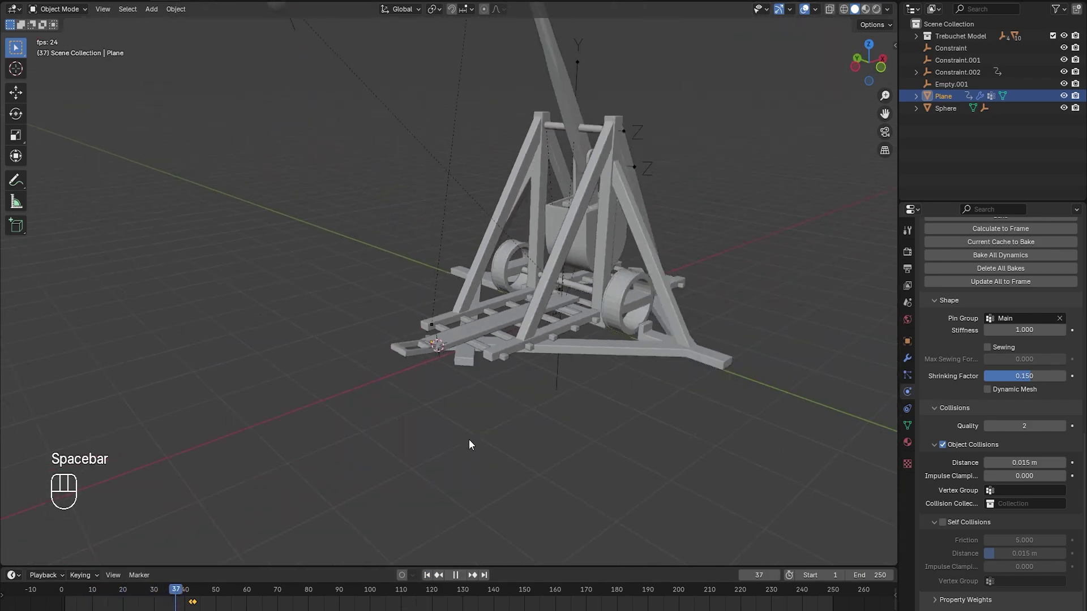
# Add a Skin modifier to the rope line and enter Edit Mode on its vertices
pyautogui.click(913, 362)
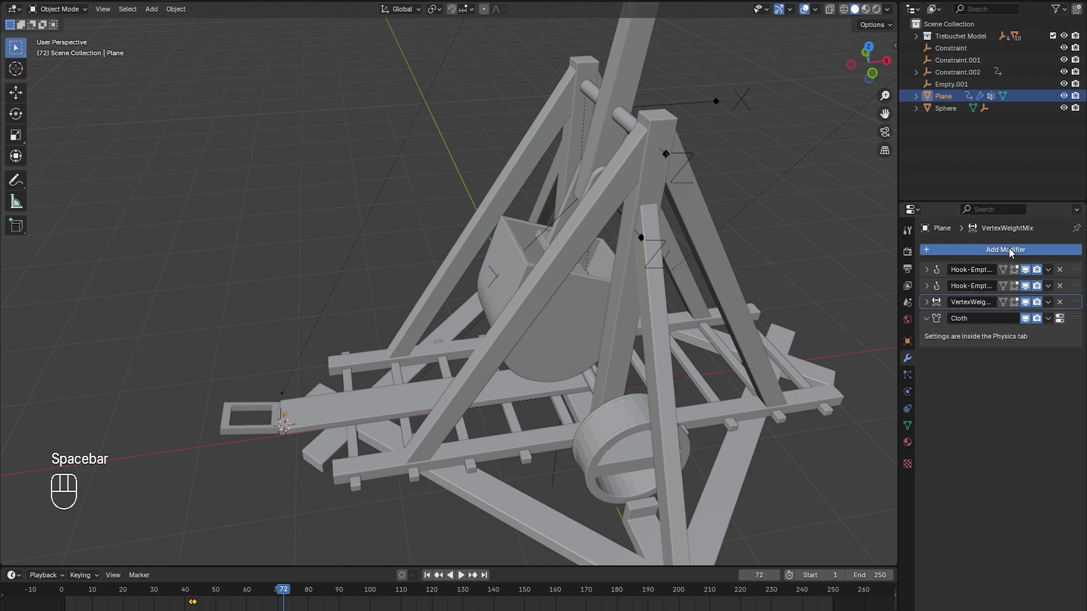
pyautogui.moveTo(1011, 253); pyautogui.dragTo(857, 395)
pyautogui.click(433, 579)
pyautogui.press('z')
pyautogui.press('Tab')
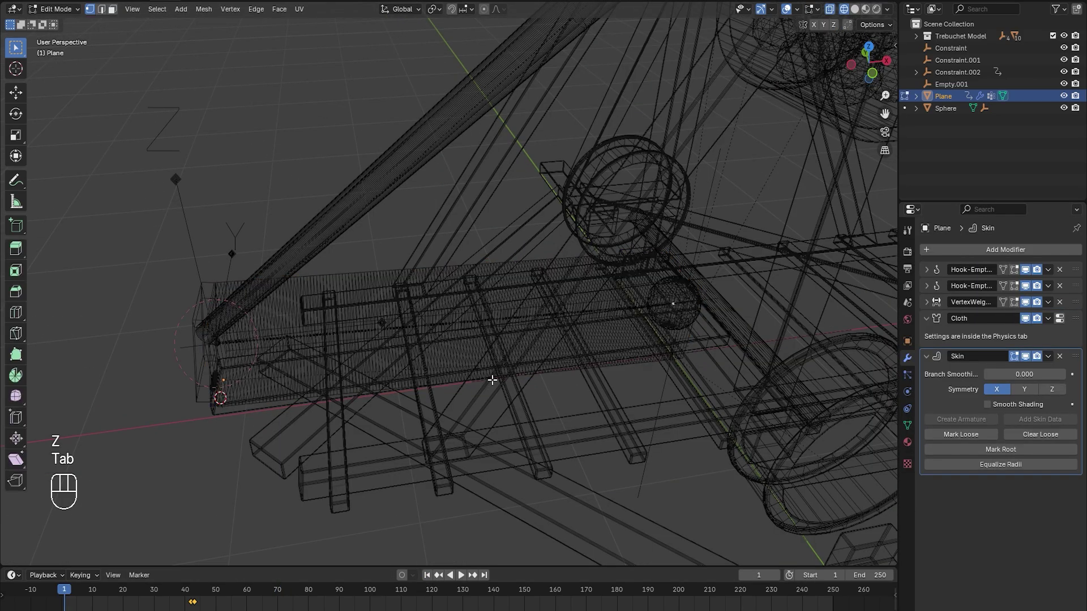
# Select all rope vertices and scale the skin radius down to a thin tube
pyautogui.press('a')
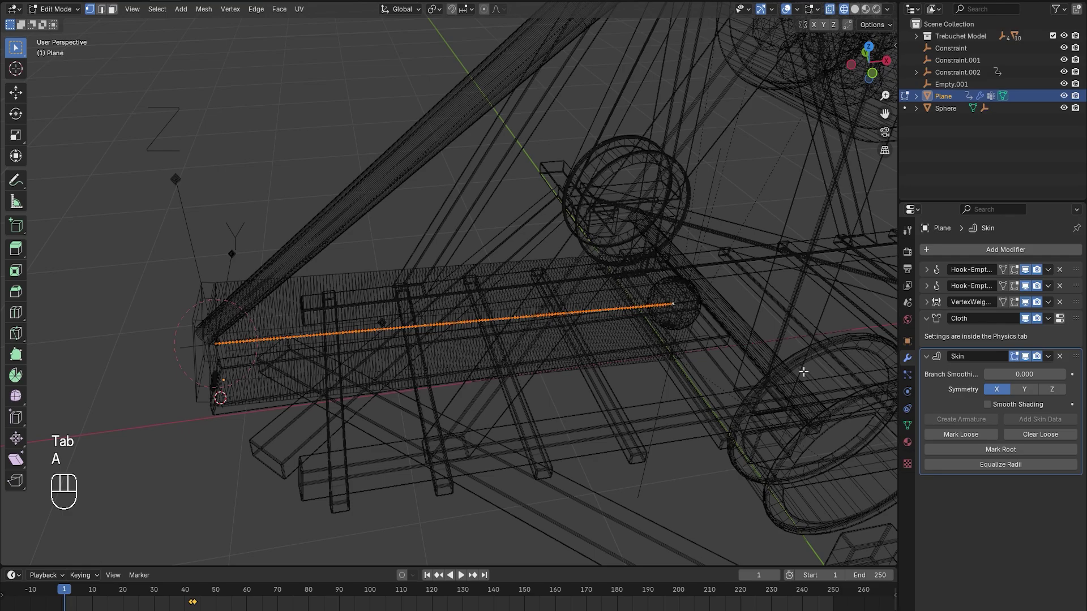
pyautogui.press('a')
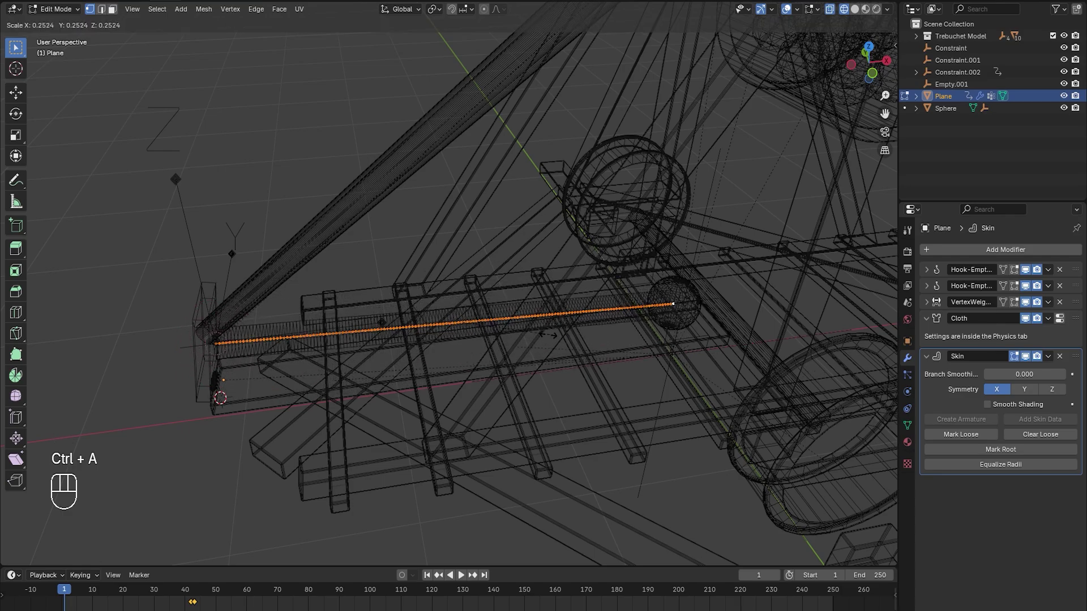
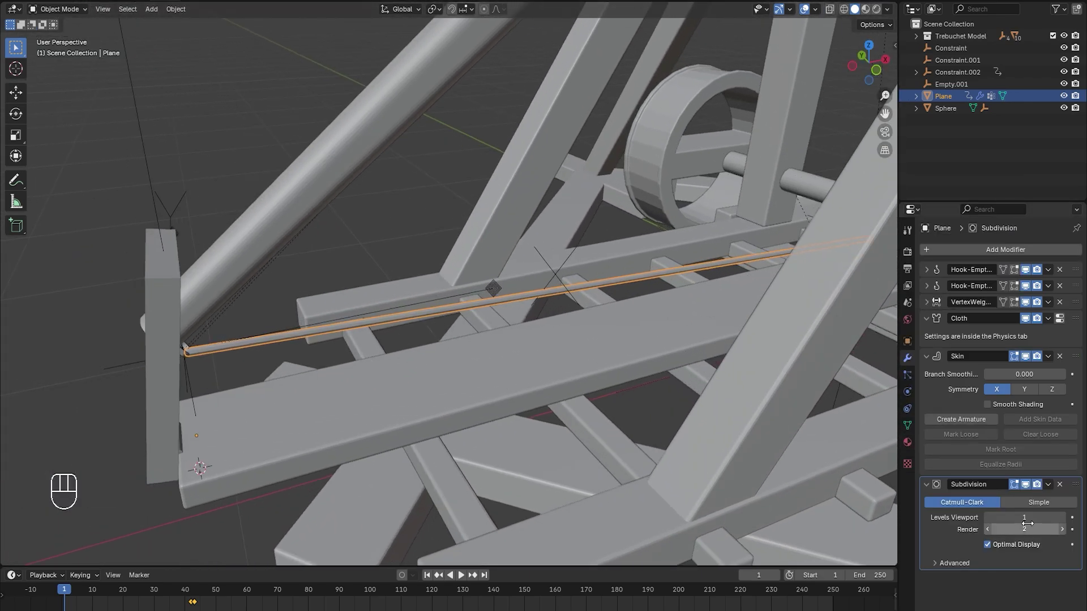
pyautogui.press('shift+a')
pyautogui.click(1065, 520)
pyautogui.press('shift+a')
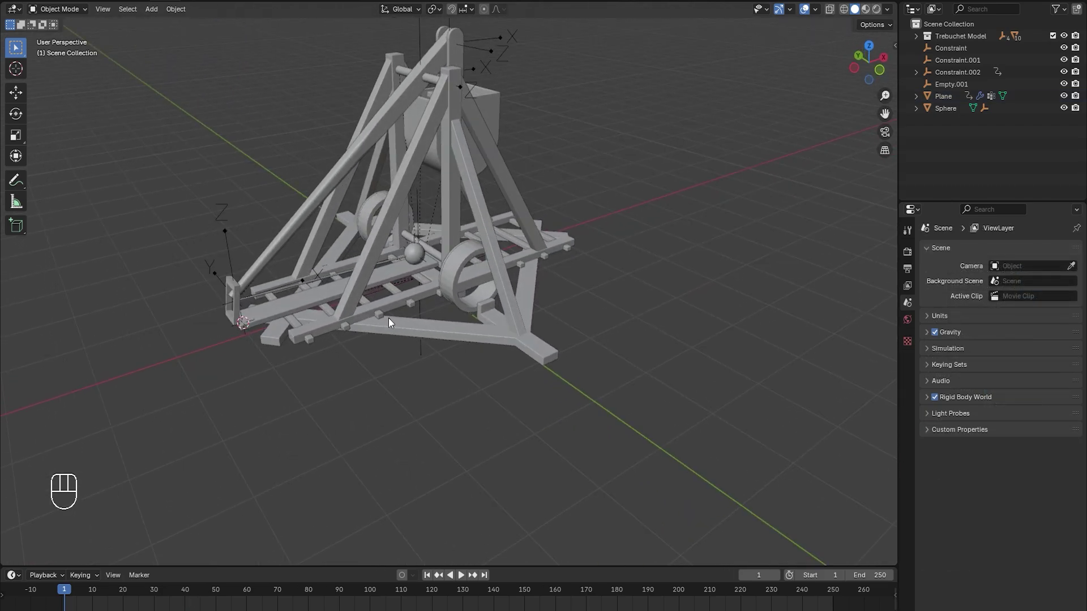
# Add a large ground plane and make it a passive rigid body
pyautogui.press('shift+a')
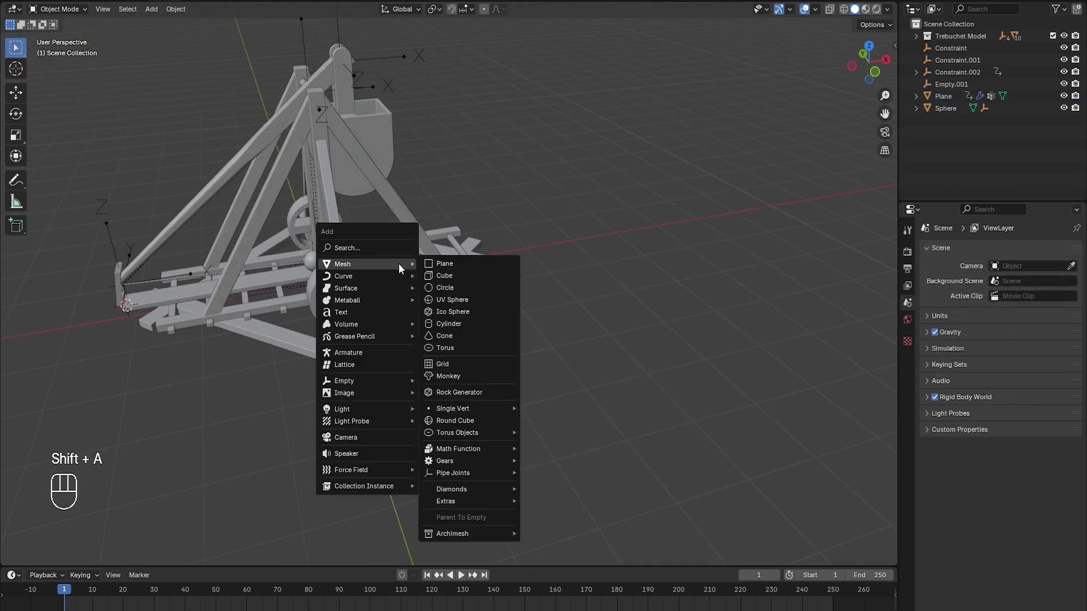
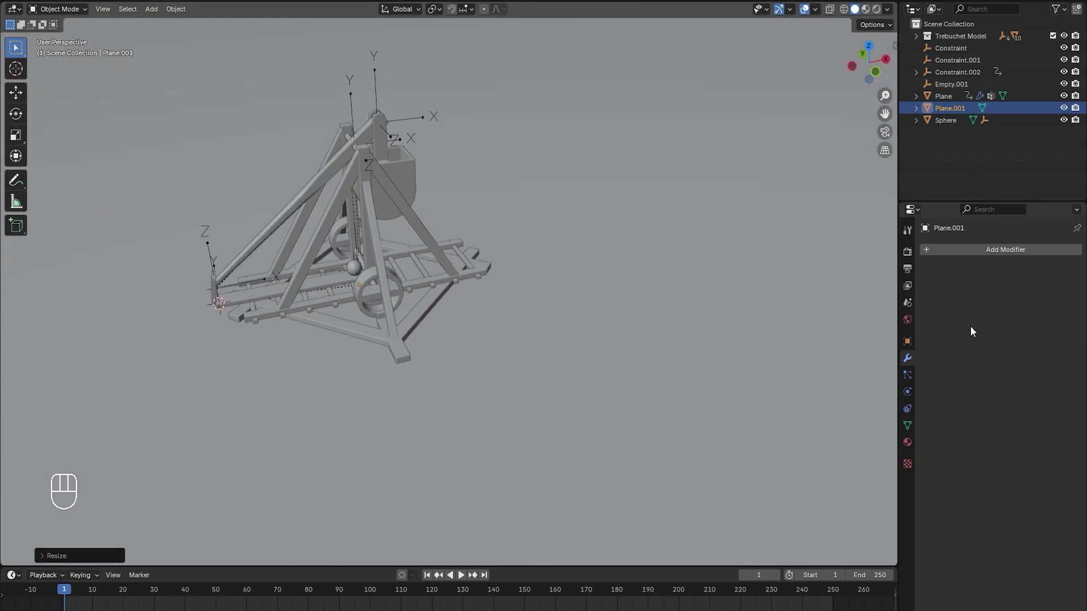
pyautogui.click(906, 391)
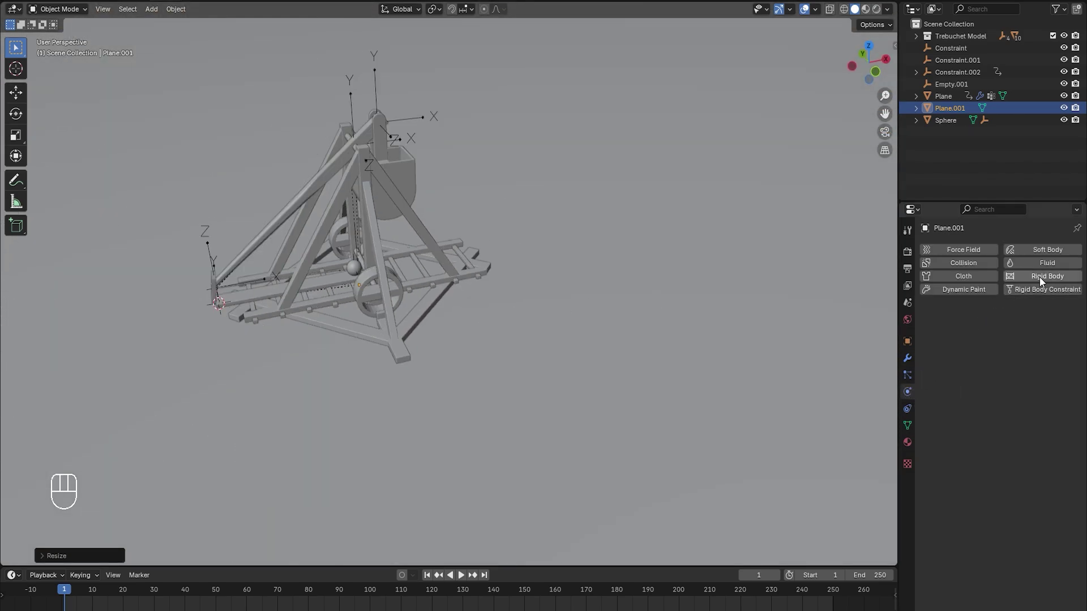
pyautogui.moveTo(1042, 281); pyautogui.dragTo(1007, 354)
pyautogui.press('z')
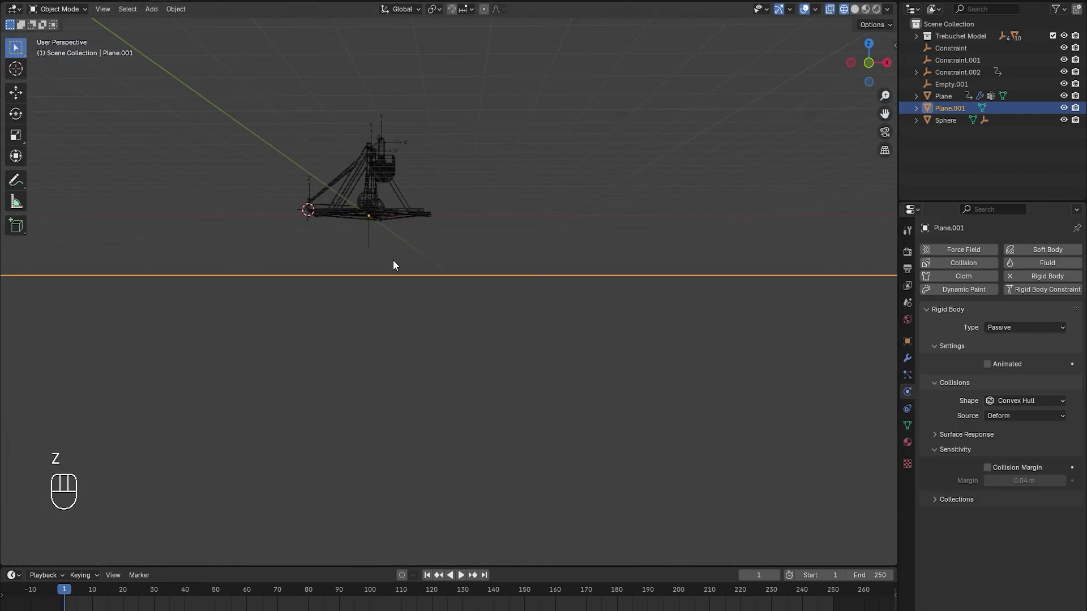
# View the whole scene from the front, save, and play to test the ball landing
pyautogui.press('z')
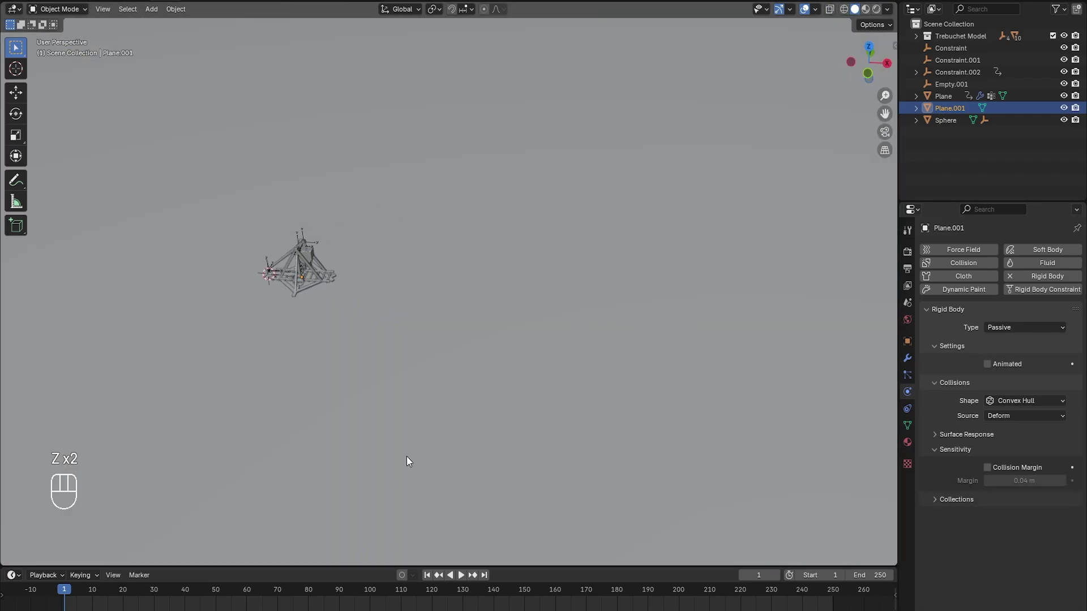
pyautogui.press('KP_1')
pyautogui.press('ctrl+s')
pyautogui.press('space')
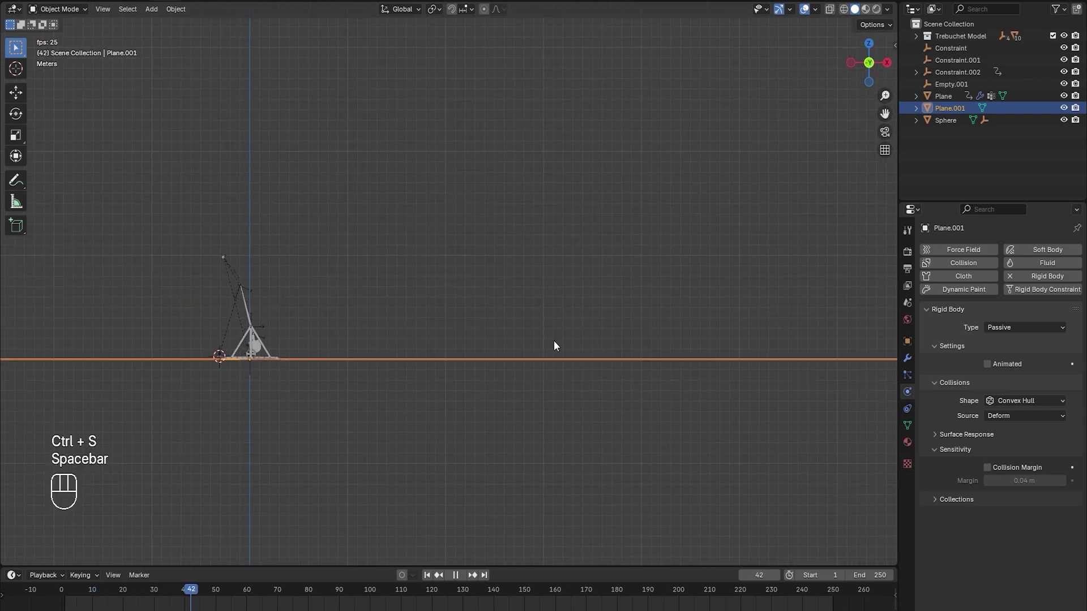
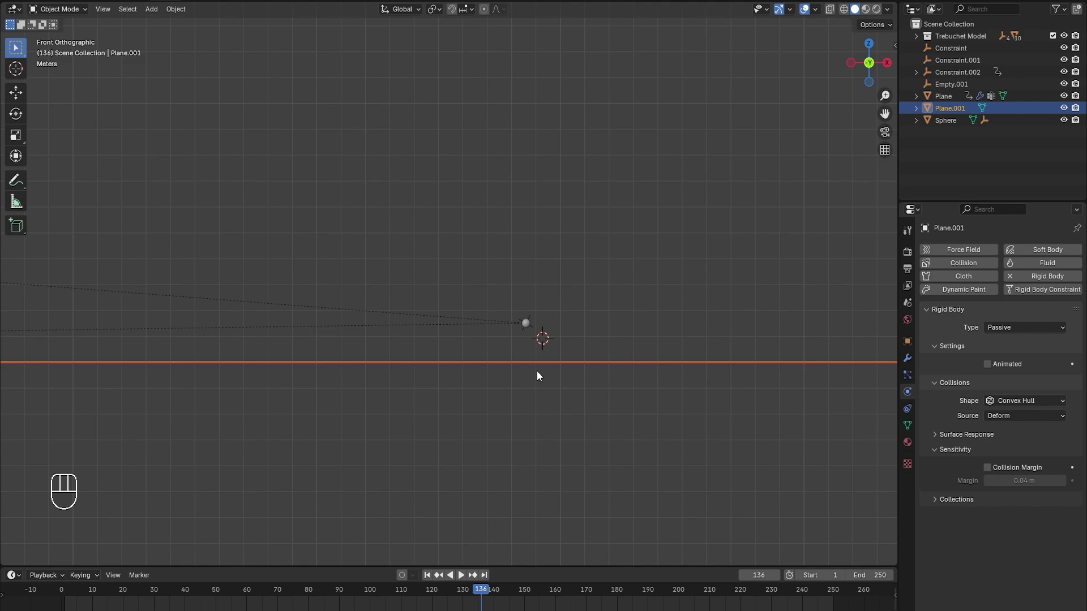
# Add a cube shaped as a brick with an Array modifier of 6 bricks along Y at 1.05
pyautogui.press('shift+a')
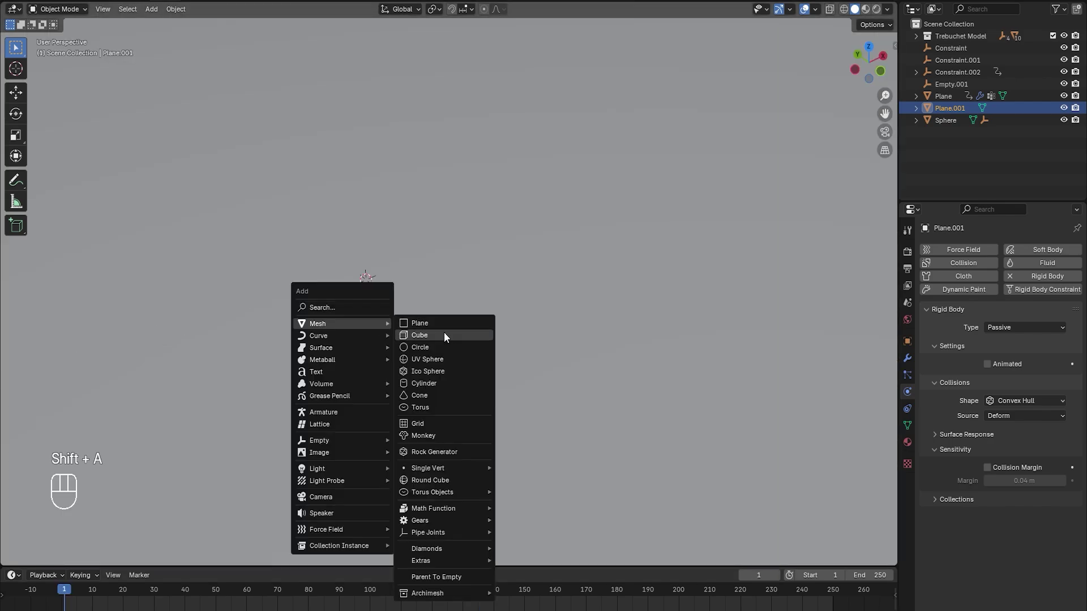
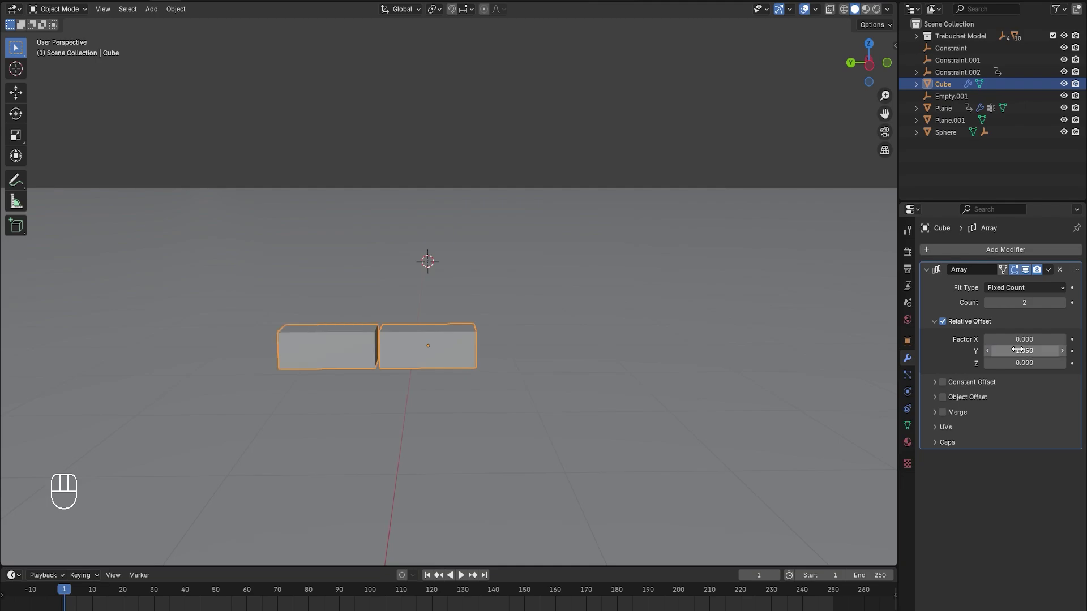
pyautogui.click(1064, 301)
pyautogui.click(1064, 301)
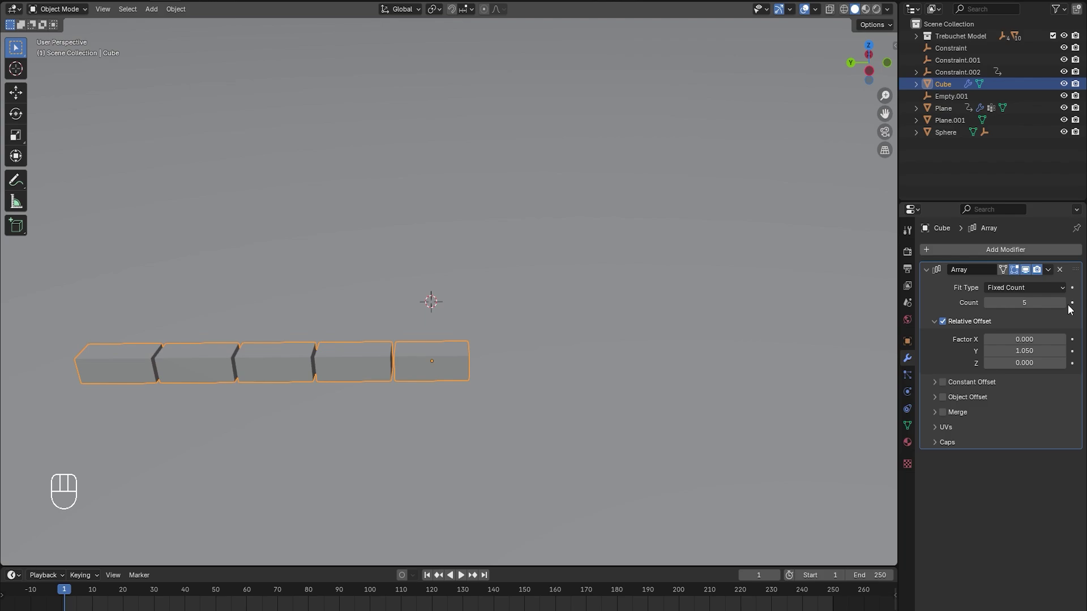
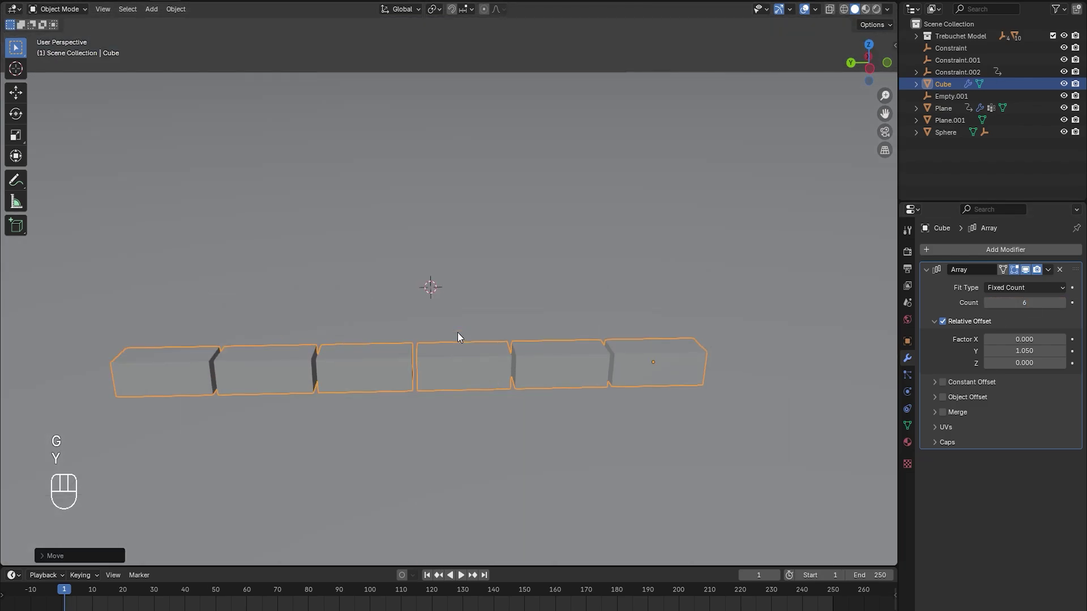
# Duplicate the brick row upward with staggered Y offsets to stack a wall
pyautogui.press('shift+d')
pyautogui.press('z')
pyautogui.moveTo(479, 282); pyautogui.dragTo(451, 306)
pyautogui.press('g')
pyautogui.press('y')
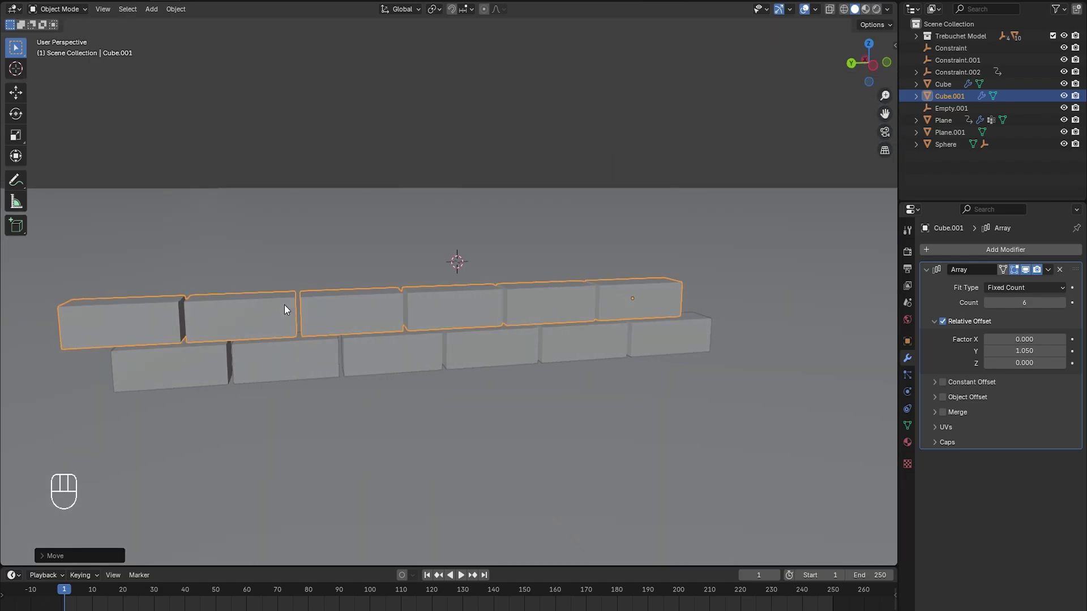
pyautogui.click(380, 343)
pyautogui.press('shift+d')
pyautogui.press('z')
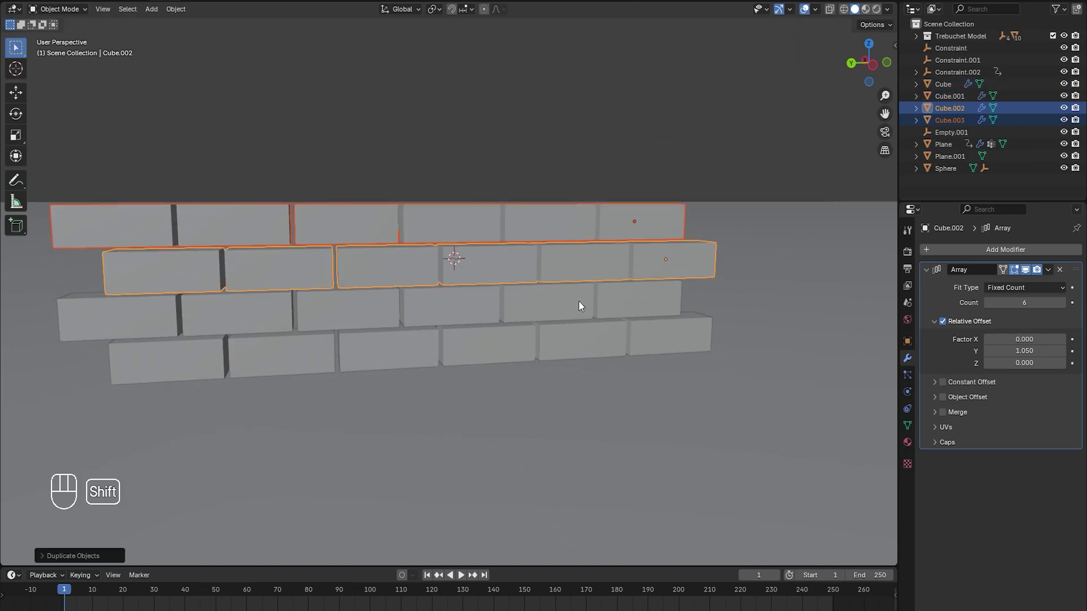
pyautogui.press('shift+r')
pyautogui.press('shift+r')
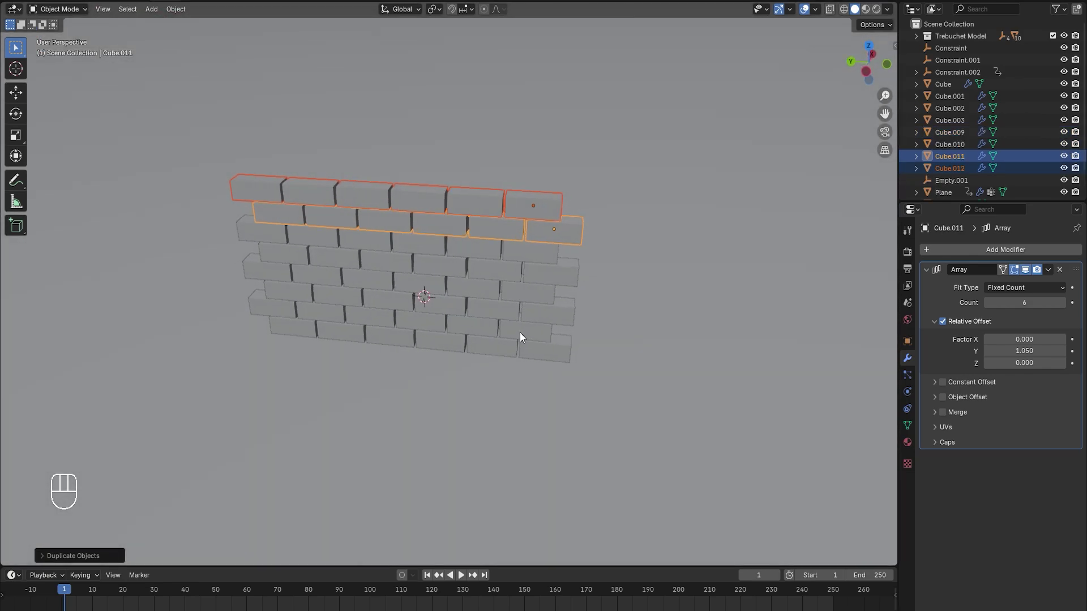
# Select every row of the wall and convert the arrays to real mesh
pyautogui.press('z')
pyautogui.click(180, 136)
pyautogui.press('ctrl+a')
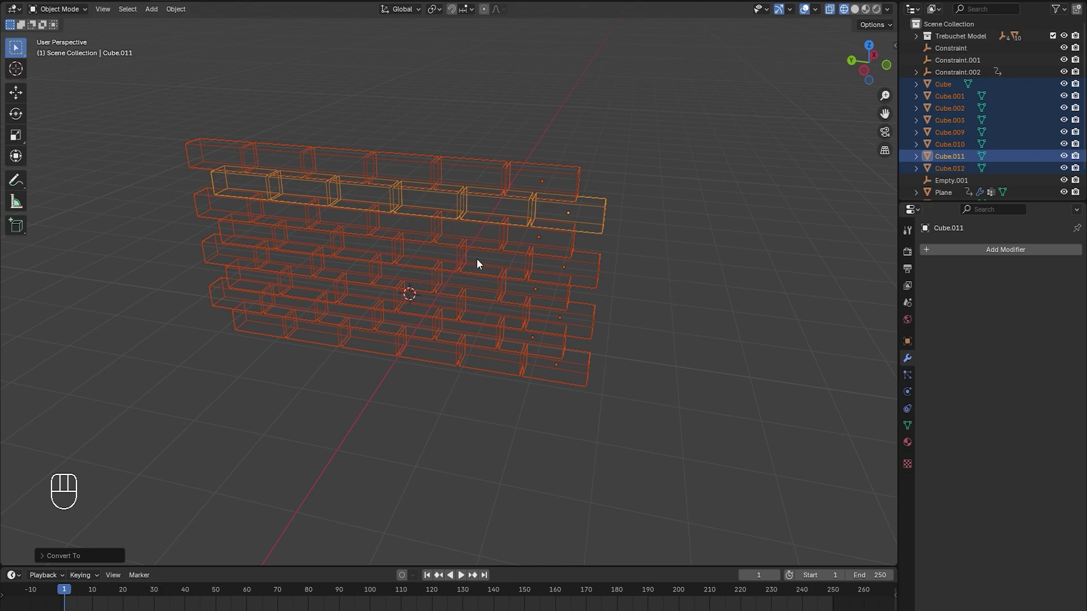
# Separate the wall by loose parts into bricks and set each origin to its geometry
pyautogui.press('z')
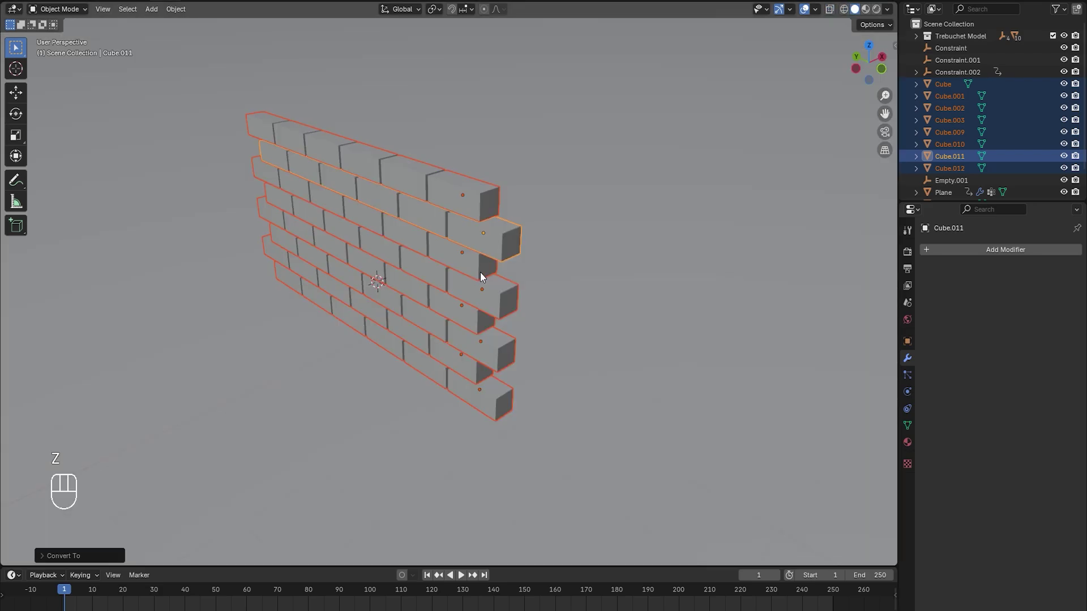
pyautogui.press('Tab')
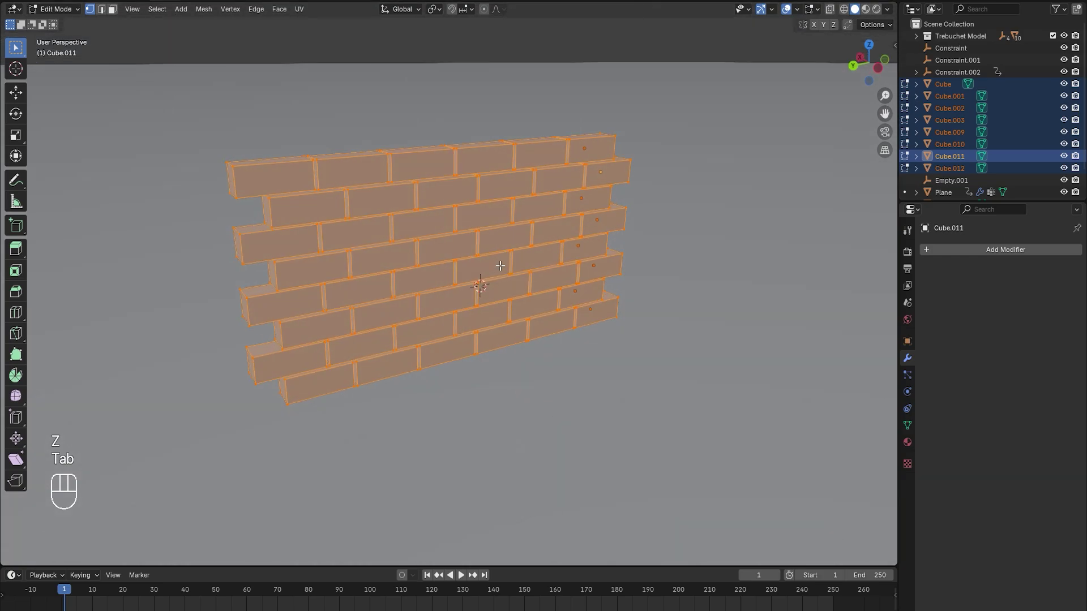
pyautogui.press('p')
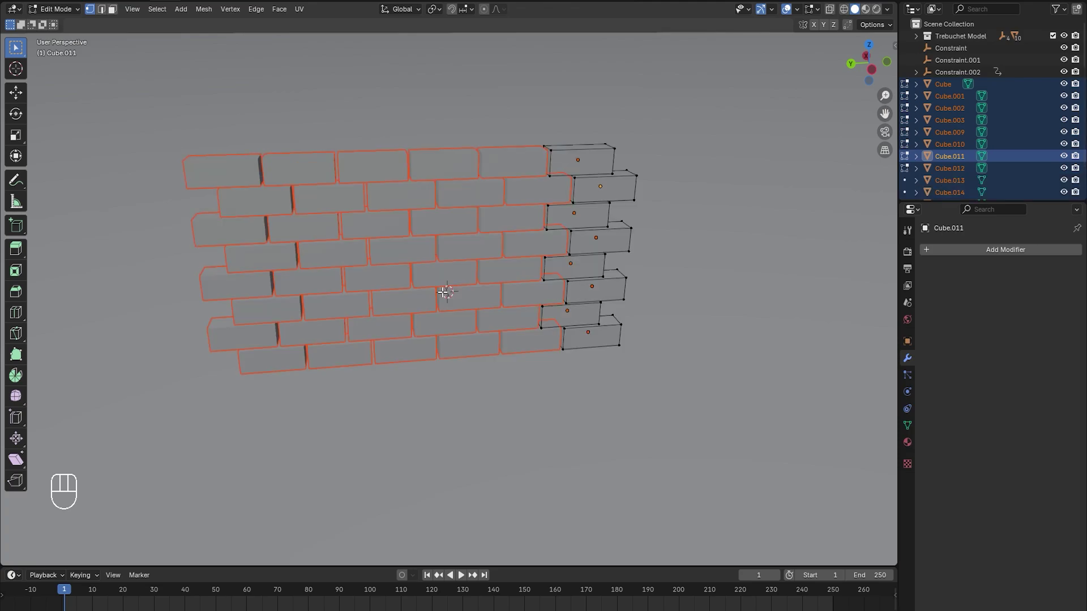
pyautogui.press('q')
pyautogui.press('Tab')
pyautogui.moveTo(440, 222); pyautogui.dragTo(520, 299)
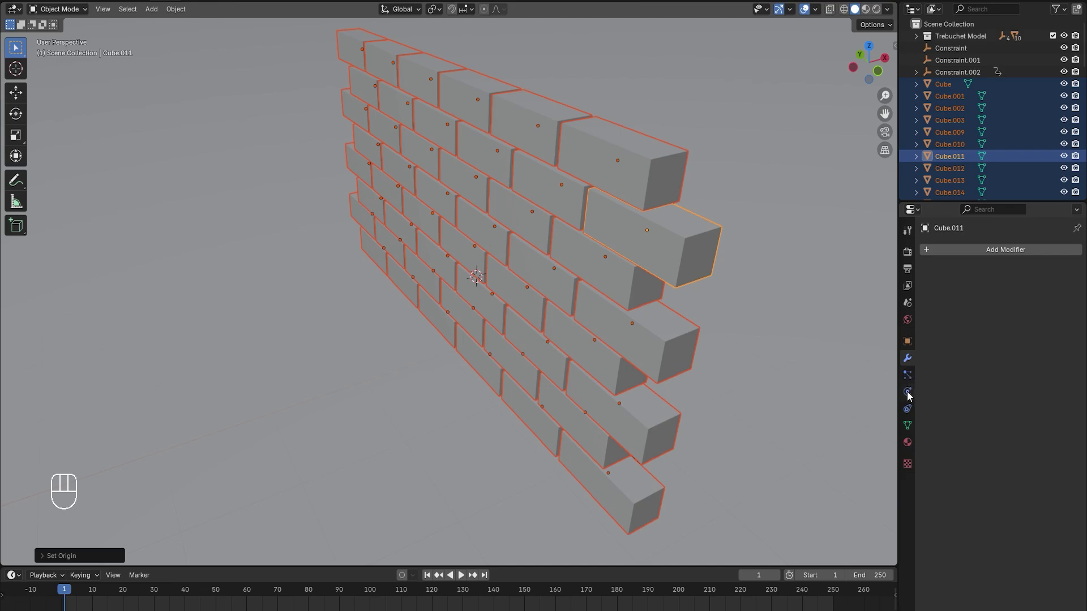
# Make a brick an active box rigid body of 0.1 kg starting deactivated, and copy to all bricks
pyautogui.click(909, 393)
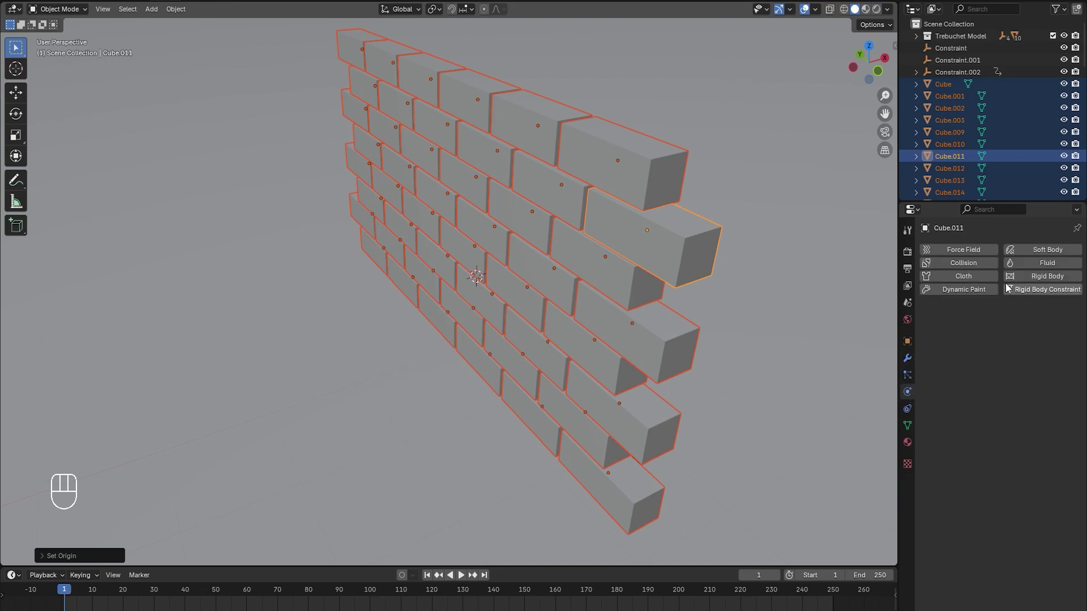
pyautogui.click(1041, 283)
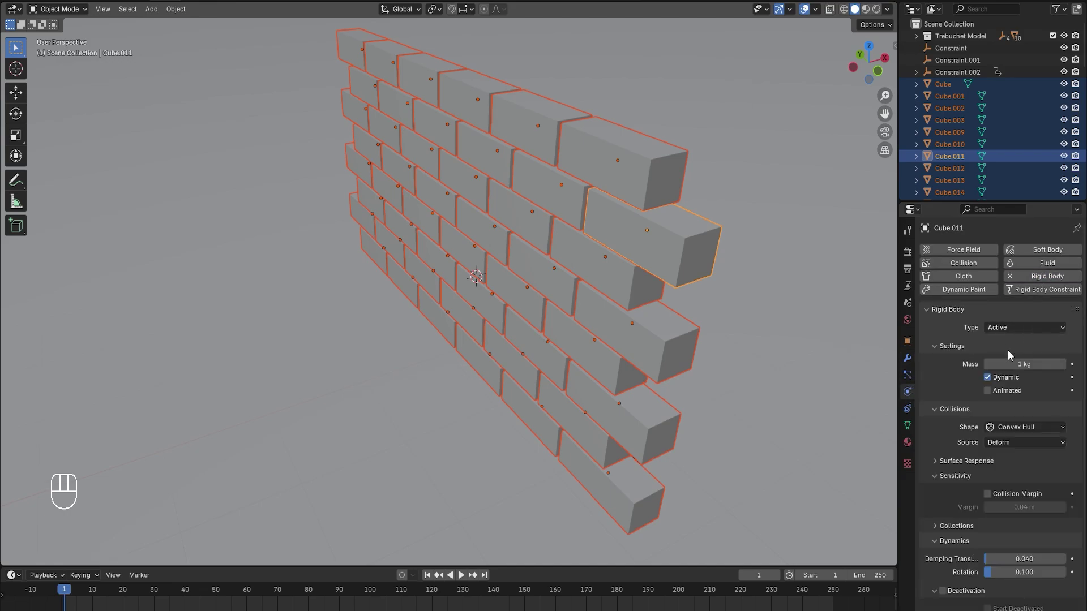
pyautogui.moveTo(1020, 402); pyautogui.dragTo(998, 422)
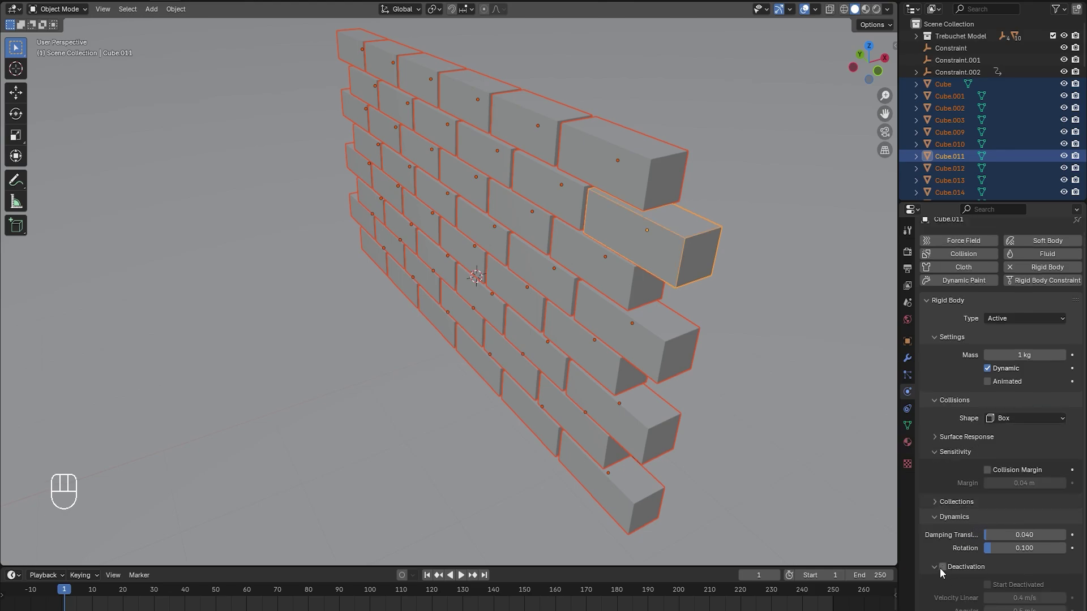
pyautogui.click(944, 572)
pyautogui.click(987, 588)
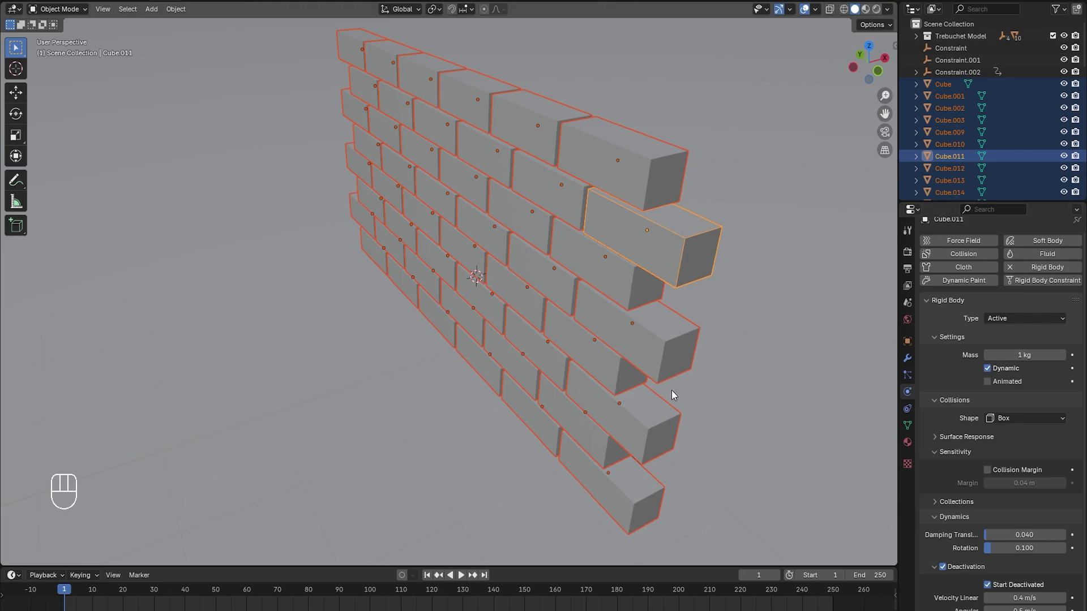
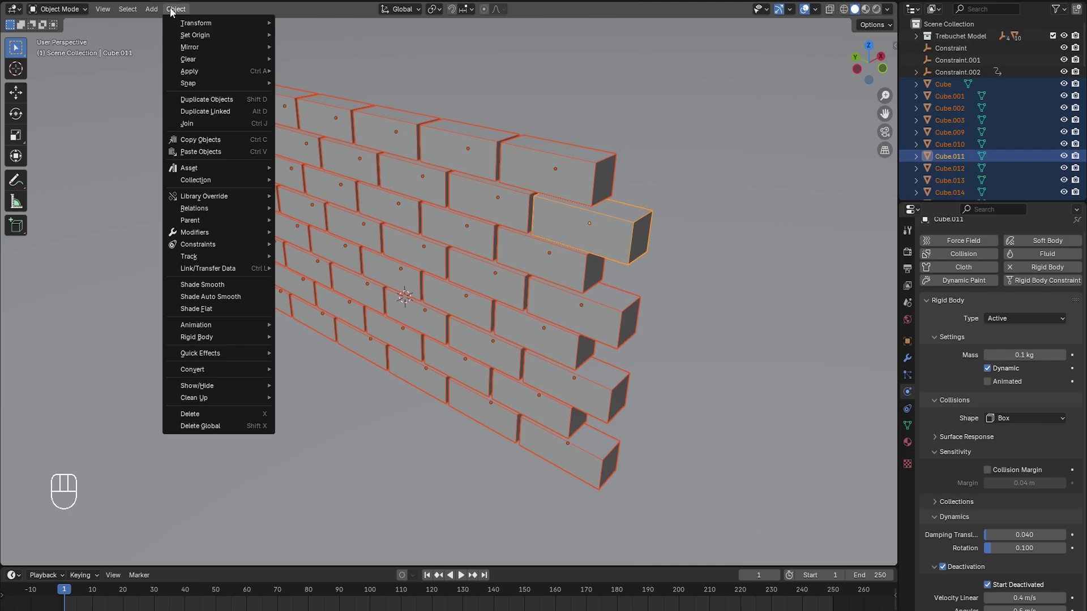
pyautogui.moveTo(172, 13); pyautogui.dragTo(323, 408)
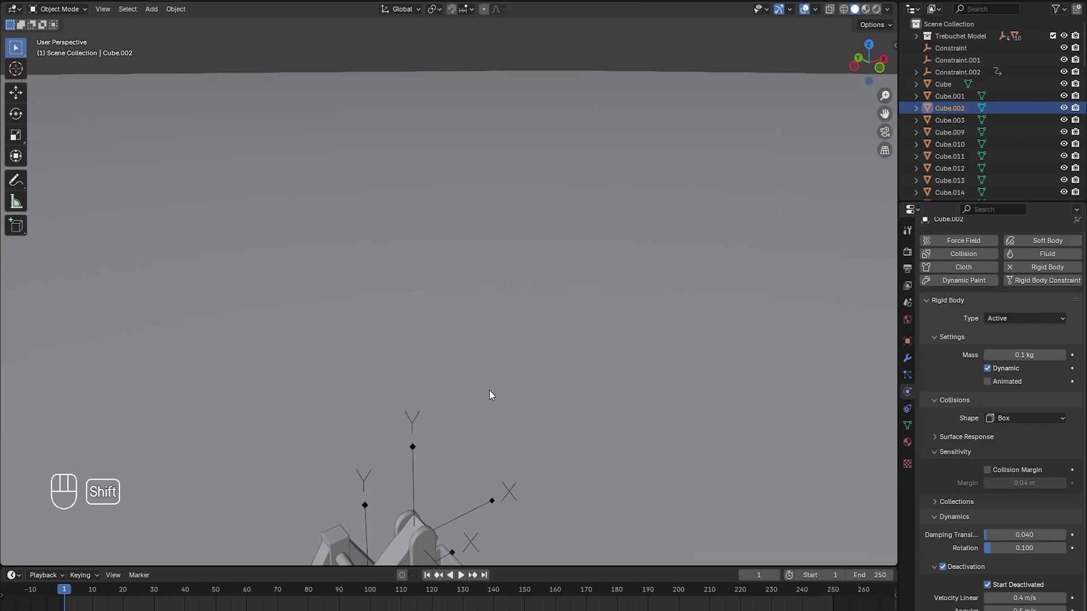
# Bake the Rigid Body World cache for 250 frames and play the ball knocking bricks off
pyautogui.press('ctrl+s')
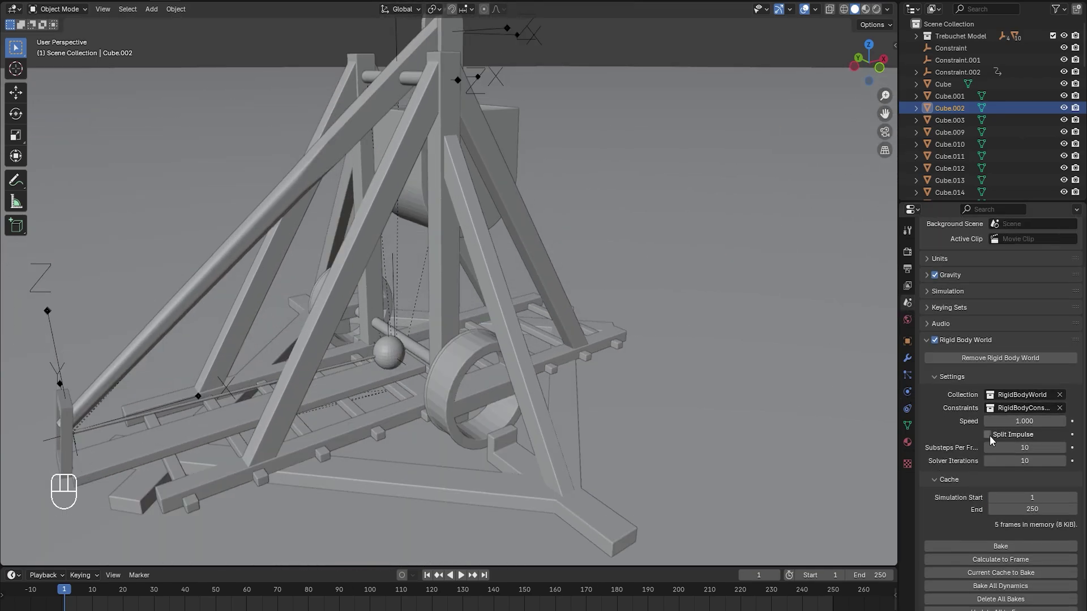
pyautogui.click(980, 319)
pyautogui.click(970, 403)
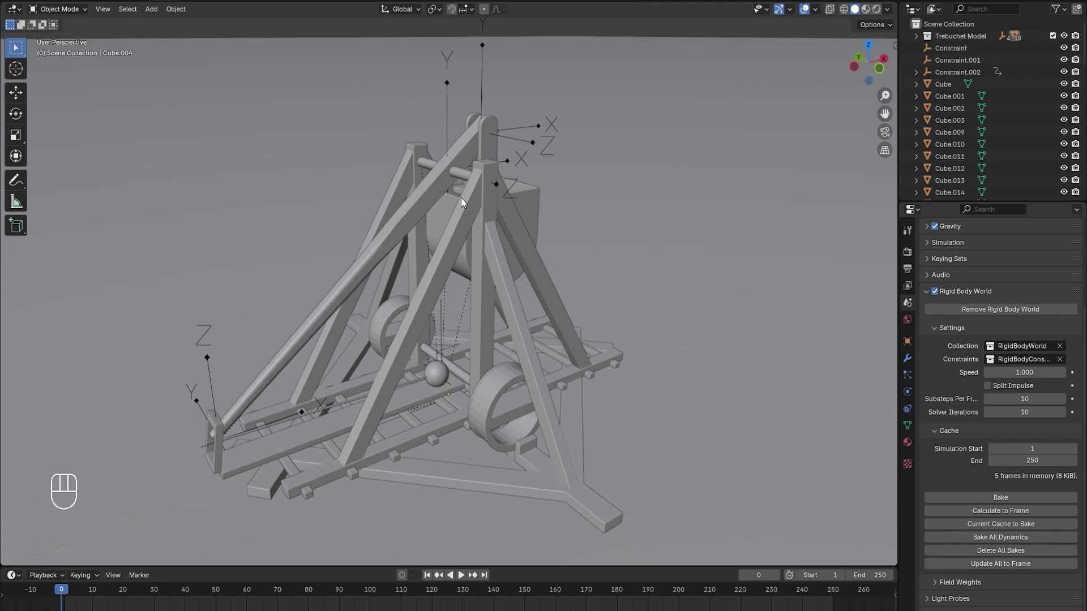
pyautogui.moveTo(999, 545); pyautogui.dragTo(529, 326)
pyautogui.press('ctrl+s')
pyautogui.press('alt+a')
pyautogui.press('space')
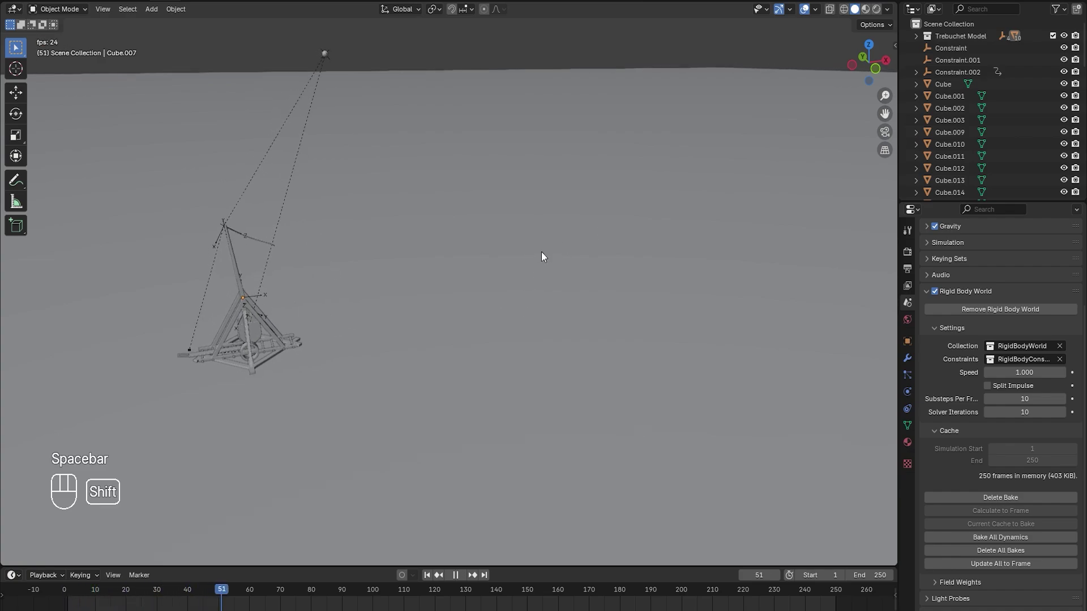